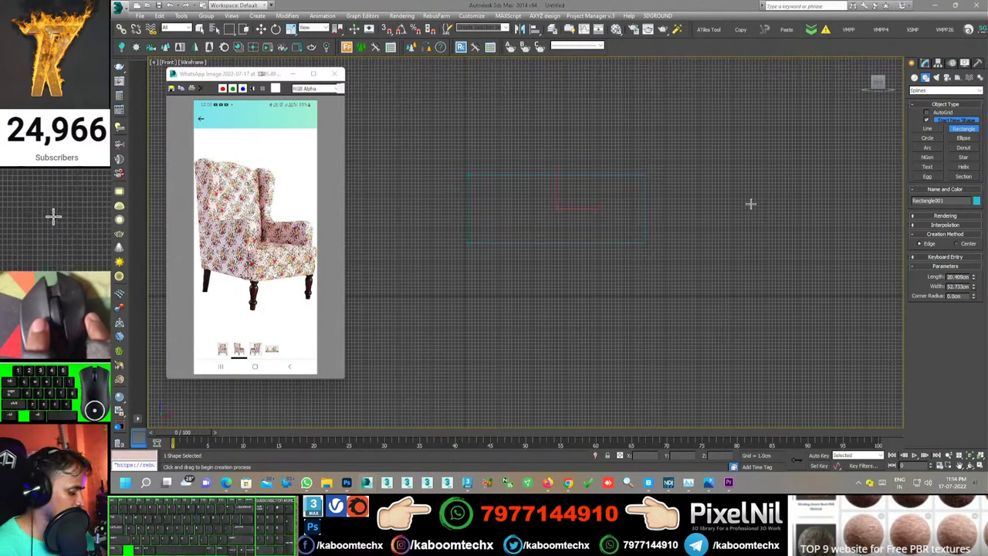
Step: Delete the stray rectangle and draw a thin flat Box primitive in the Front view
click(55, 217)
click(56, 216)
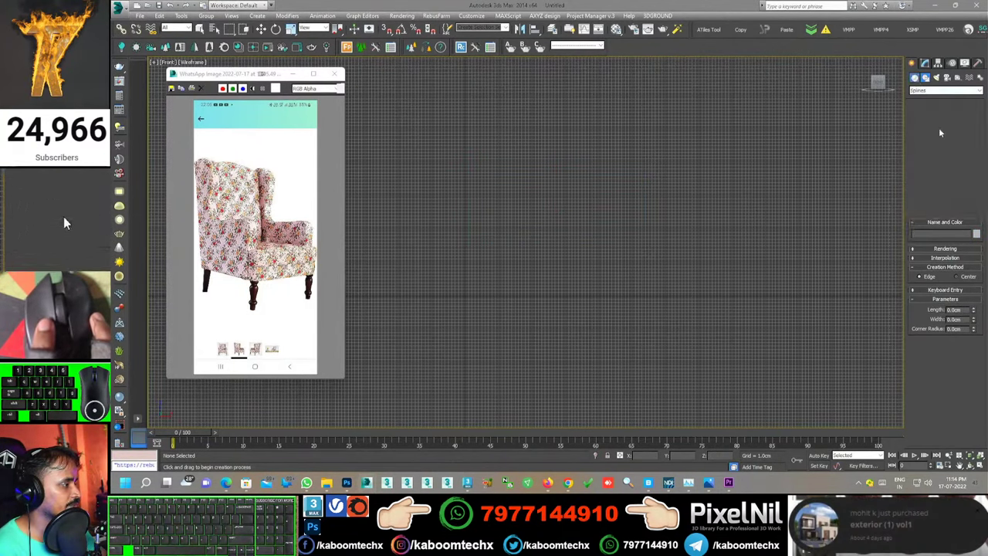
click(55, 216)
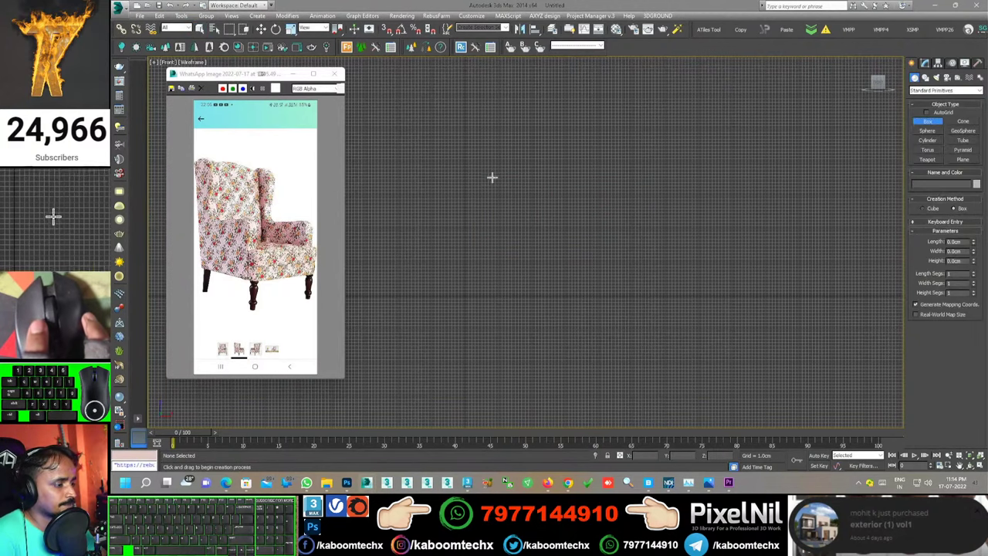
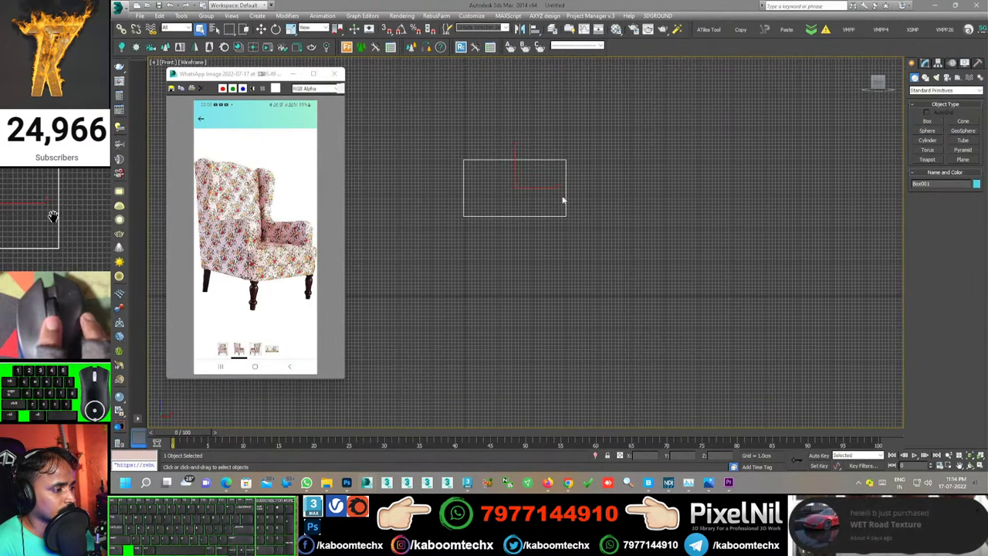
click(56, 216)
click(60, 217)
click(60, 216)
Step: Switch to Perspective and zoom extents to frame the new box
middle_click(56, 216)
middle_click(55, 216)
key(p)
key(z)
middle_click(56, 216)
middle_click(56, 216)
middle_click(56, 216)
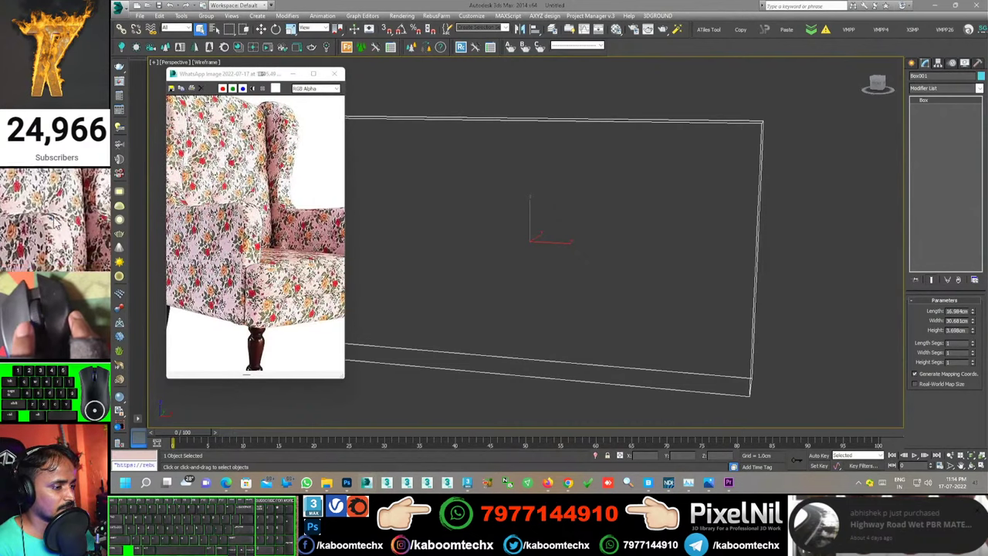
middle_click(58, 221)
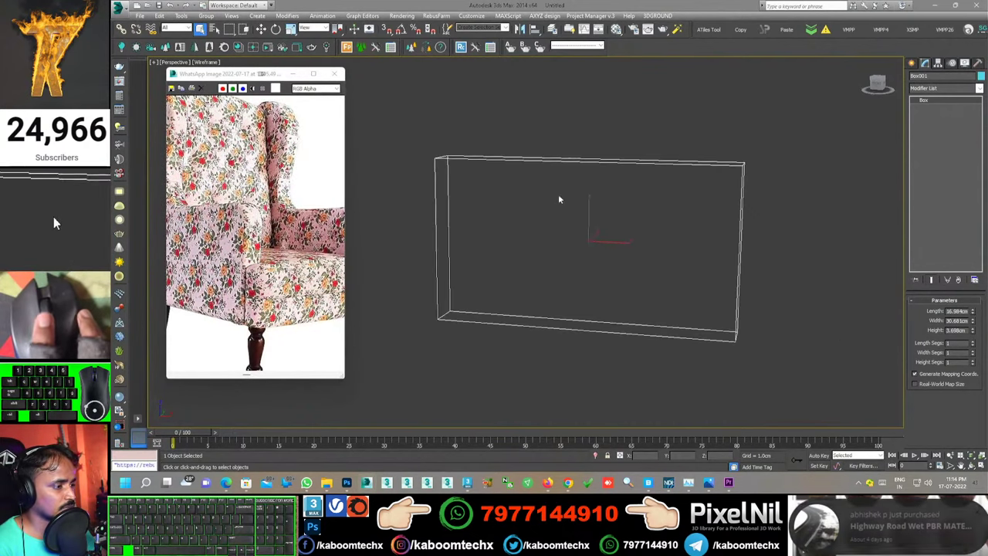
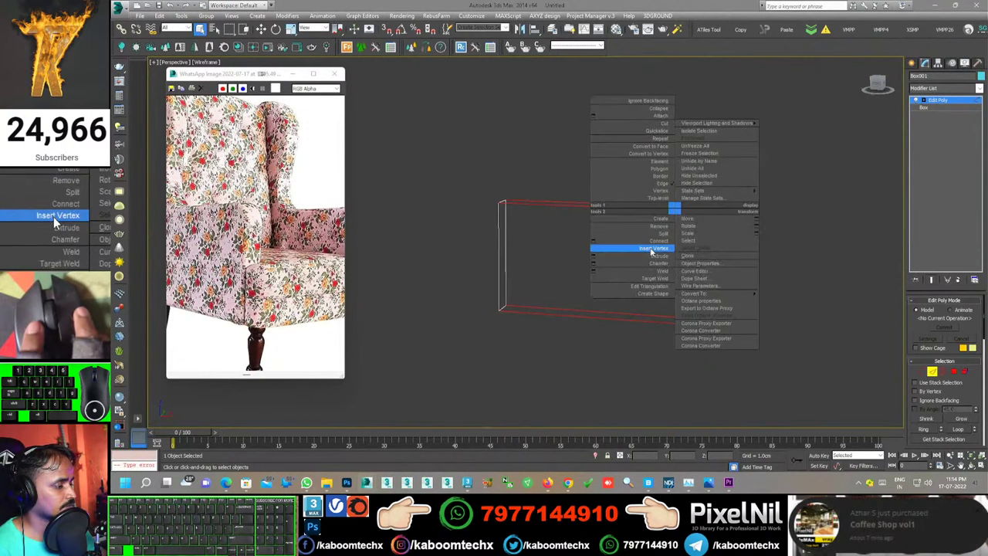
Step: Convert the box to Editable Poly and add a horizontal dividing edge loop across it
click(56, 216)
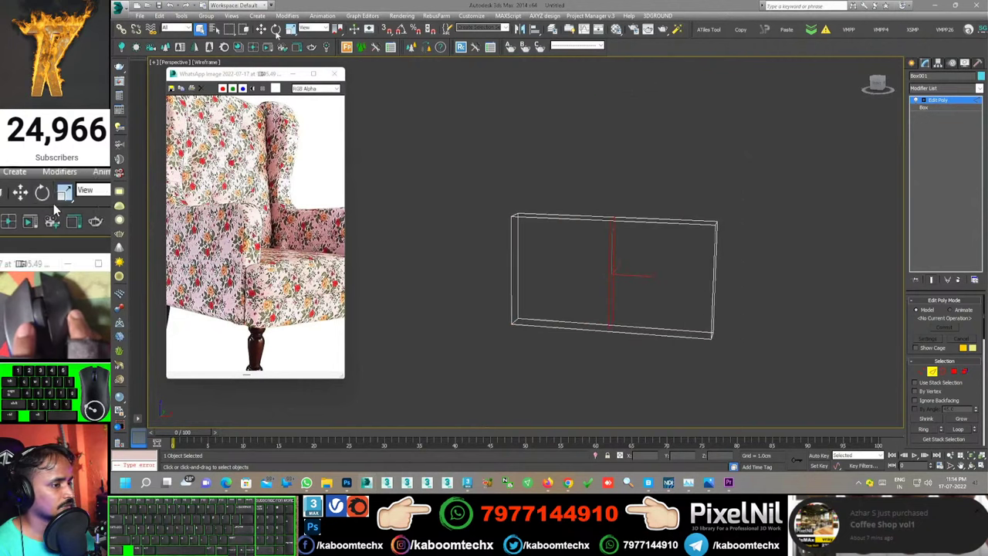
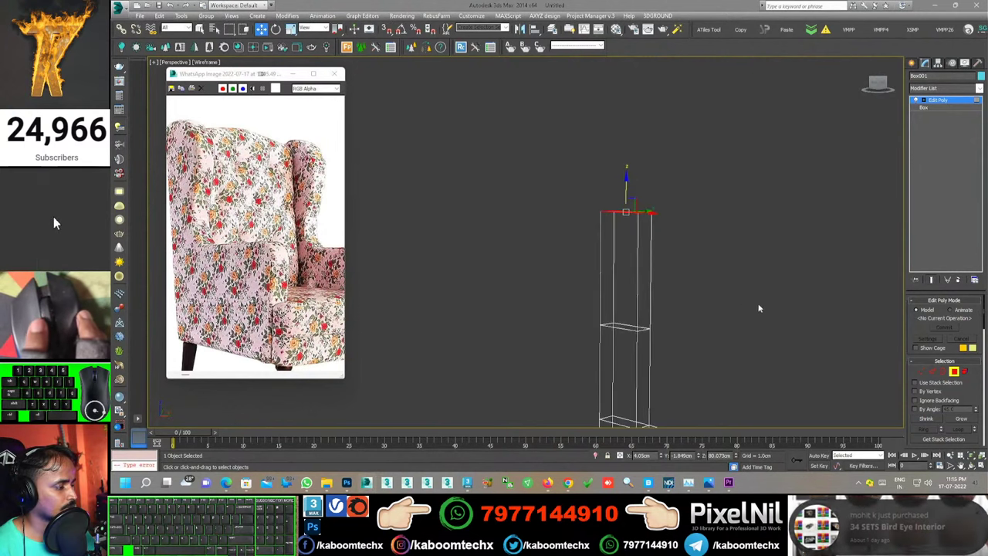
click(55, 216)
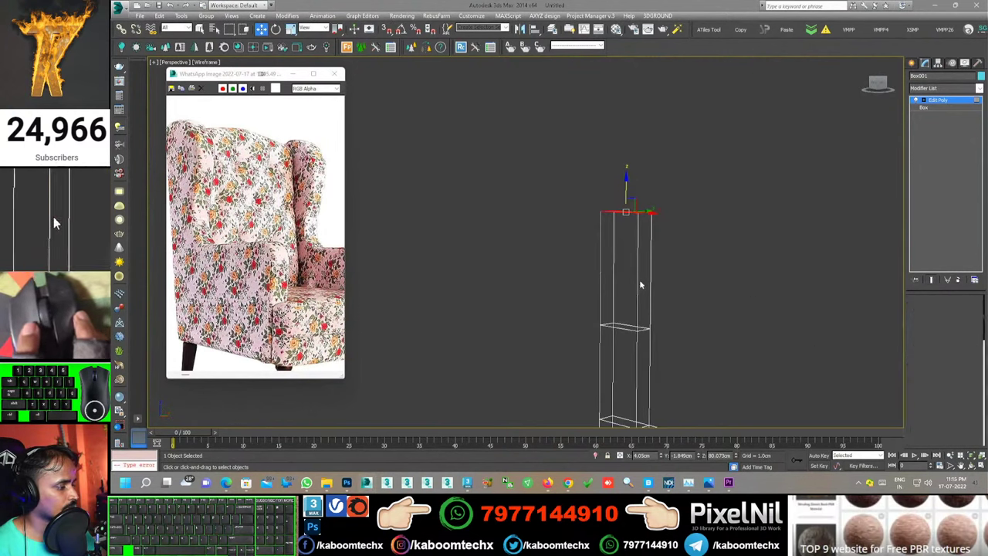
click(84, 221)
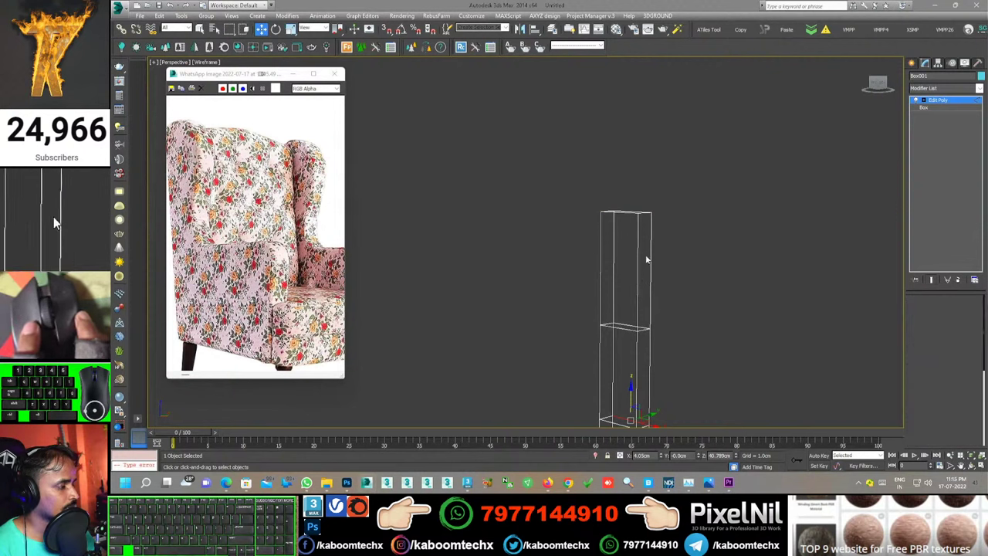
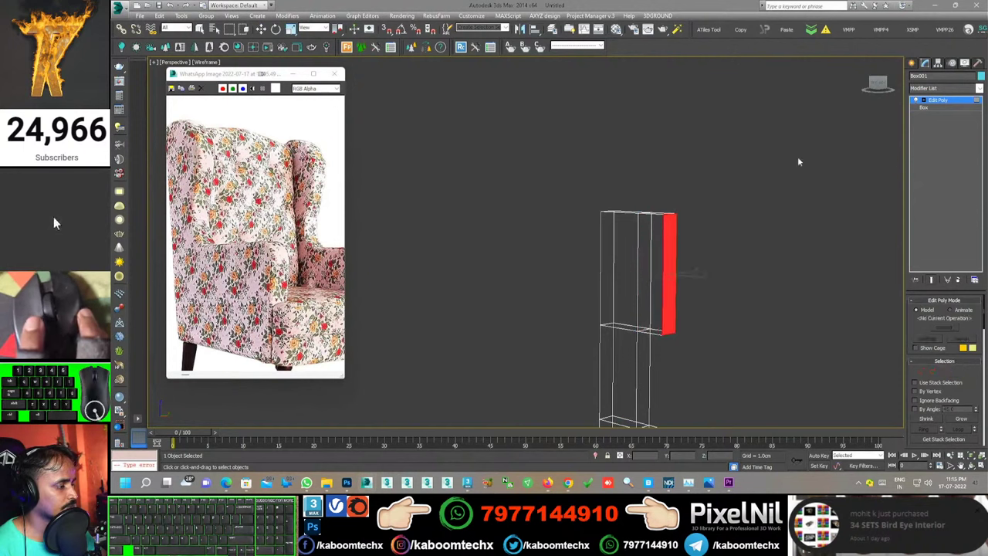
Step: Extrude the side face outward to form the tall column, undoing a misstep
click(55, 216)
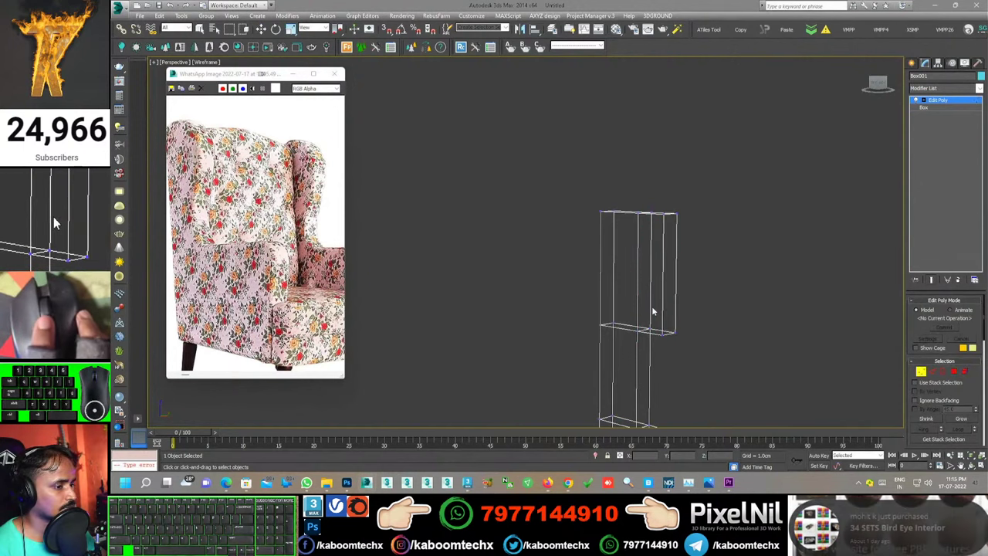
middle_click(56, 216)
click(55, 216)
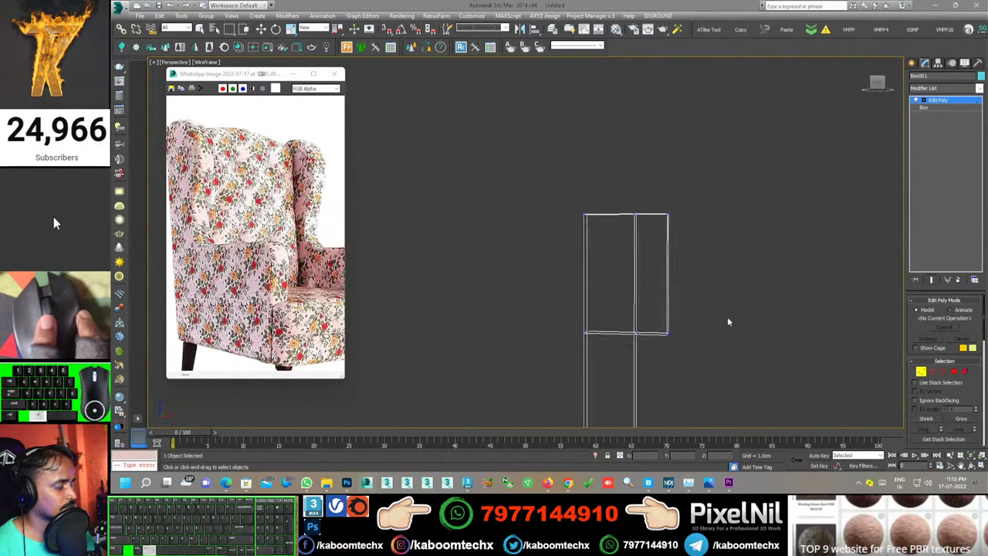
key(ctrl+z)
middle_click(55, 216)
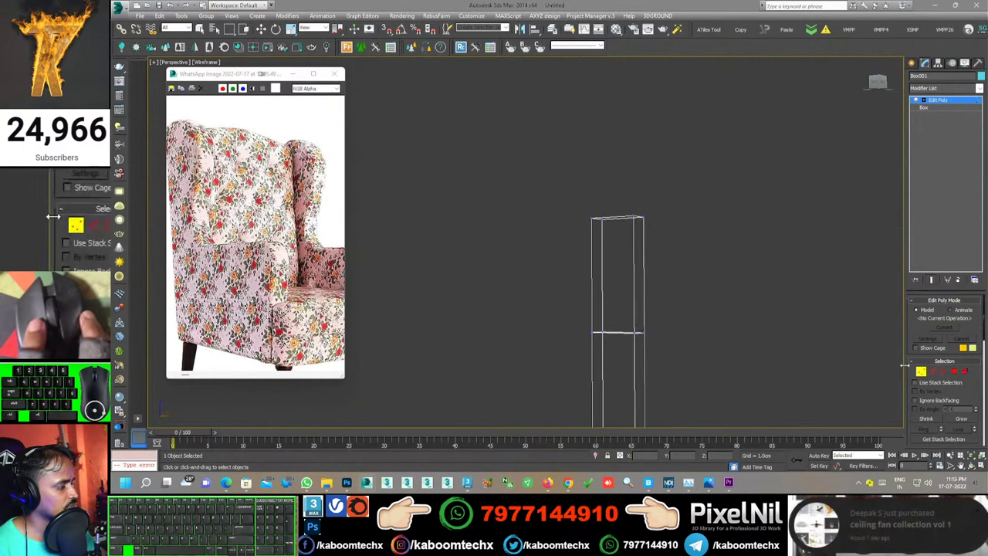
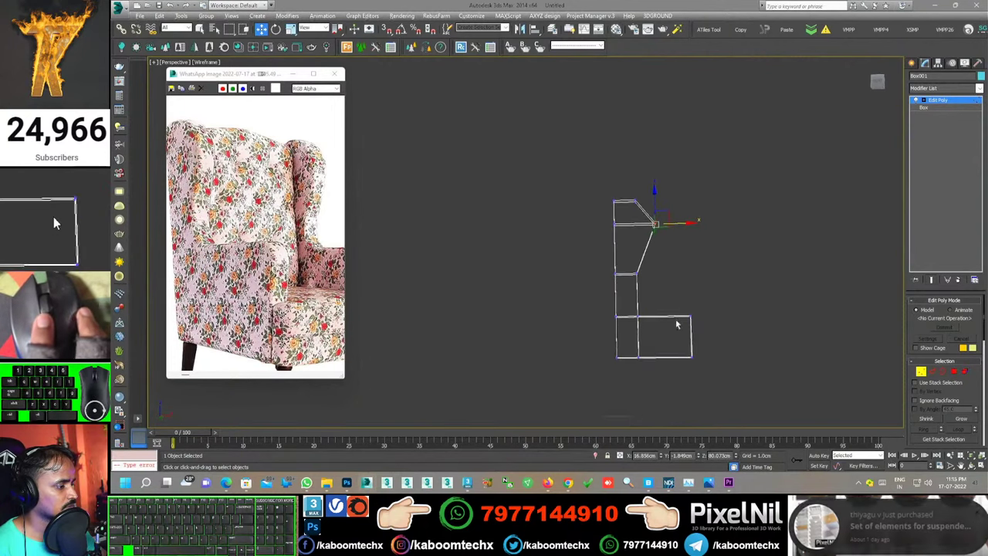
Step: Pull the seat's front vertices forward to extend the seat from the backrest
click(56, 216)
click(56, 216)
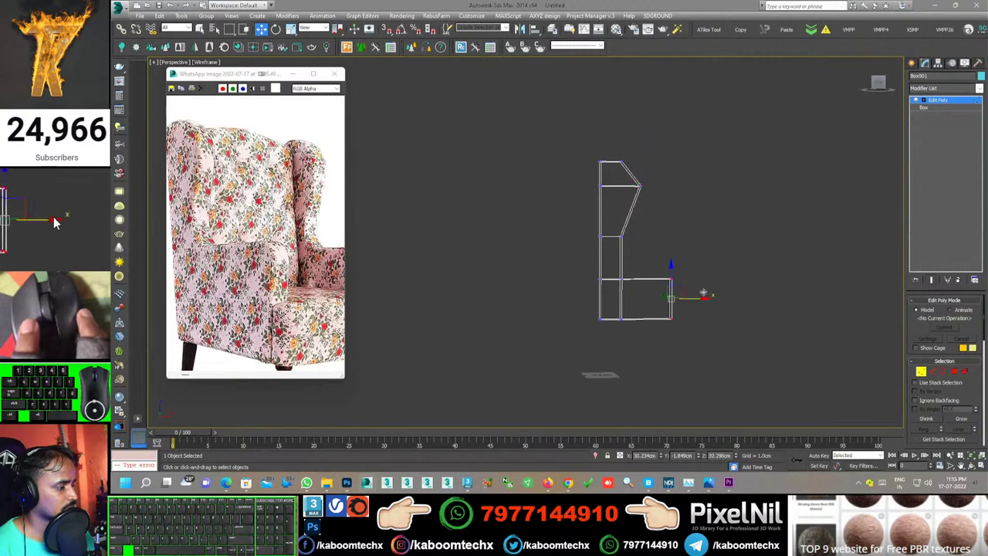
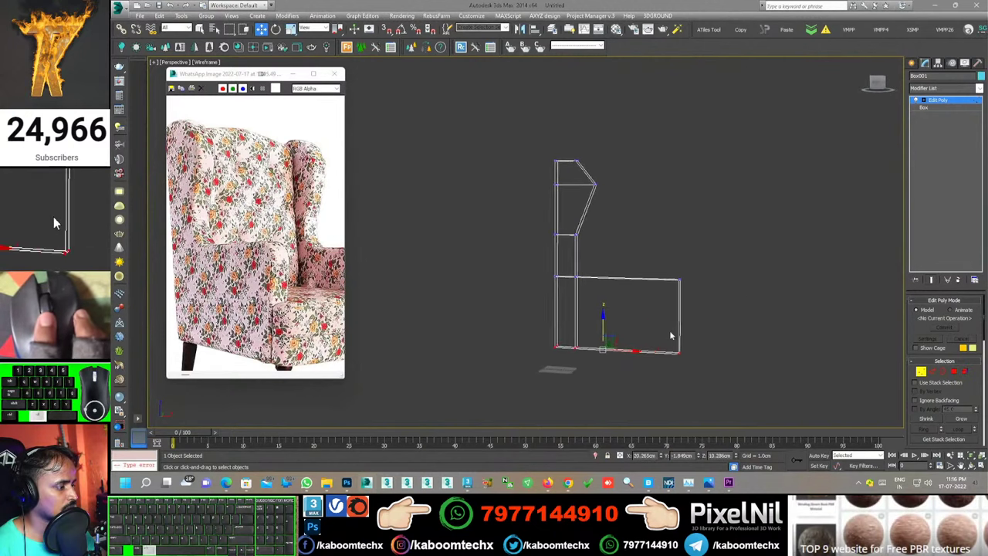
click(56, 217)
middle_click(56, 216)
click(58, 220)
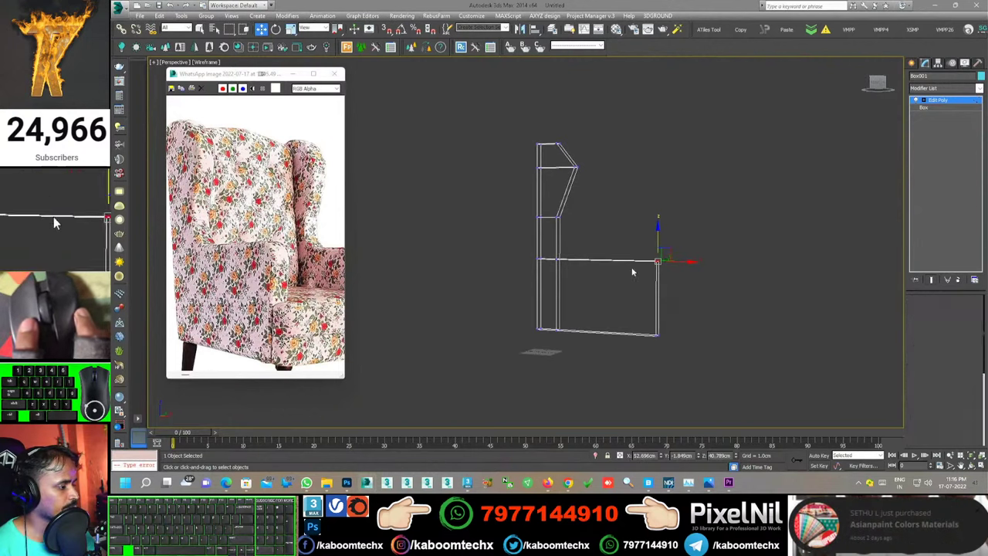
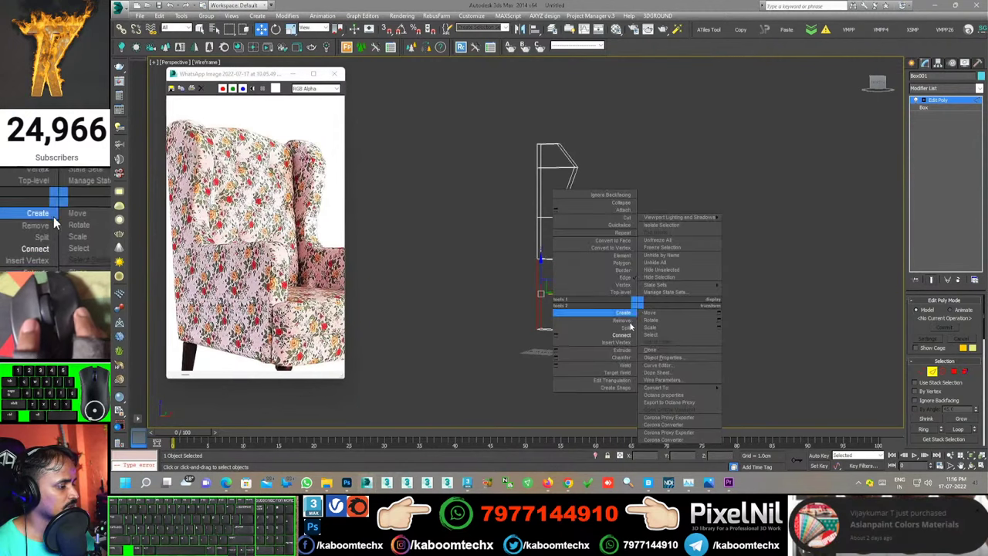
Step: Connect the seat edges with a new dividing edge, then browse the Modifier List
click(56, 216)
right_click(55, 216)
click(55, 216)
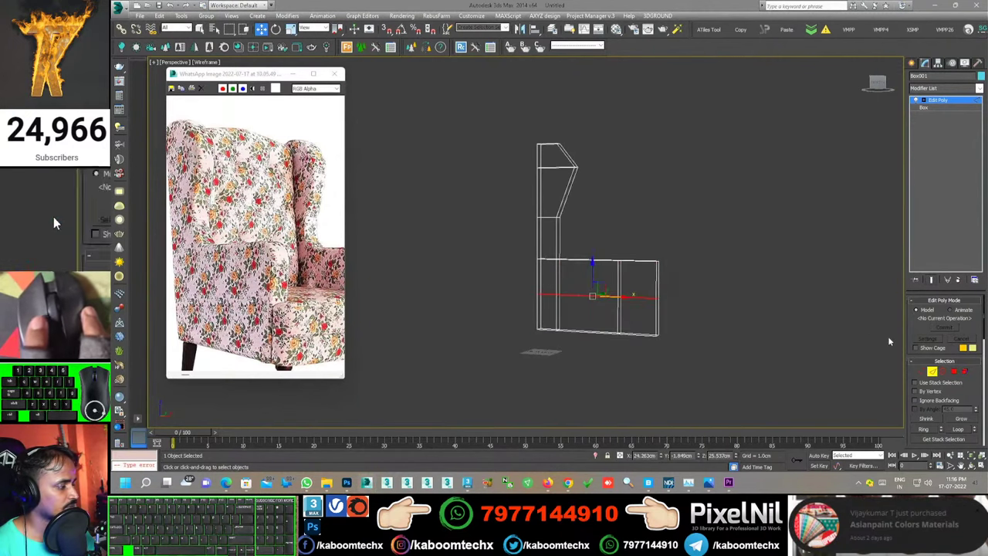
middle_click(55, 216)
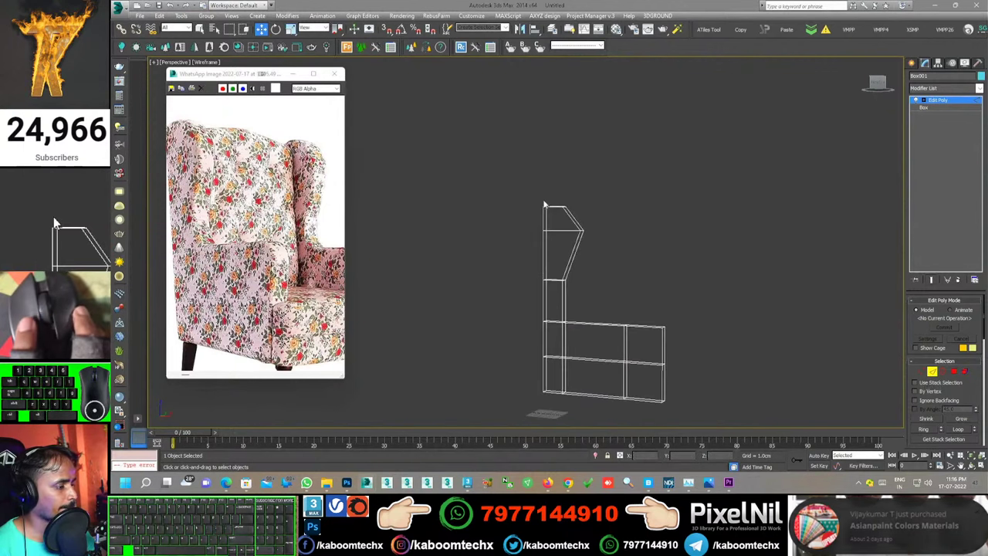
click(71, 217)
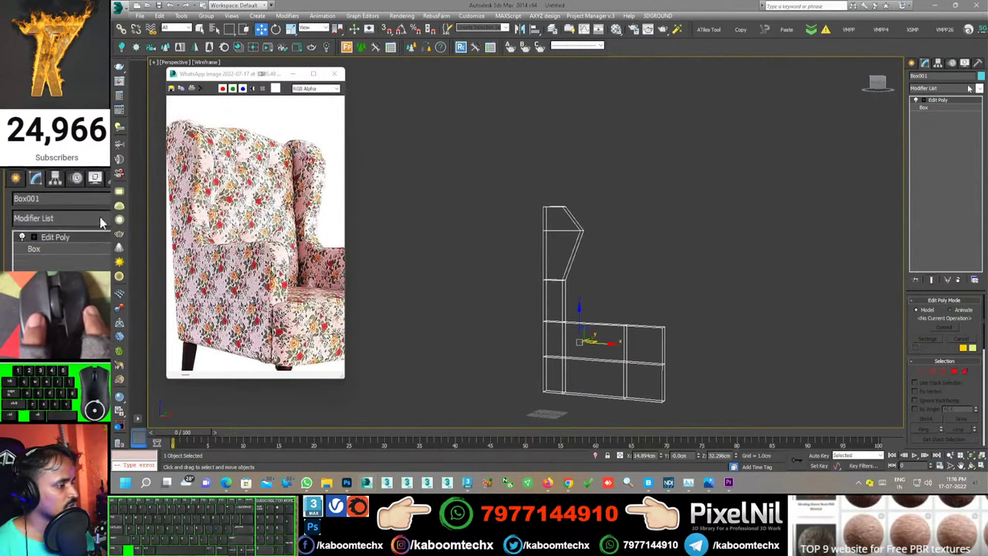
click(88, 216)
key(m)
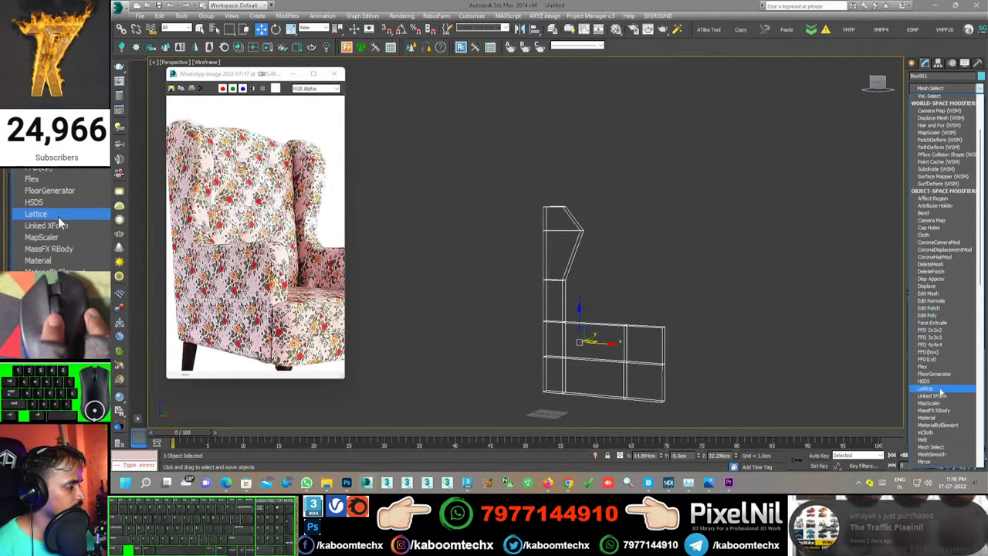
Step: Add a MeshSmooth modifier and show the chair as Realistic shading with edged faces
click(71, 216)
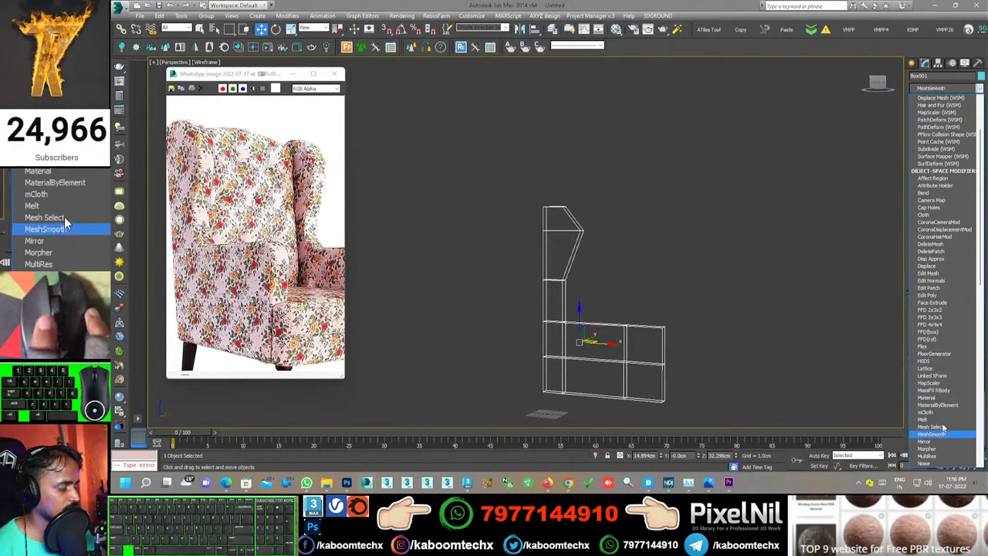
middle_click(56, 216)
click(56, 216)
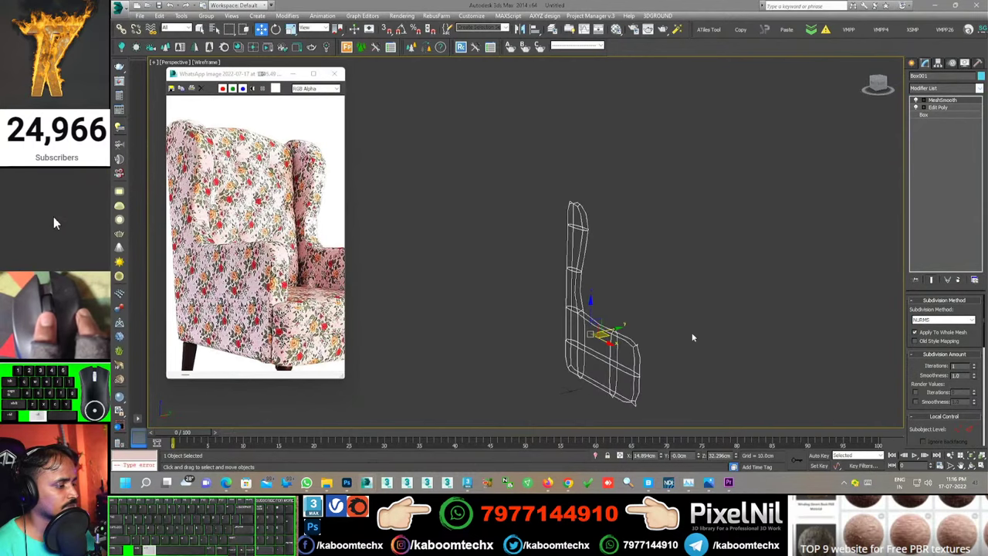
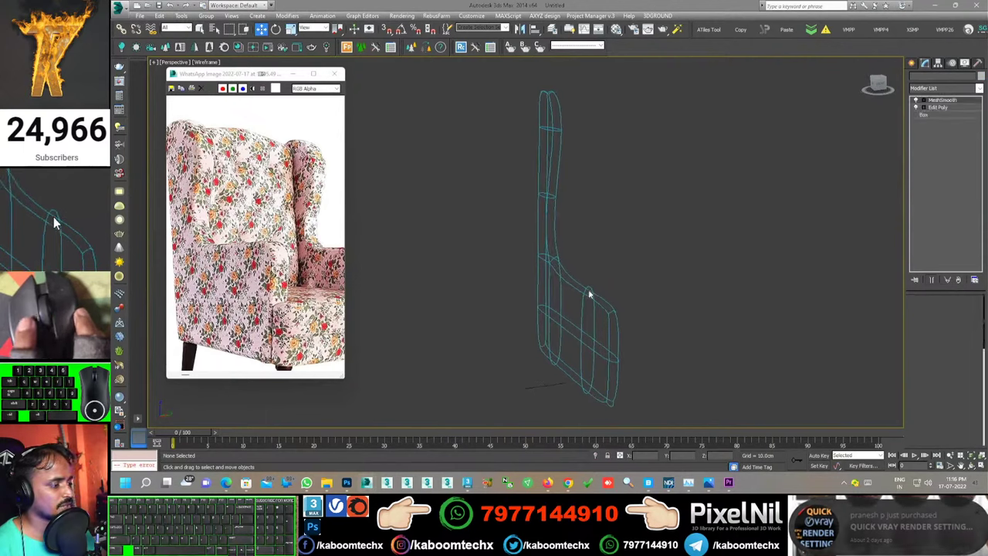
key(F3)
key(F4)
key(F3)
Step: Set MeshSmooth Iterations to 2 and return to the Edit Poly level in the stack
drag(56, 216, 56, 215)
click(55, 216)
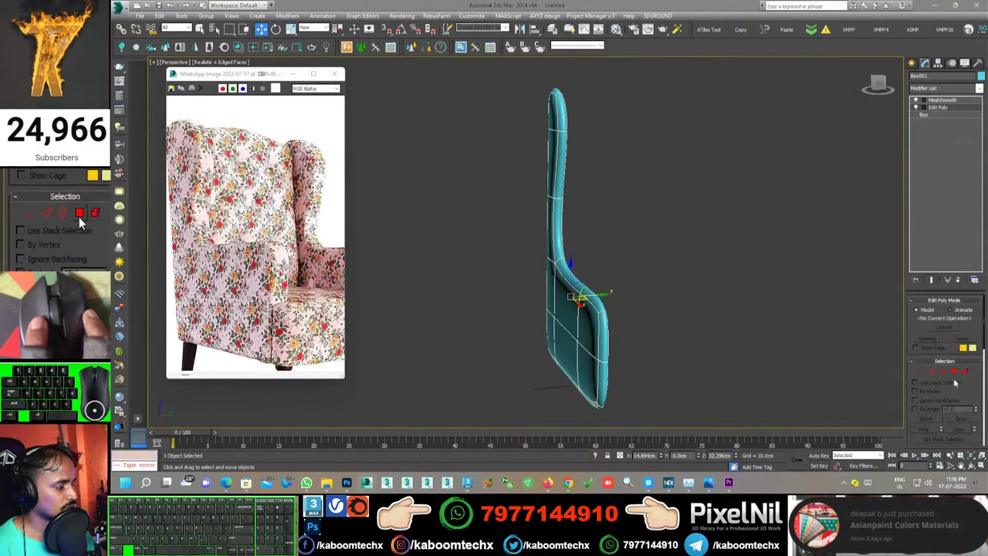
click(81, 216)
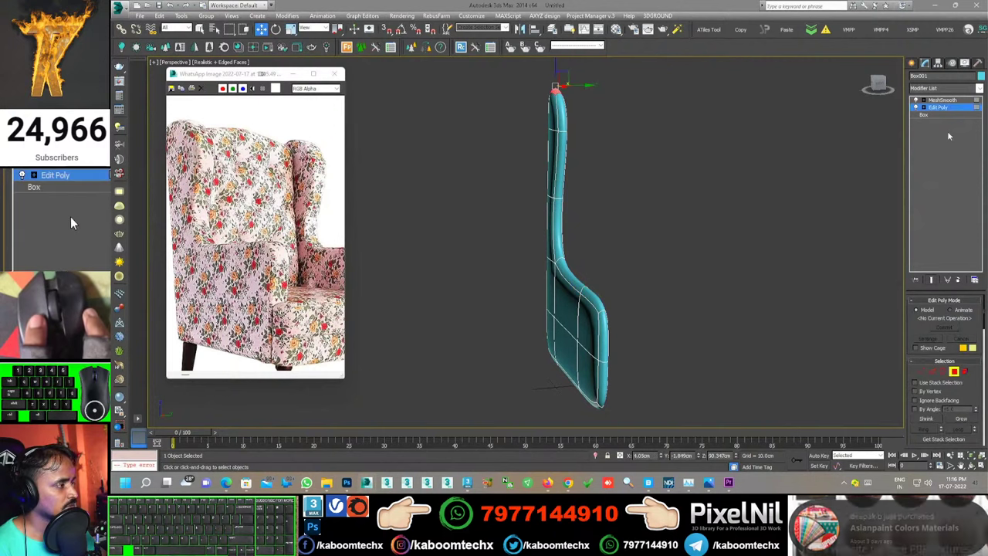
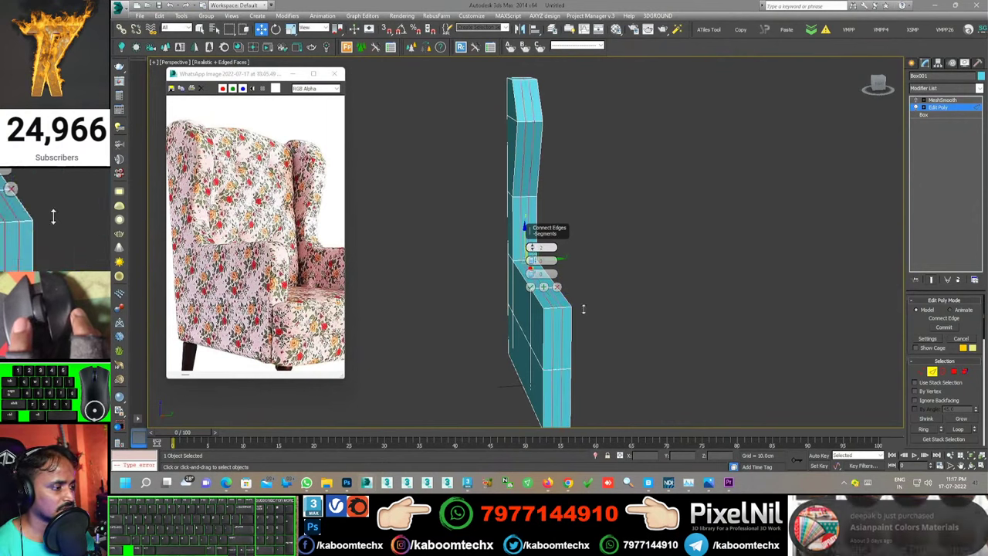
Step: Connect a new edge loop along the panel's thickness and toggle MeshSmooth off and on to check it
click(56, 216)
middle_click(56, 216)
middle_click(56, 216)
click(60, 216)
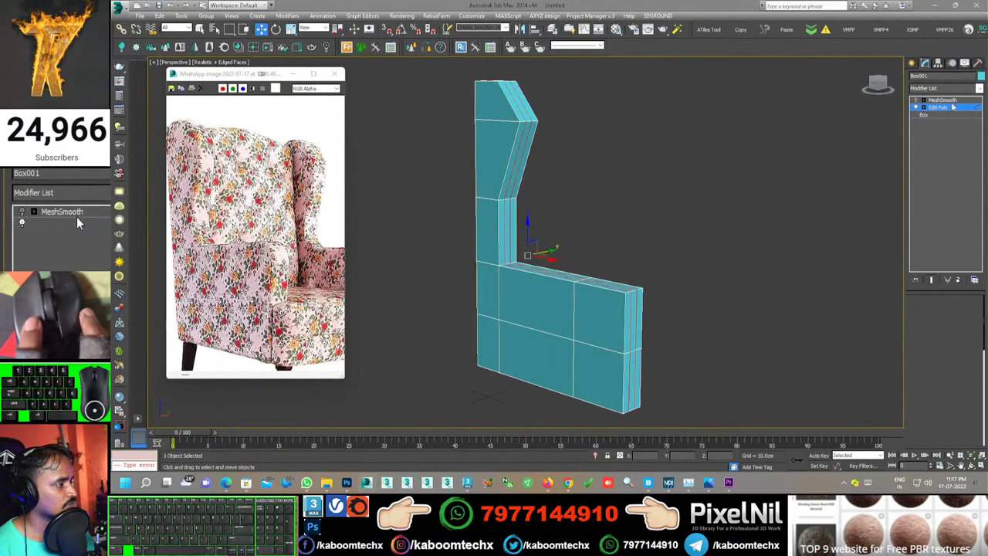
click(56, 216)
drag(56, 215, 56, 215)
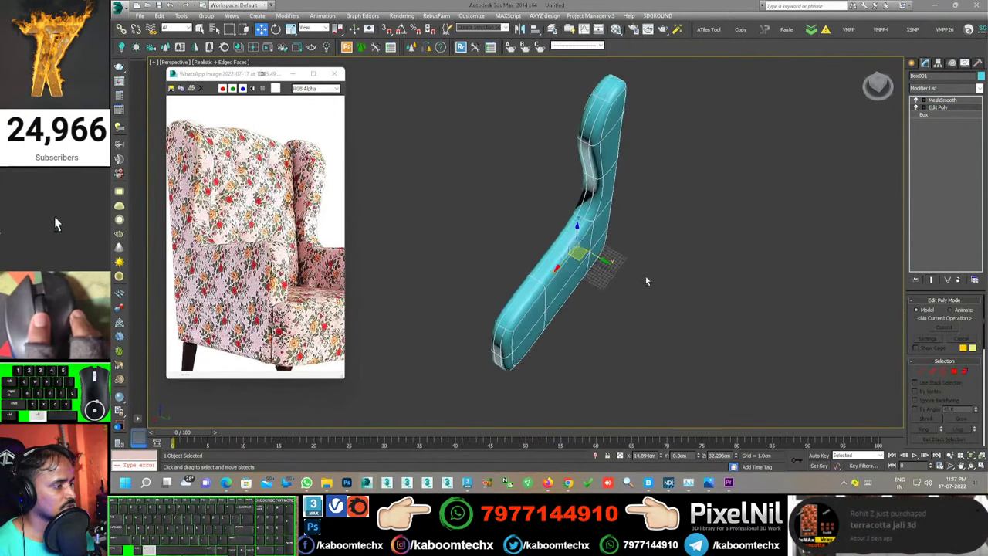
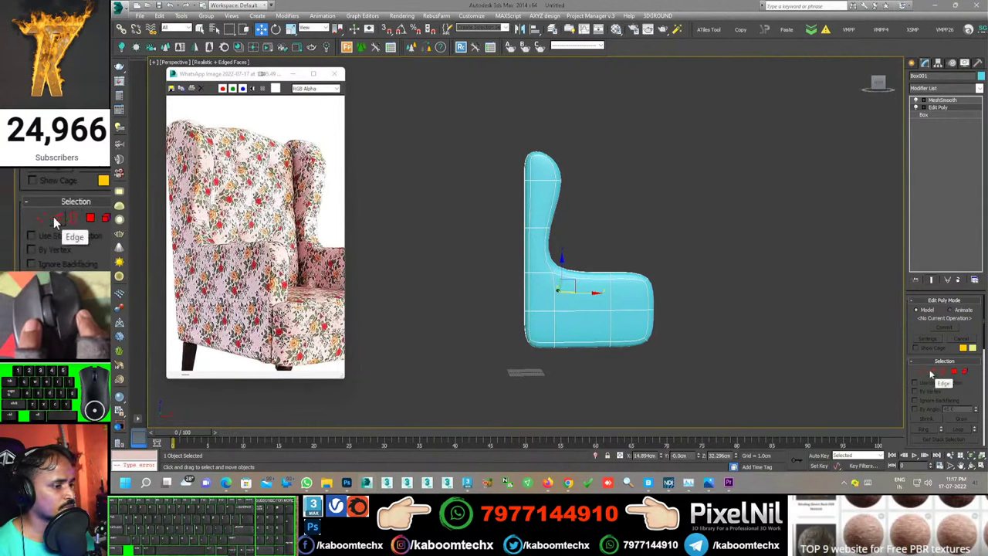
Step: With Show Cage on, select and move the vertices at the top of the back to round the wing
click(55, 216)
middle_click(56, 216)
click(59, 220)
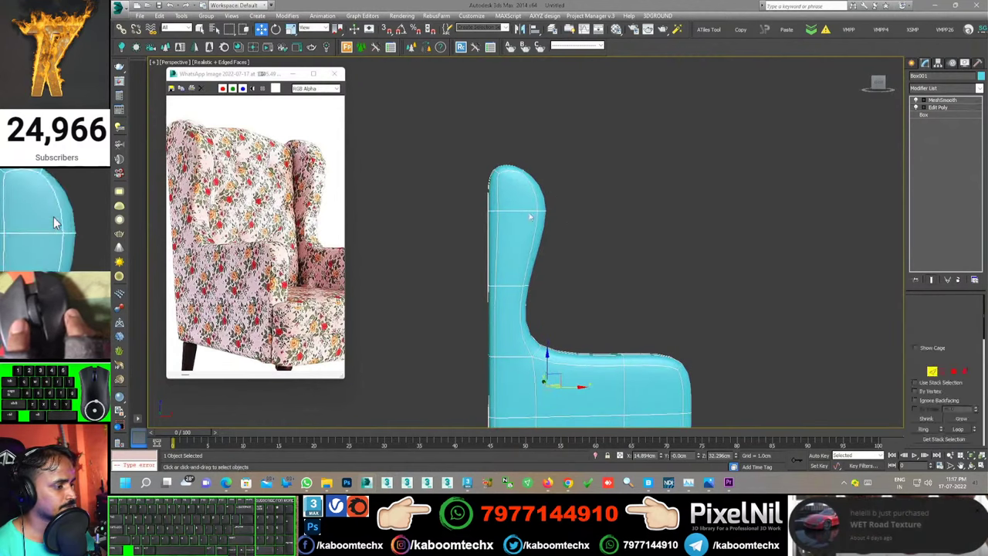
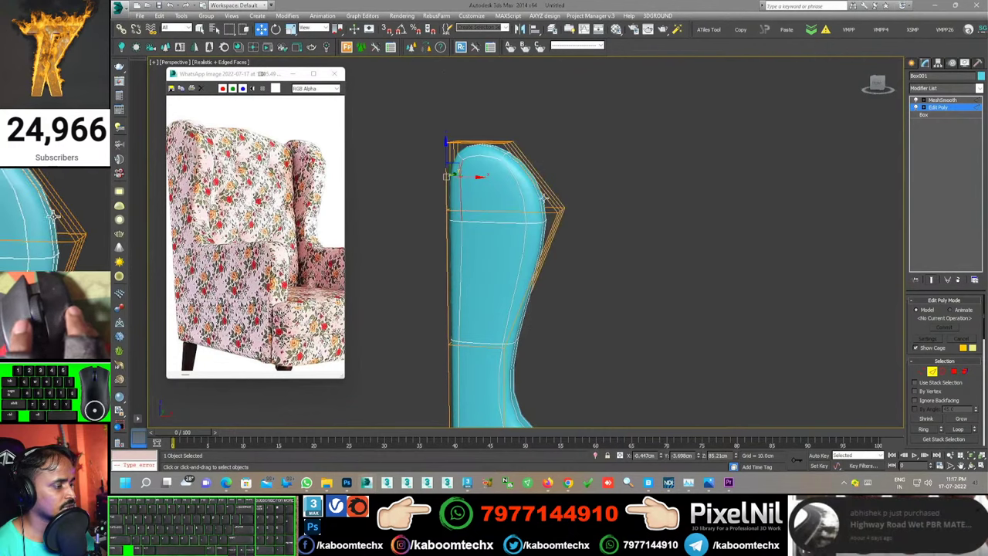
click(56, 217)
click(56, 216)
click(56, 216)
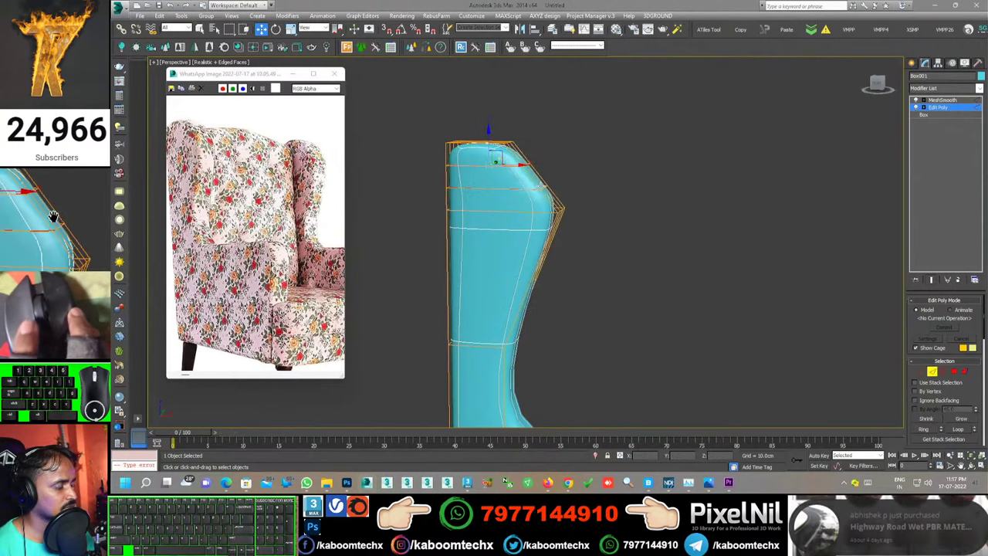
key(ctrl+z)
right_click(56, 216)
click(56, 217)
right_click(55, 217)
click(56, 216)
middle_click(56, 216)
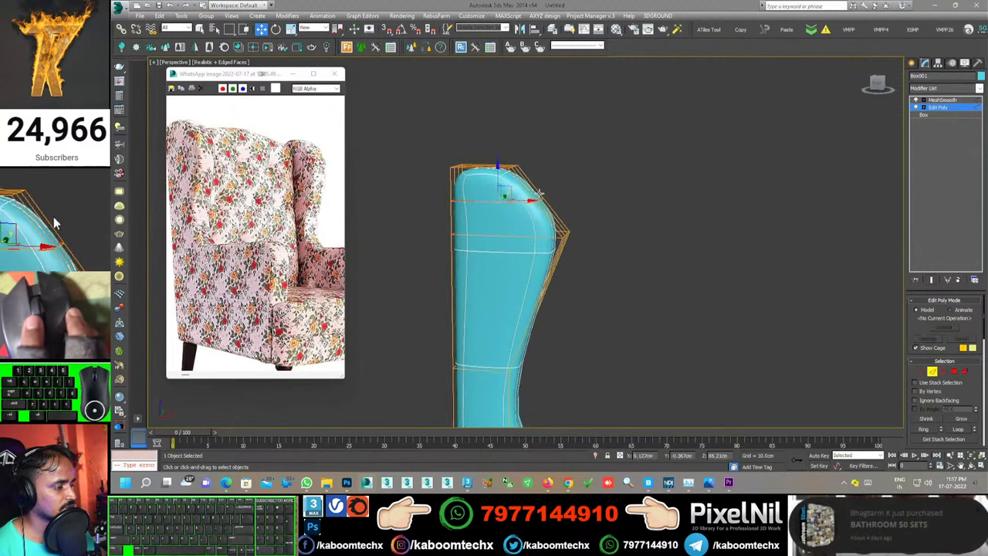
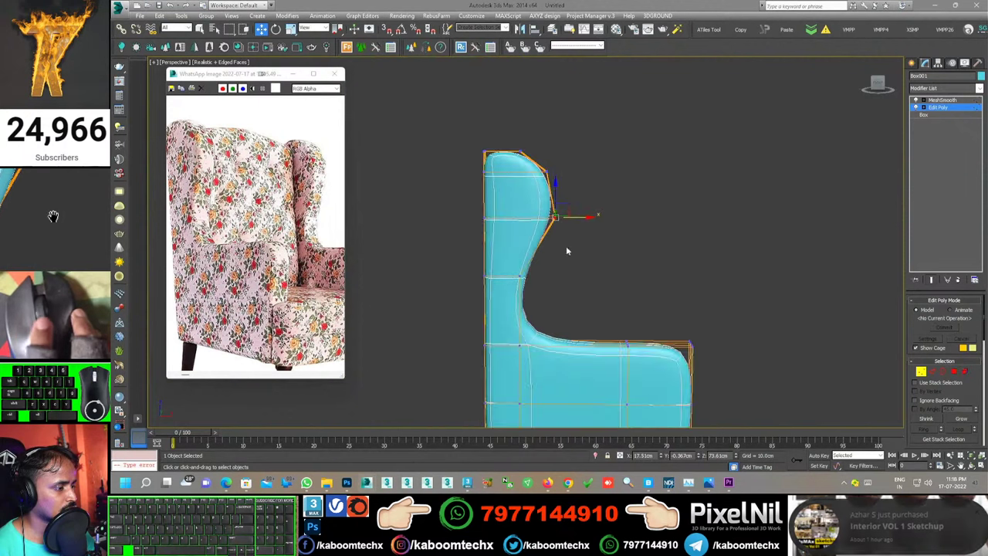
Step: Turn MeshSmooth off, select a lower-panel edge and switch to vertex mode for further edits
drag(56, 216, 55, 217)
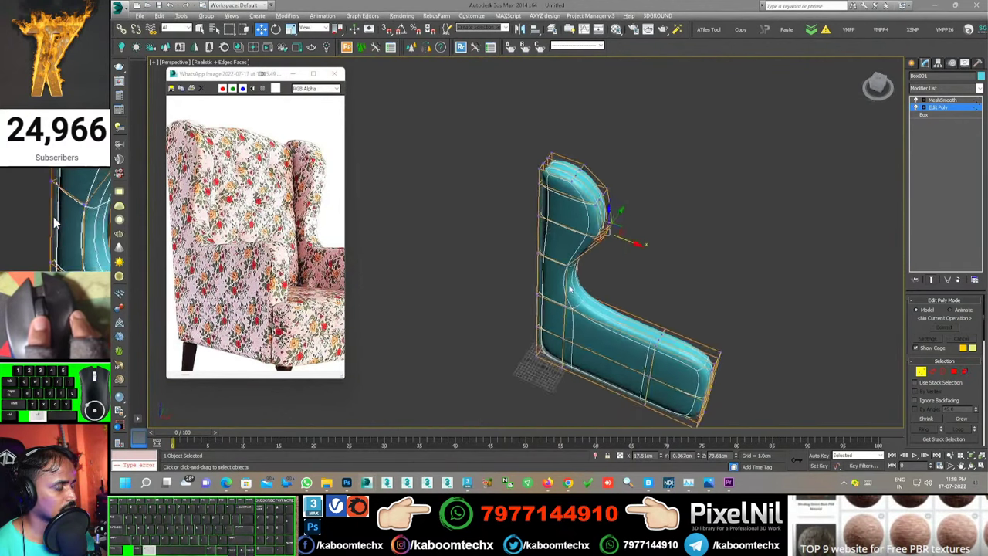
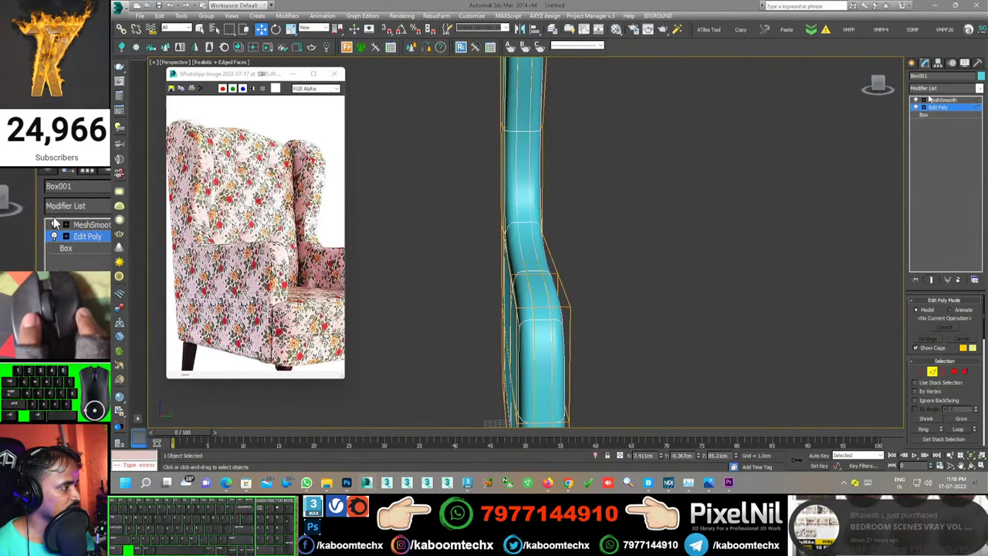
click(55, 216)
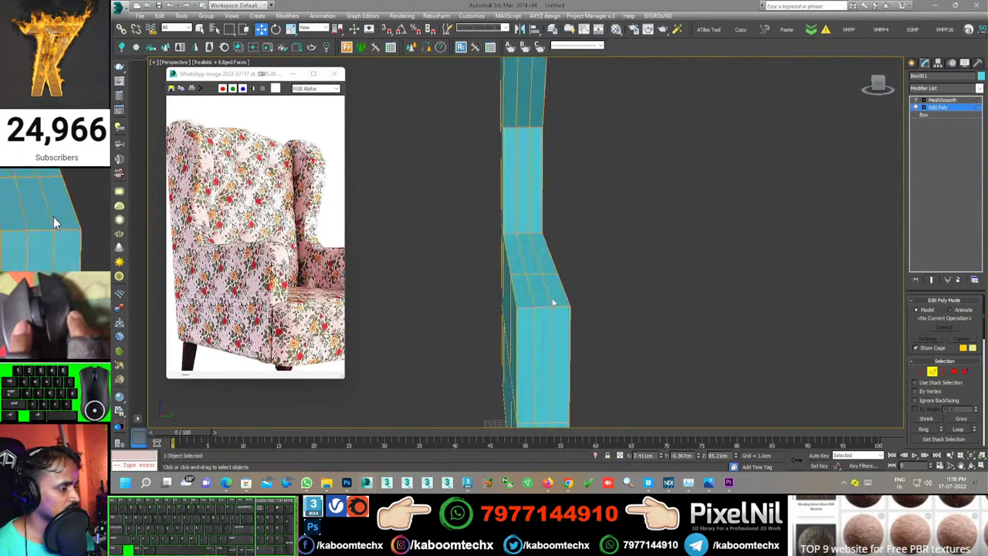
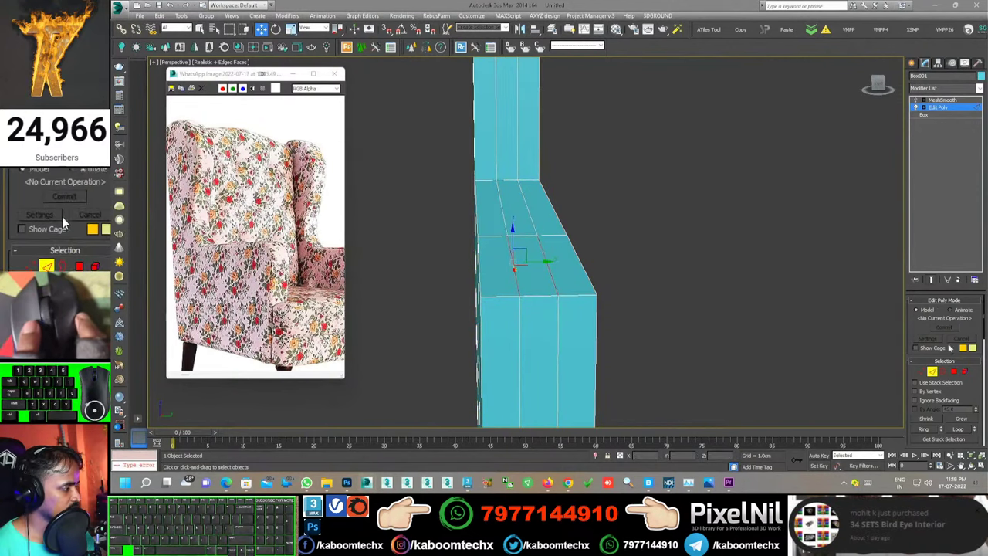
click(89, 216)
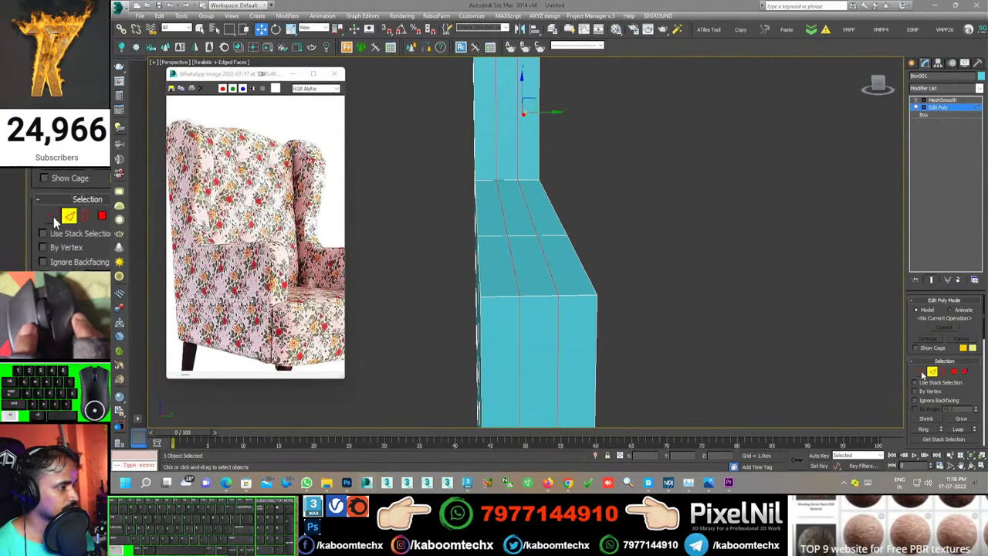
click(55, 216)
right_click(55, 216)
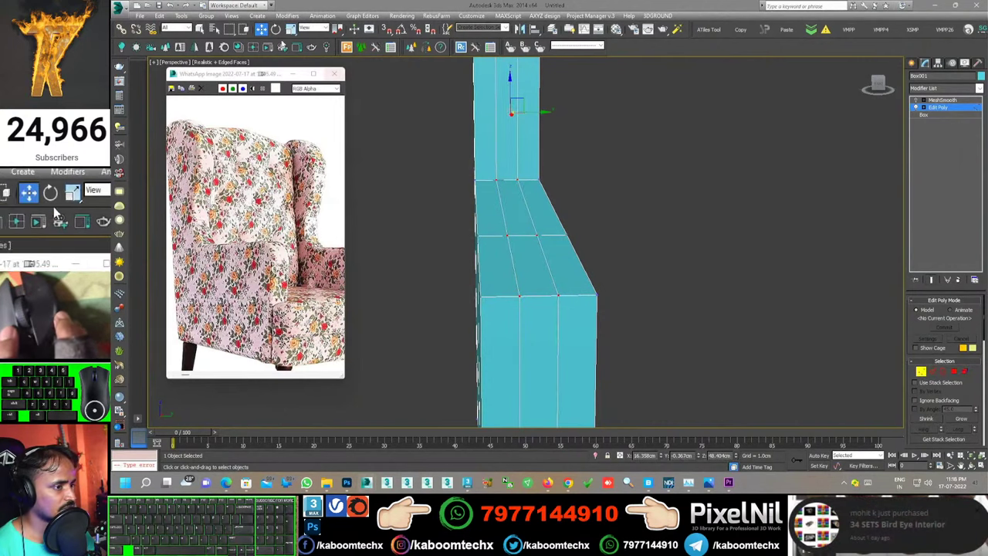
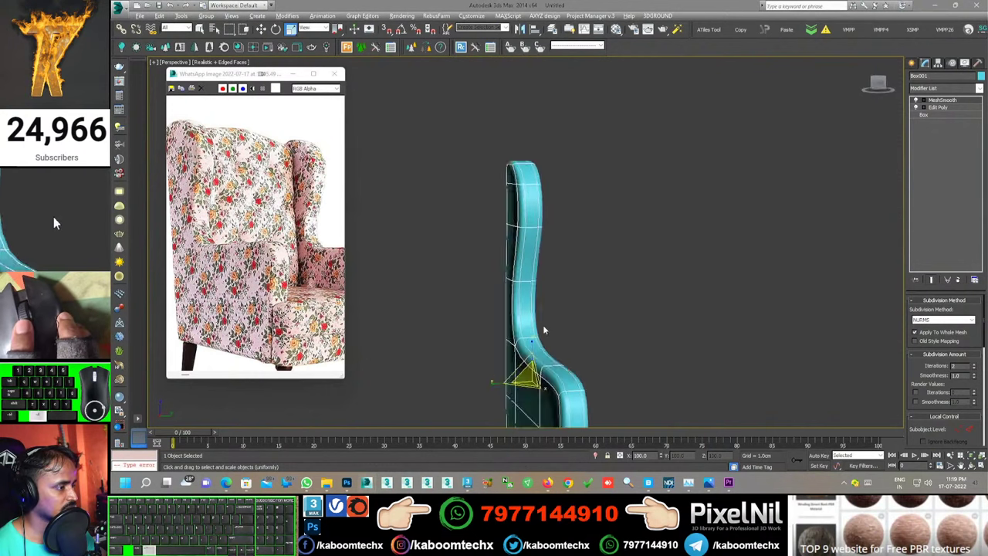
click(56, 216)
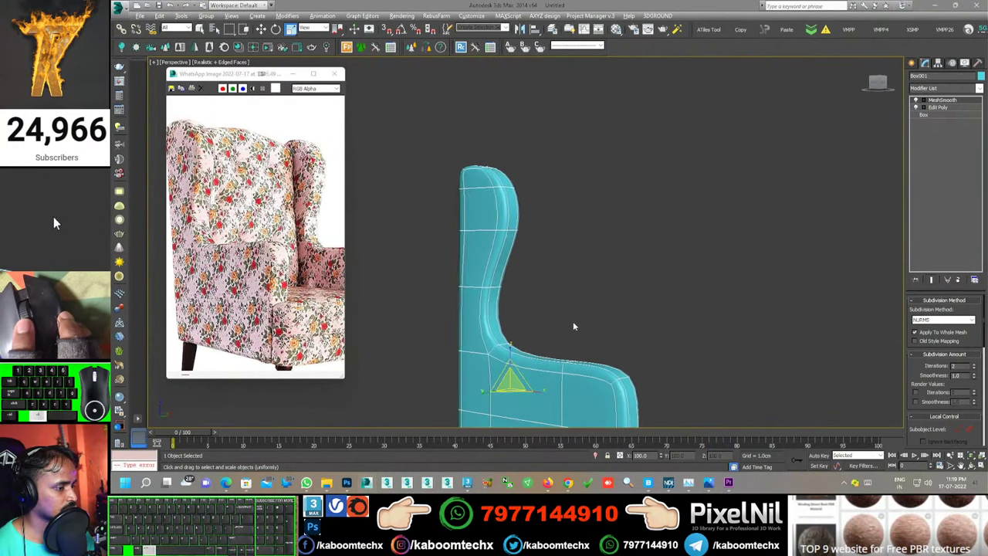
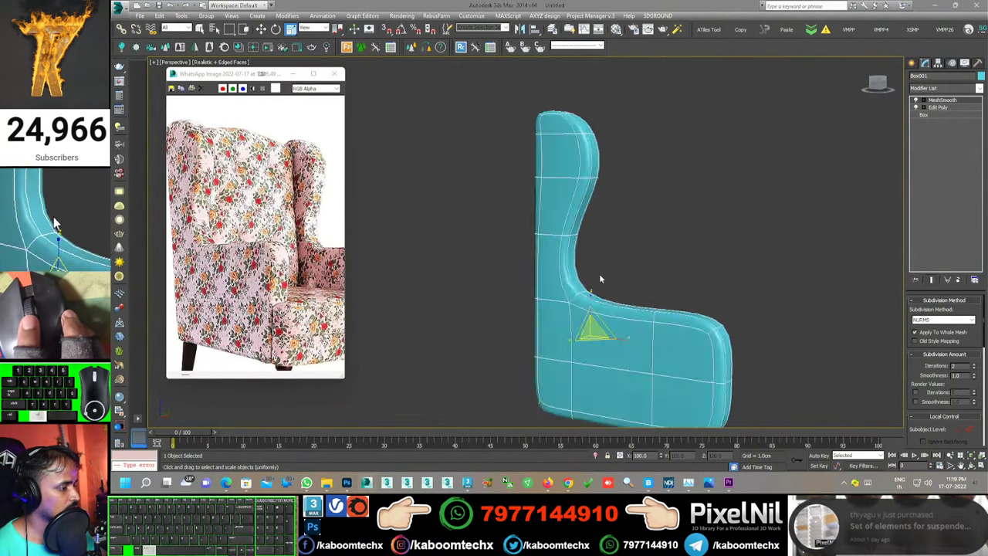
click(59, 216)
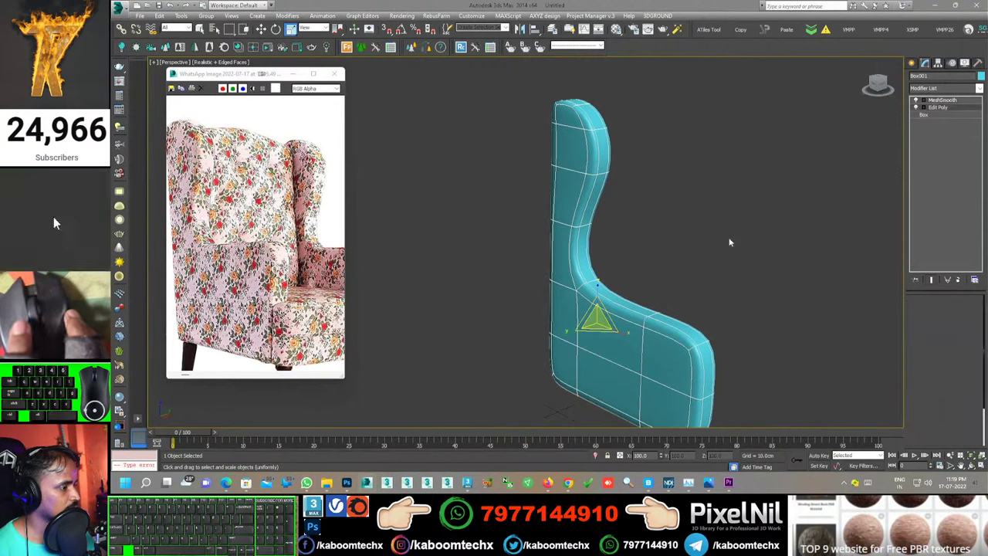
right_click(56, 216)
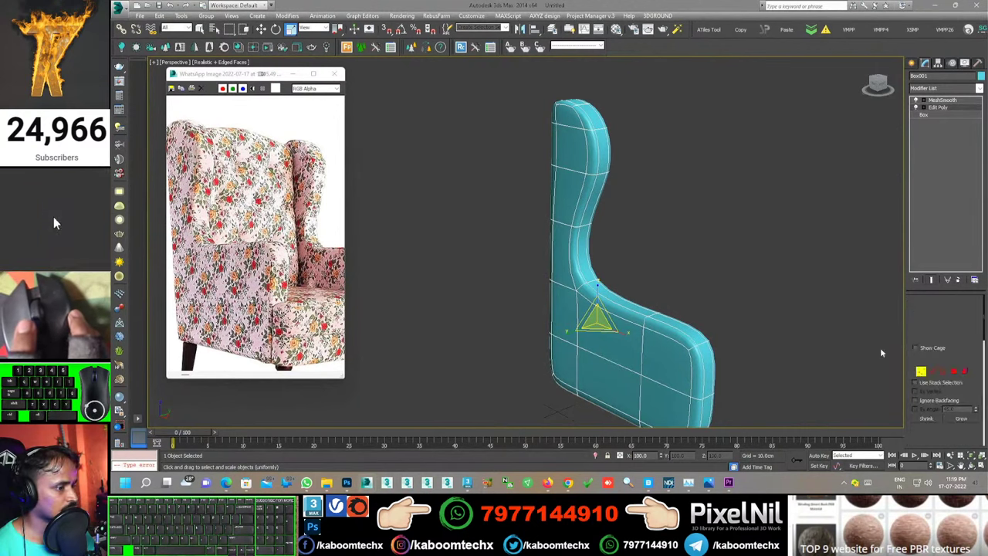
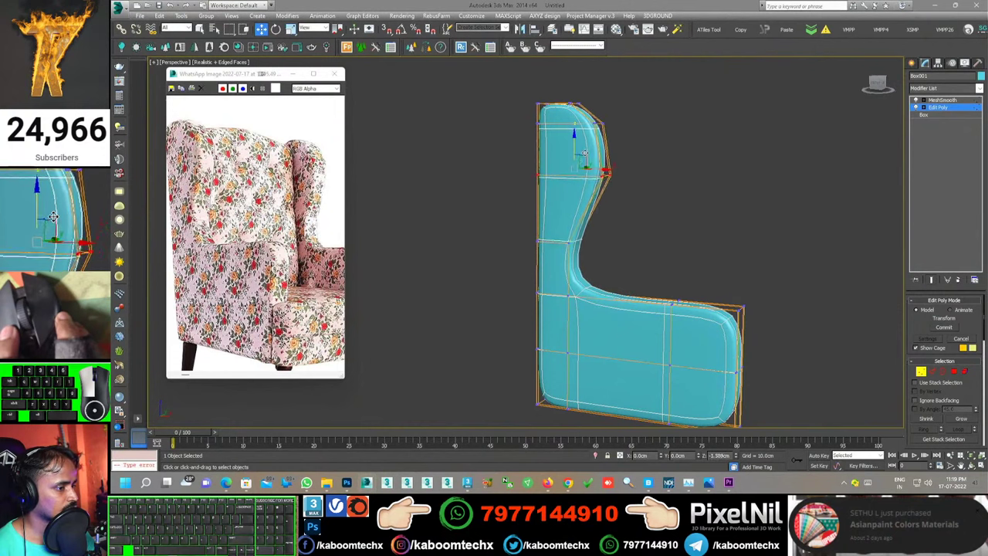
Step: Move the armrest's front top corner vertex up so the top slopes upward toward the front
middle_click(55, 216)
click(55, 216)
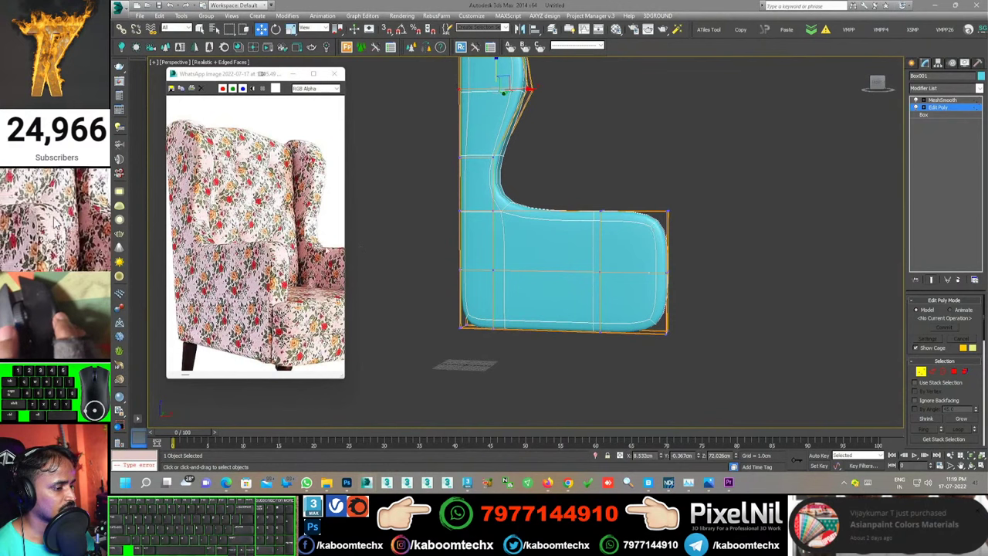
click(55, 216)
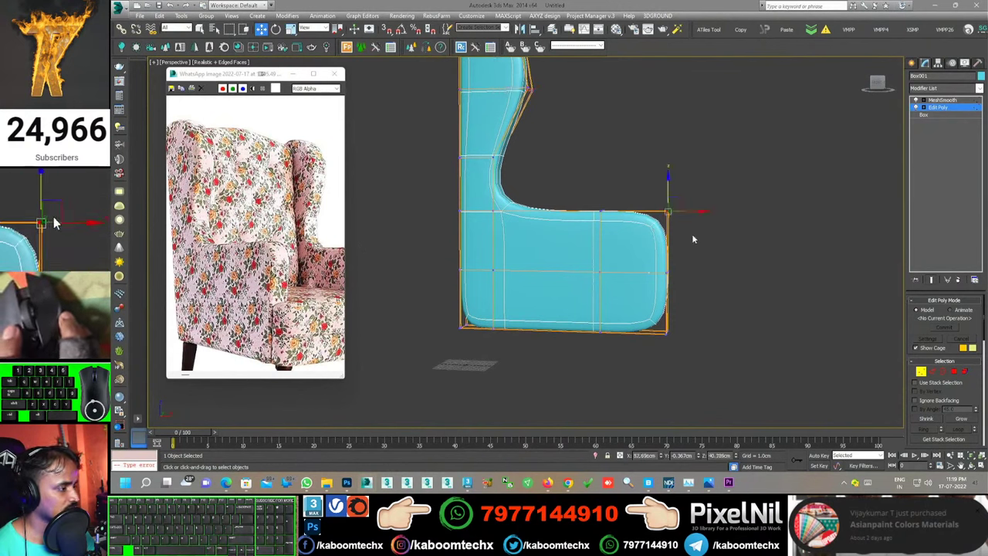
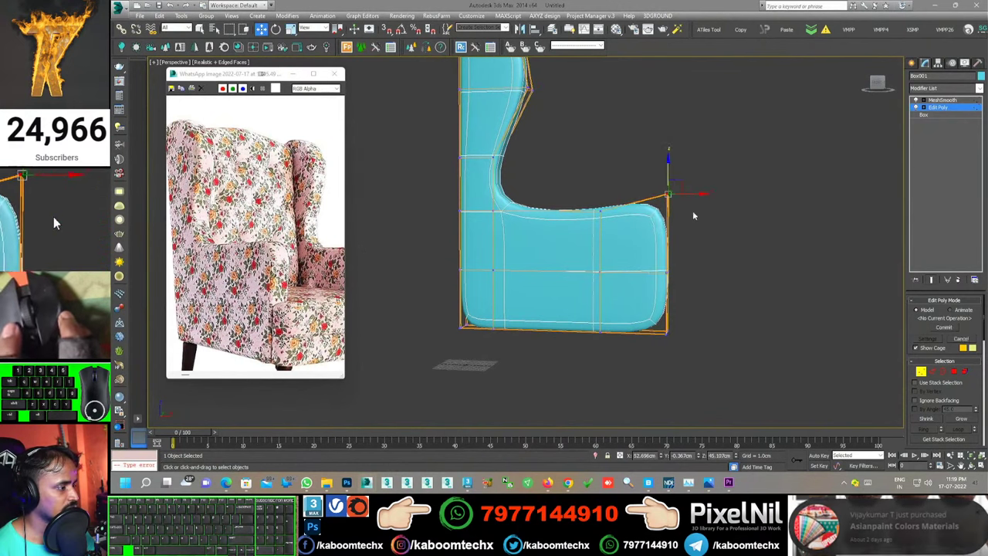
click(55, 216)
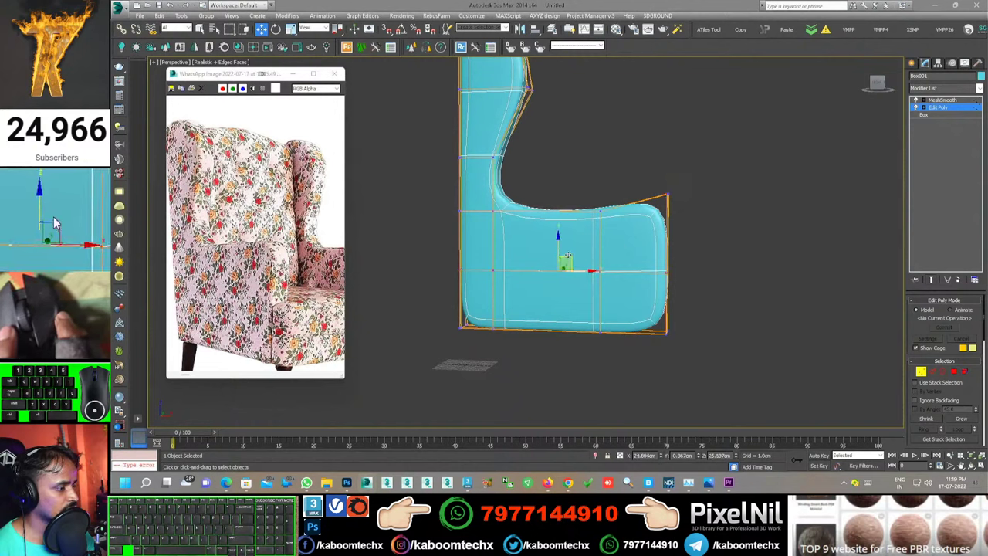
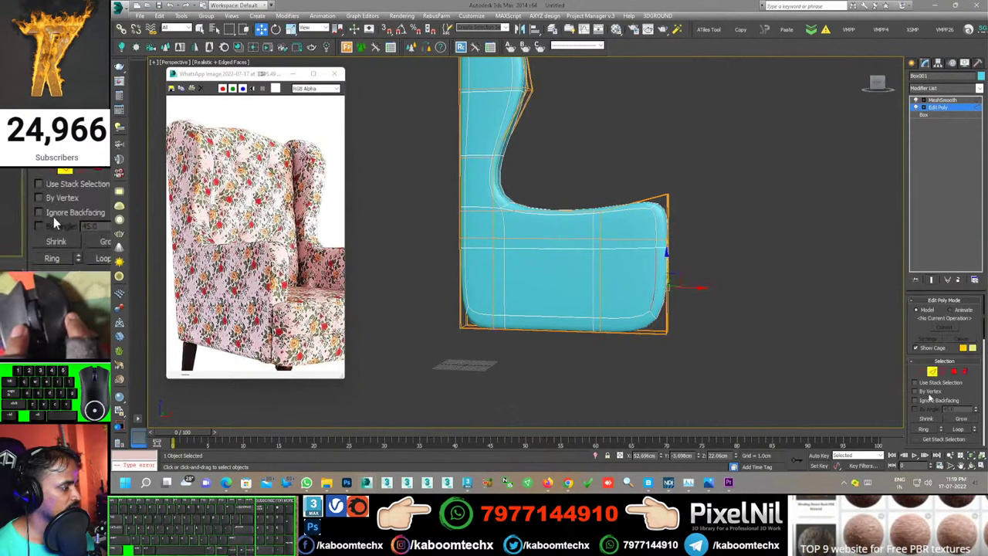
click(56, 216)
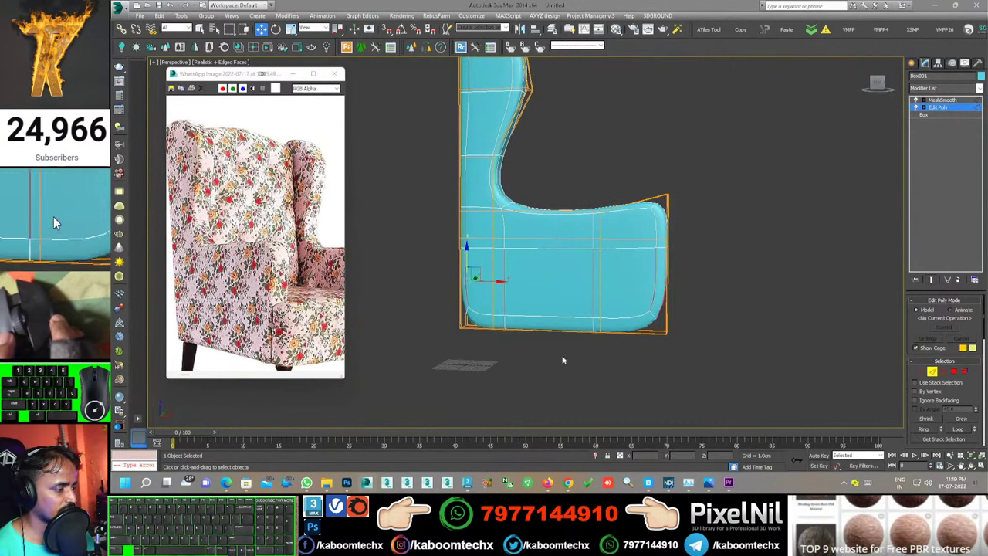
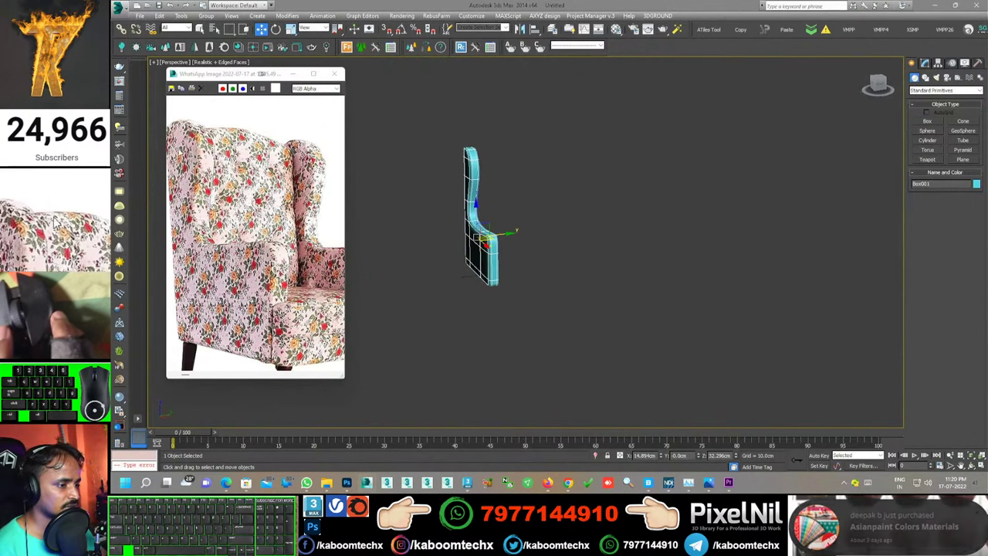
Step: Start drawing a new Box primitive in the Left viewport beside the side panel
click(56, 216)
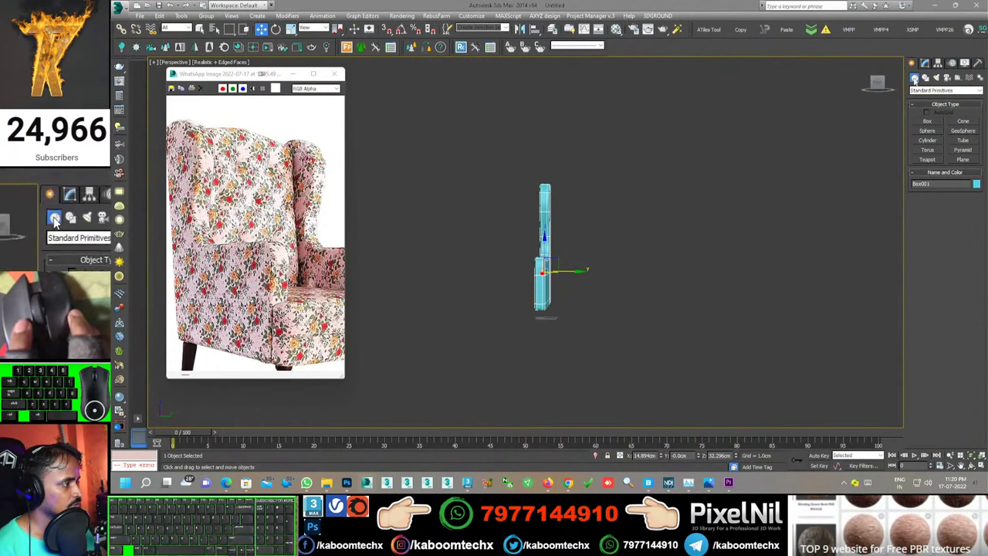
click(56, 216)
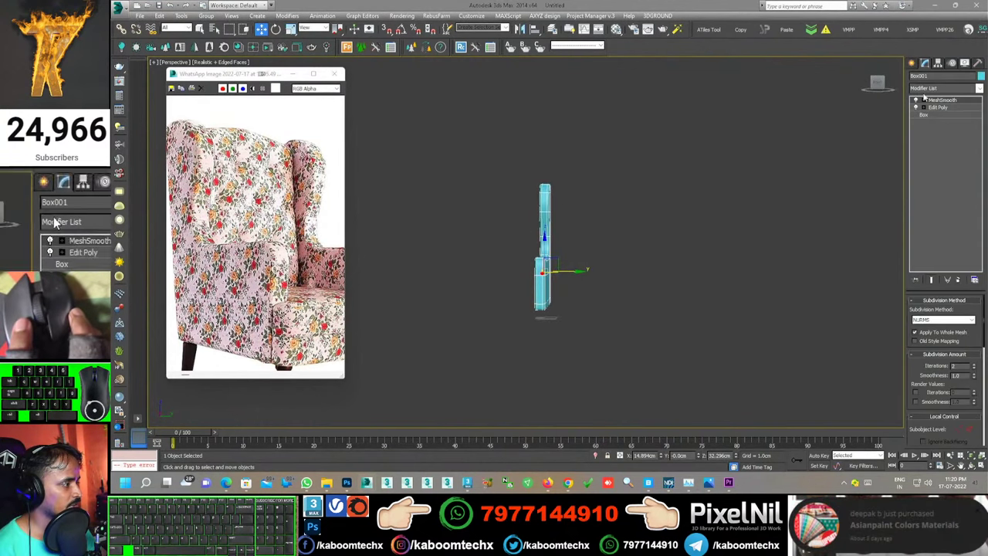
click(56, 216)
click(55, 216)
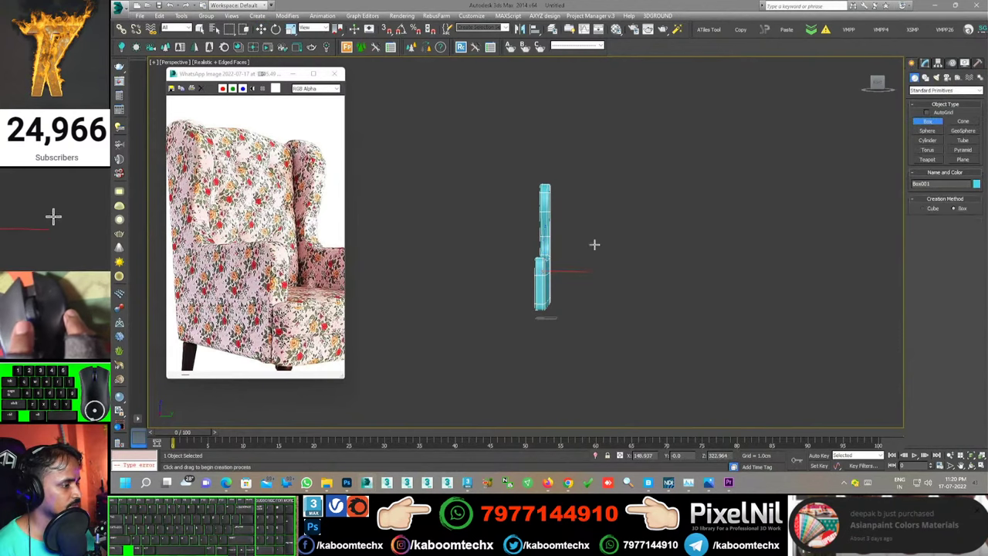
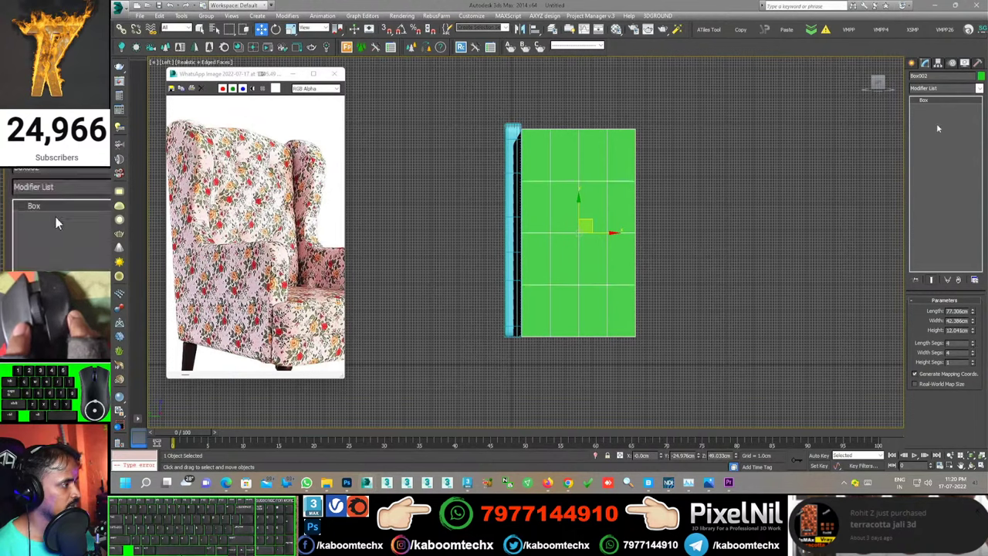
Step: Apply MeshSmooth to Box002 and insert an Edit Poly modifier beneath it in the stack
click(68, 221)
key(e)
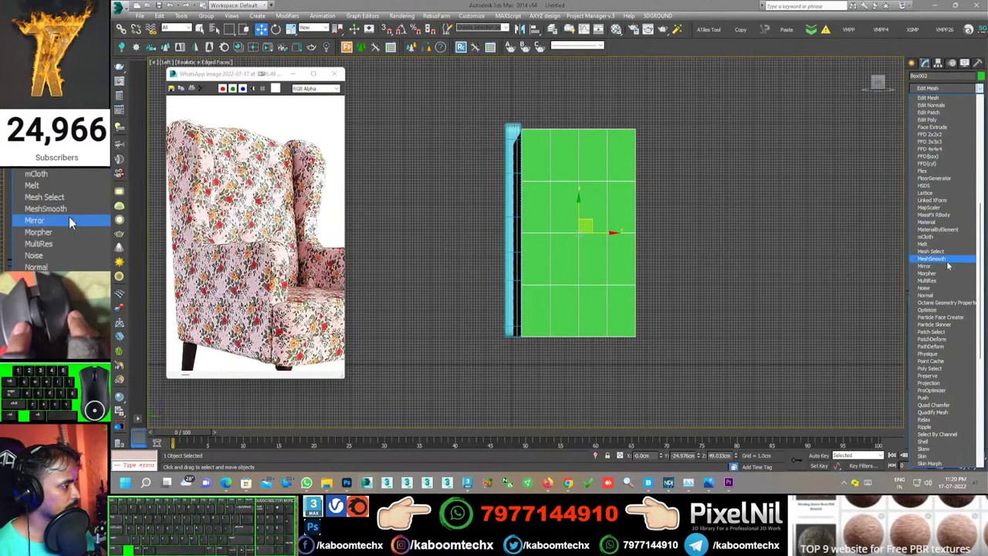
click(72, 216)
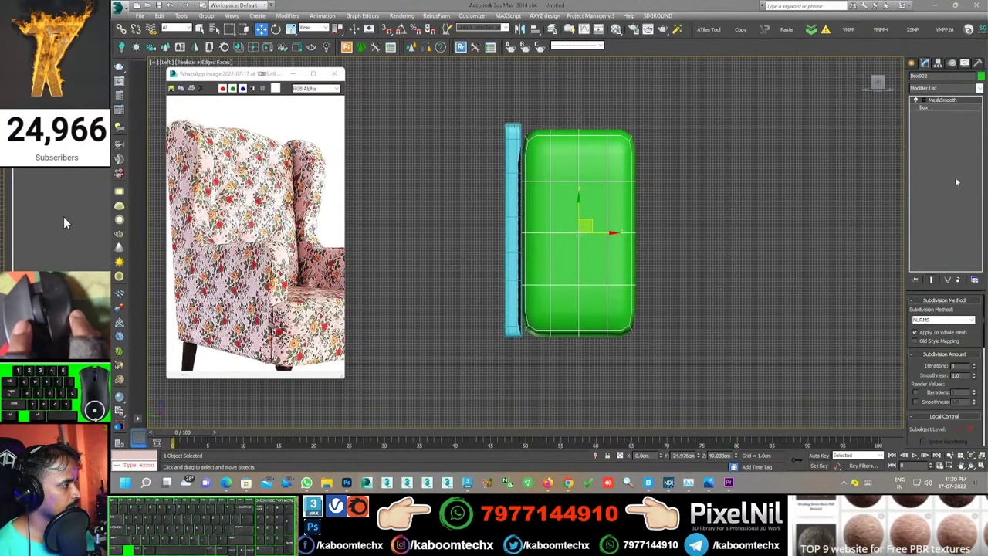
click(59, 220)
click(72, 221)
key(e)
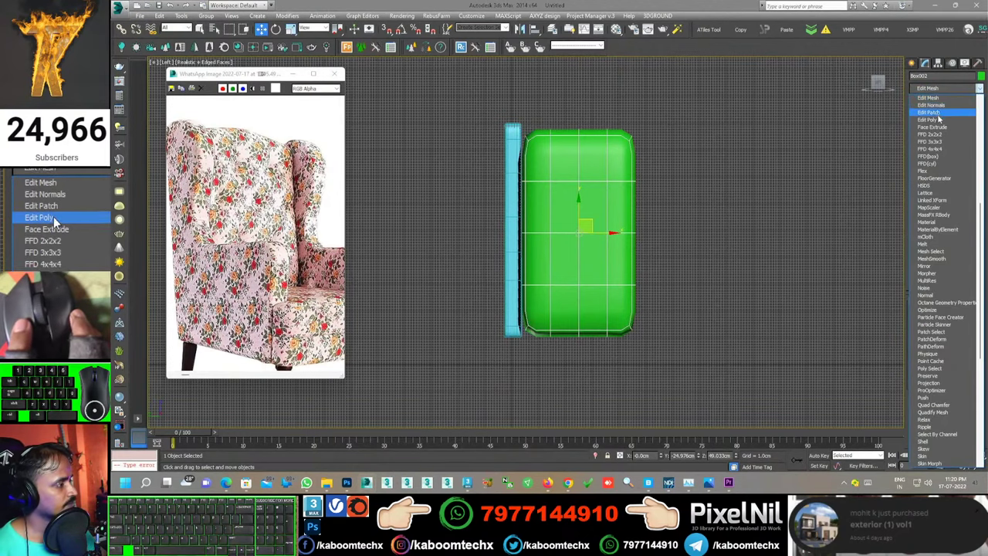
click(59, 221)
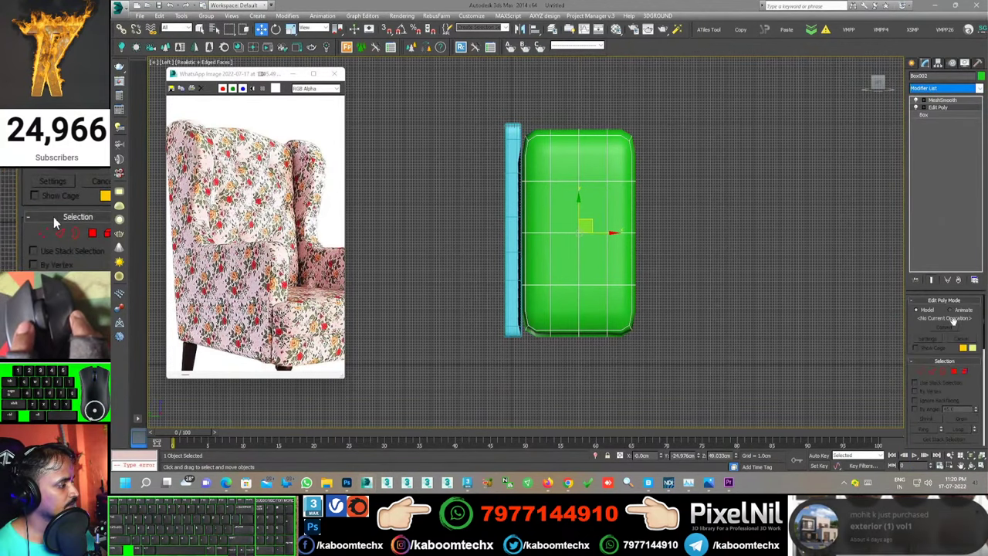
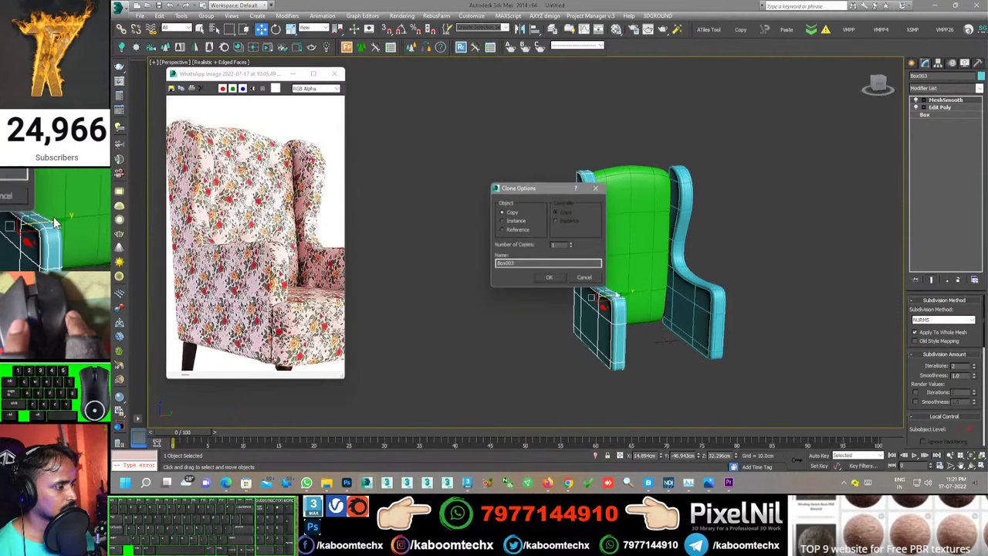
Step: Shift-clone the side panel as a Copy to the opposite side and bring up the full reference photo
click(56, 217)
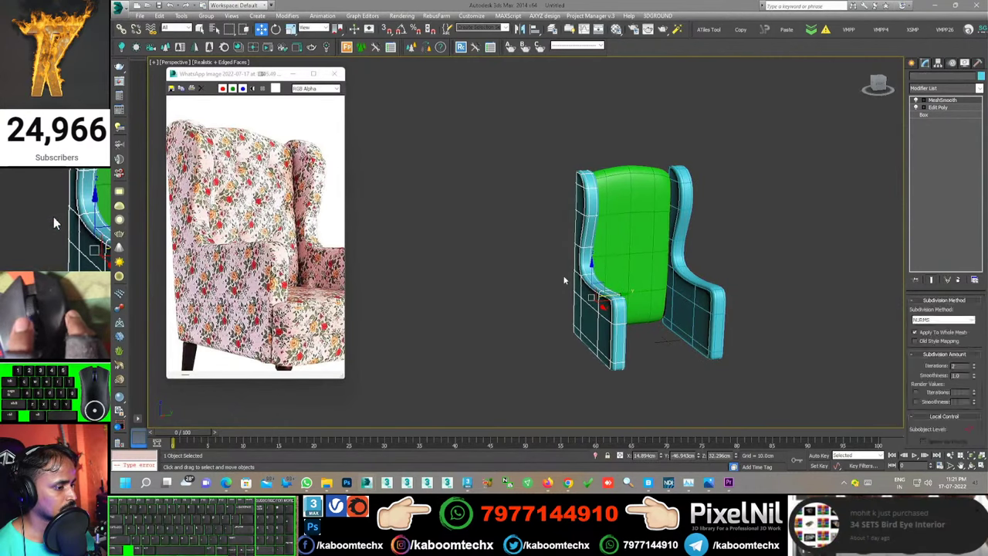
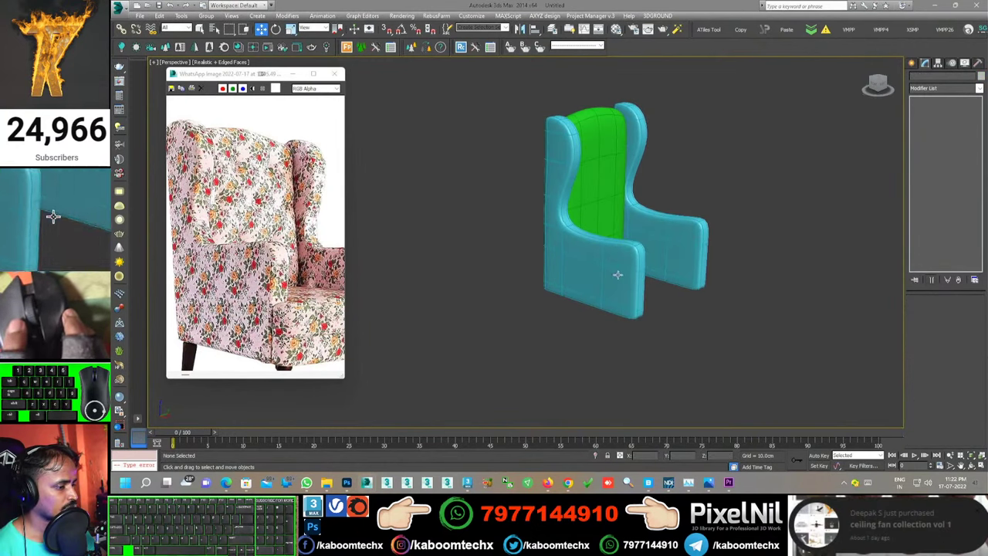
click(55, 216)
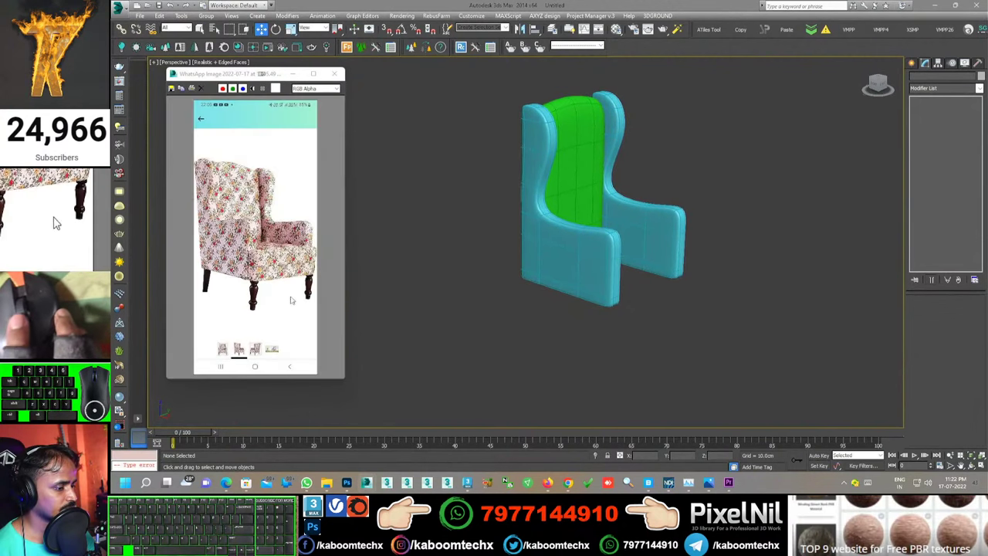
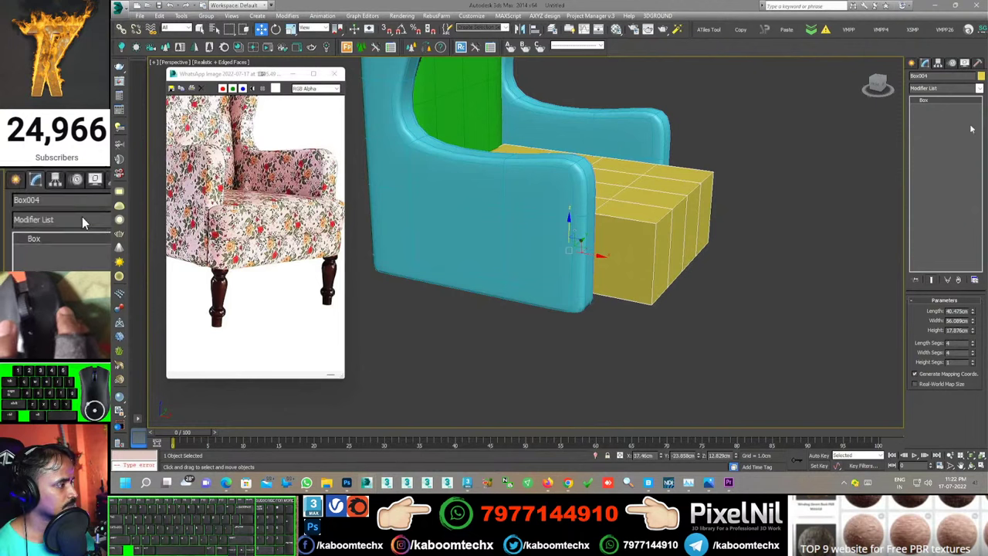
Step: Add an Edit Poly modifier to the yellow seat box Box004
click(79, 216)
click(60, 216)
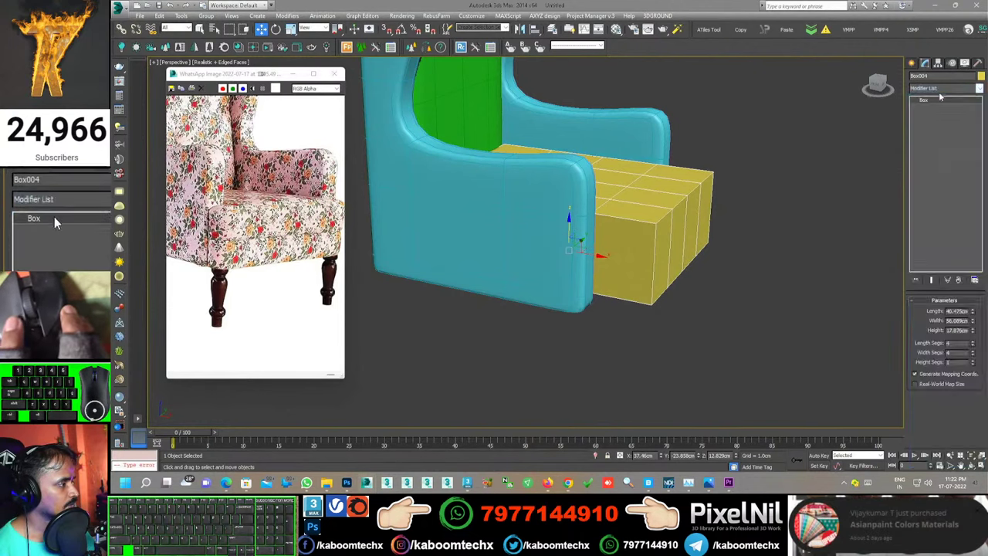
click(66, 216)
key(e)
click(59, 216)
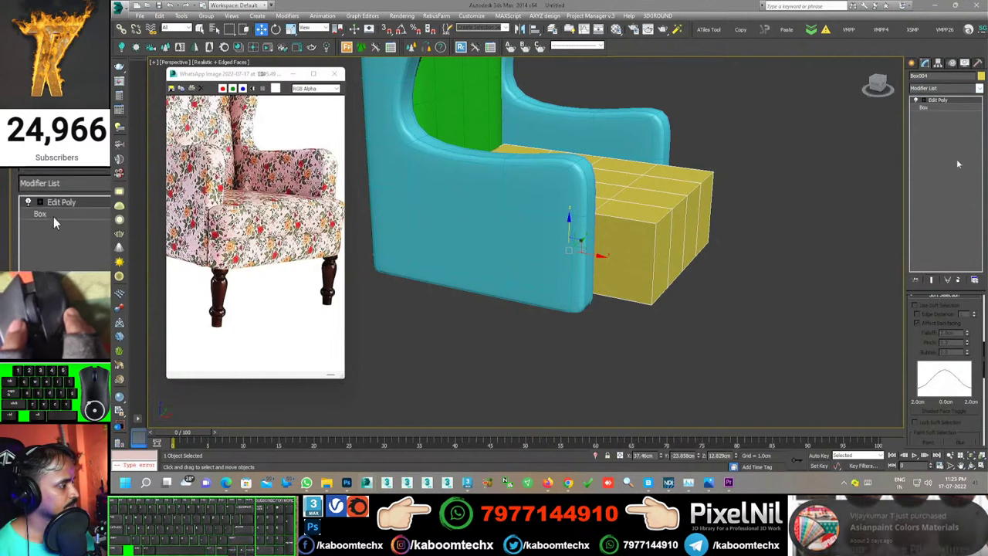
Step: Move the seat box's edges and vertices so it fits between the arms
click(56, 216)
click(68, 216)
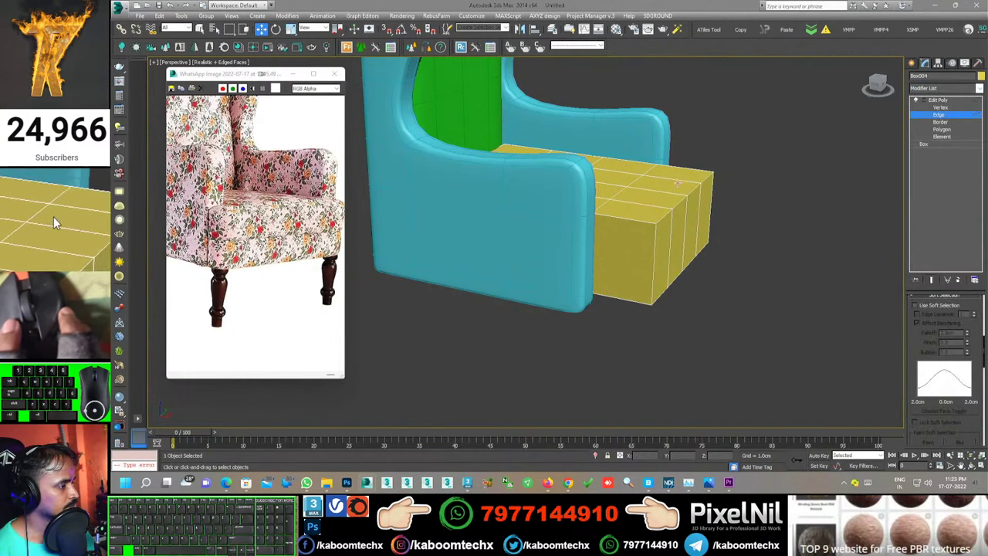
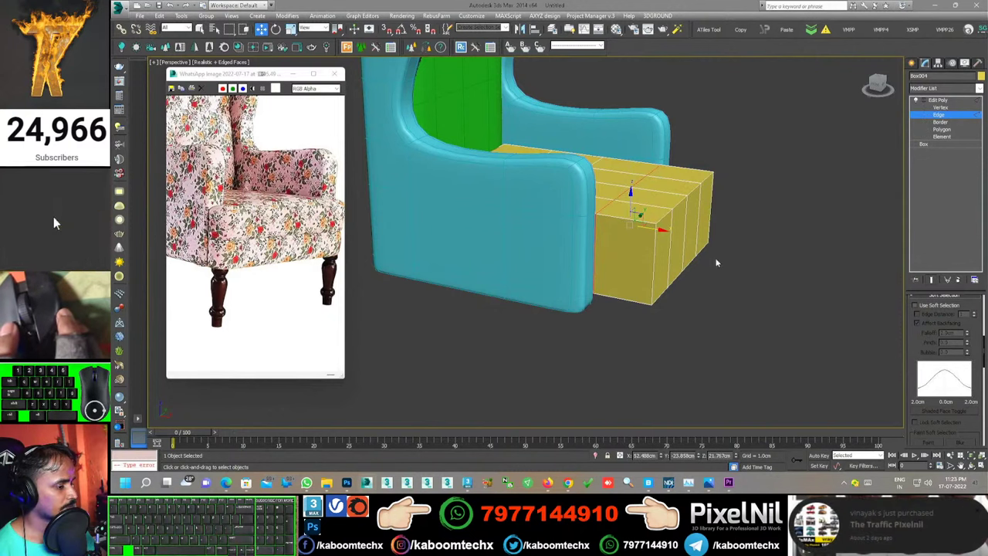
click(57, 216)
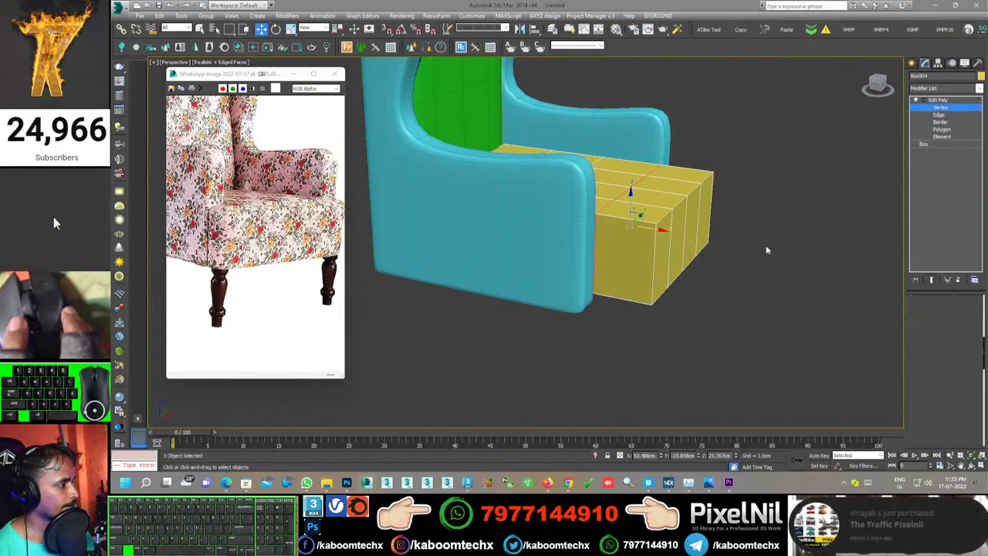
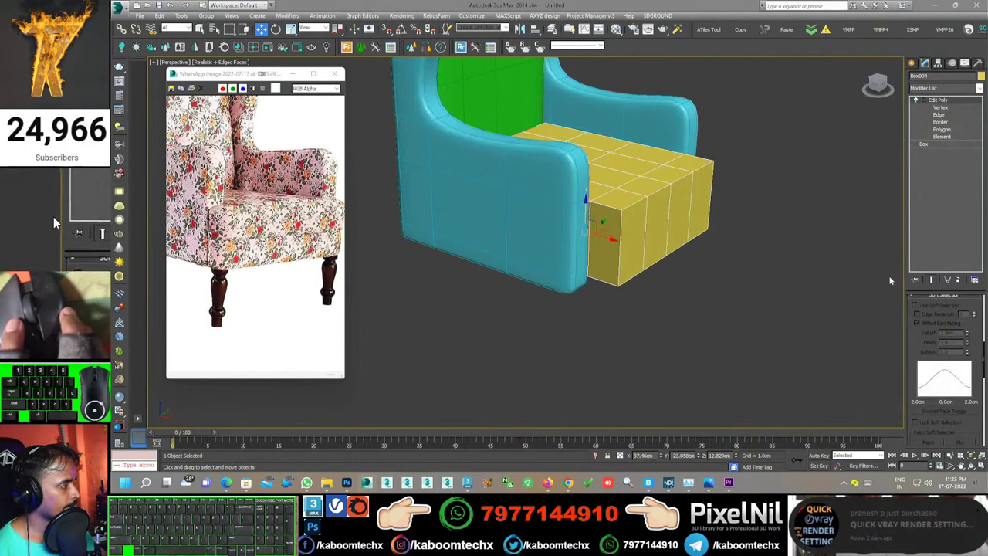
click(72, 216)
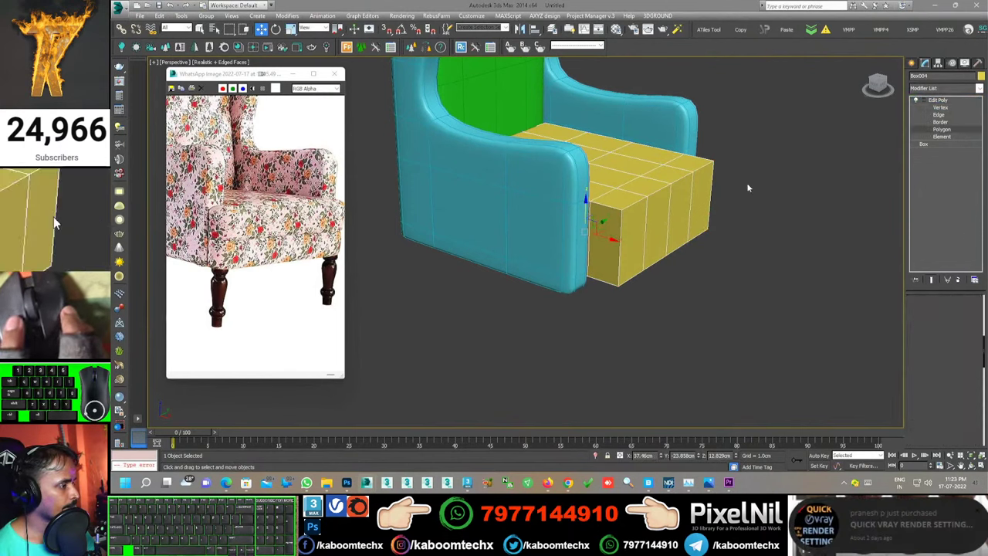
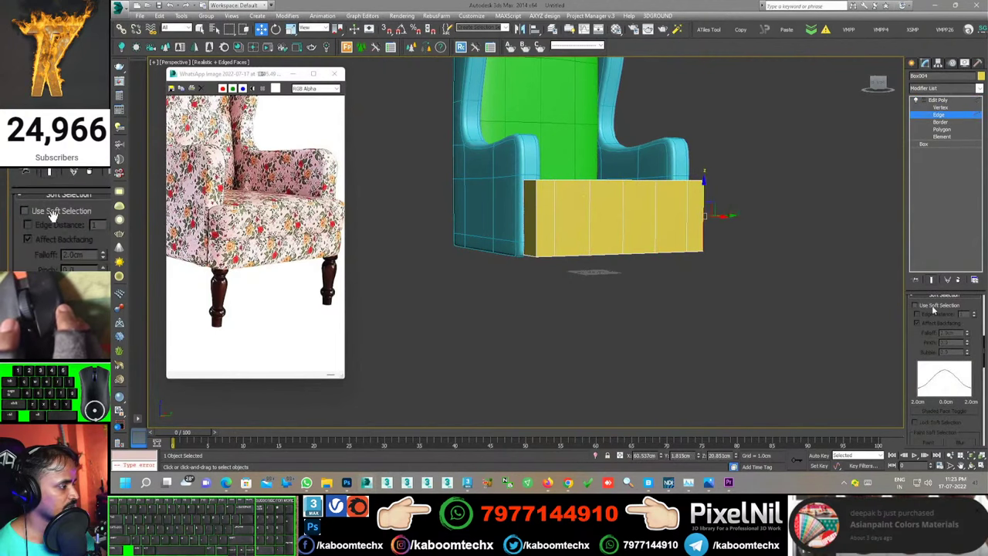
Step: Apply MeshSmooth to the seat box to round it into a soft cushion
middle_click(55, 216)
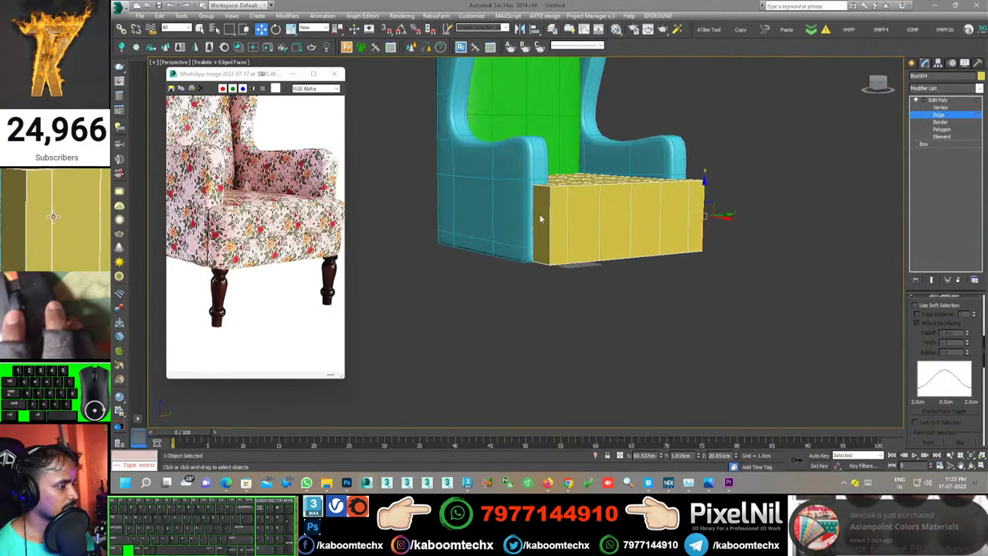
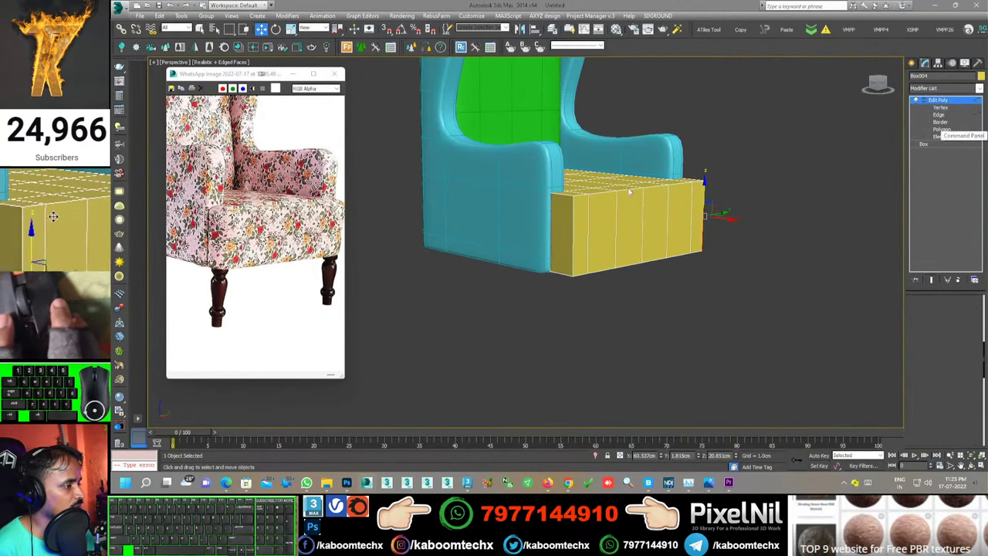
click(64, 216)
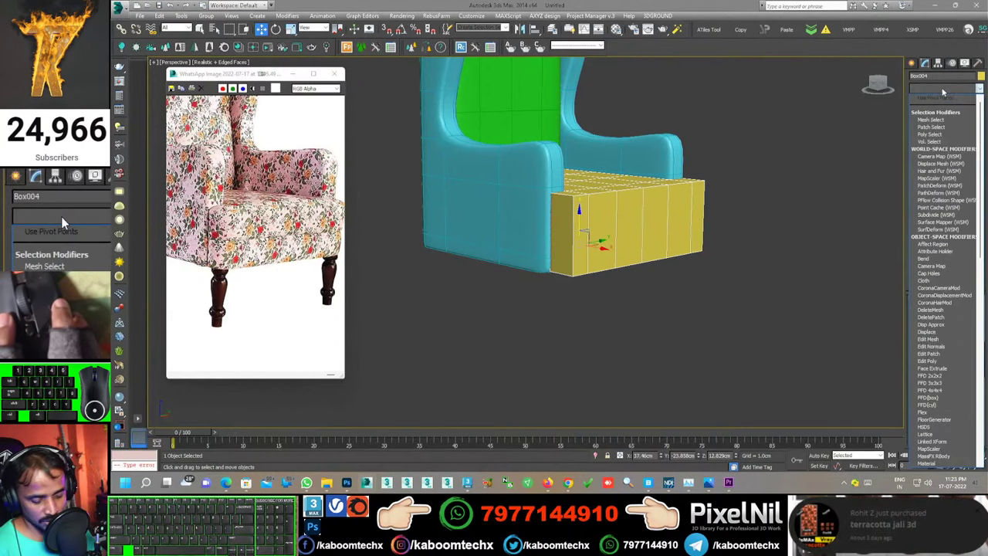
key(e)
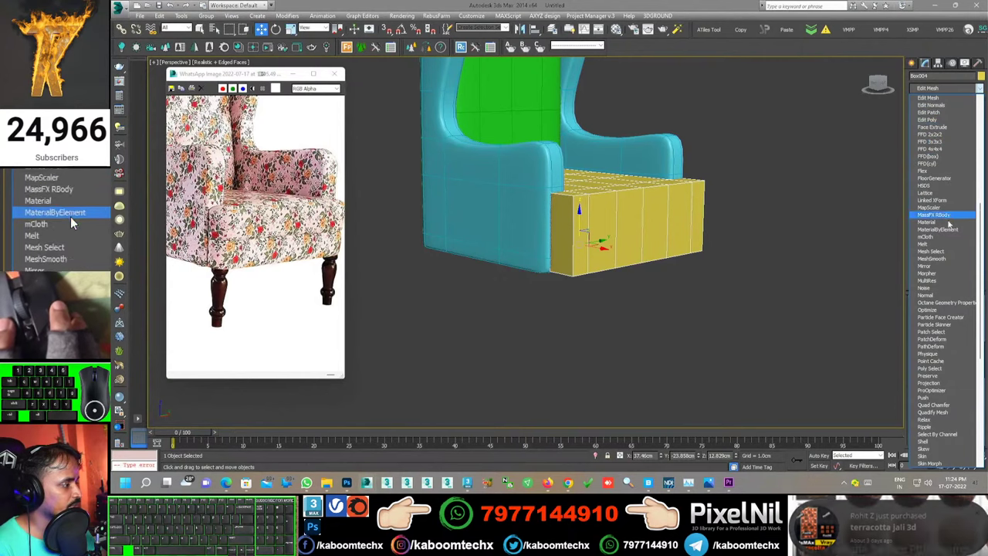
click(65, 216)
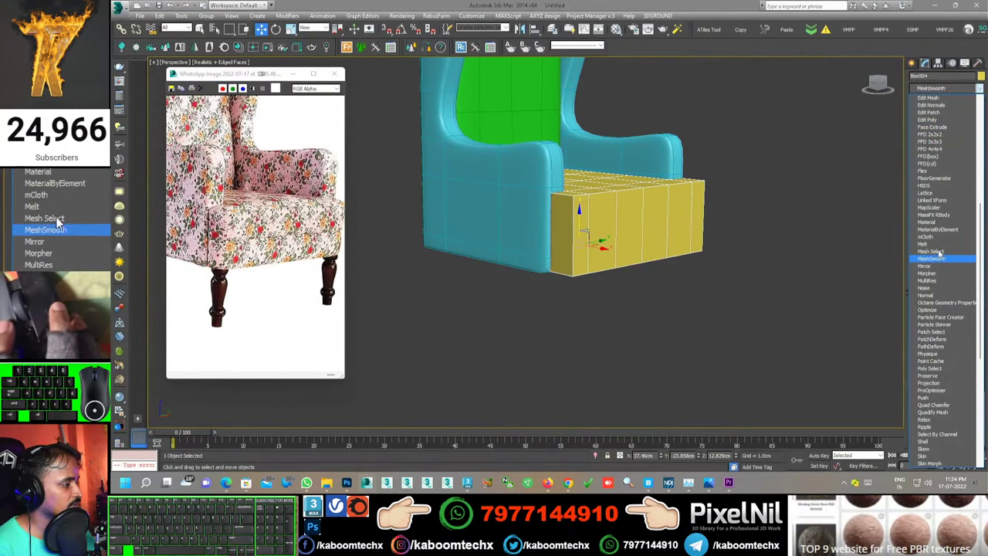
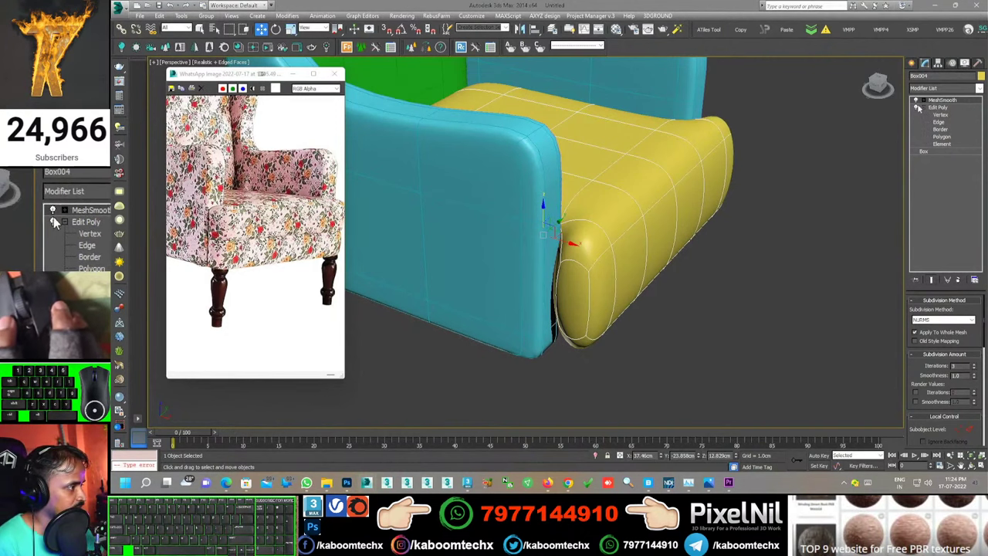
Step: Select the full edge ring around the cushion front in Edge mode
click(67, 216)
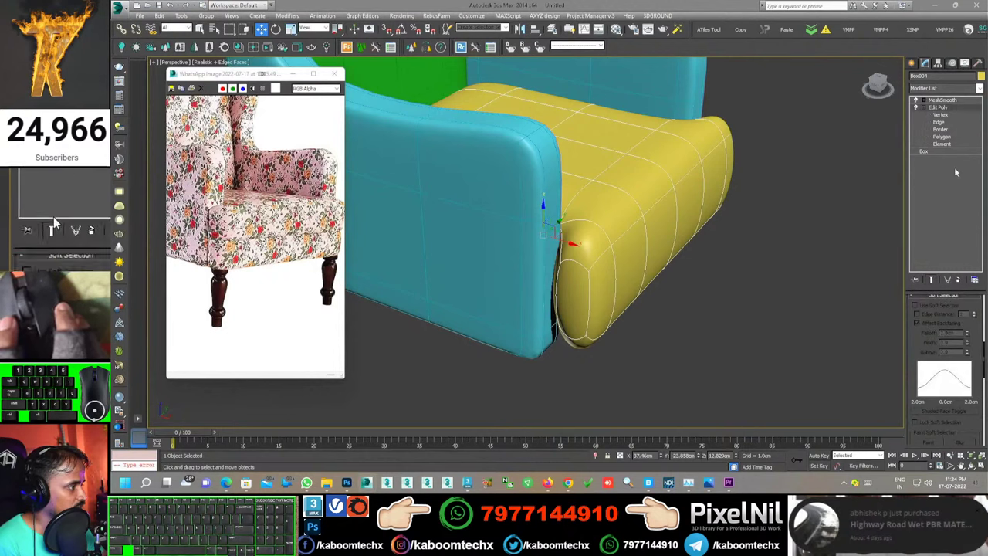
click(67, 216)
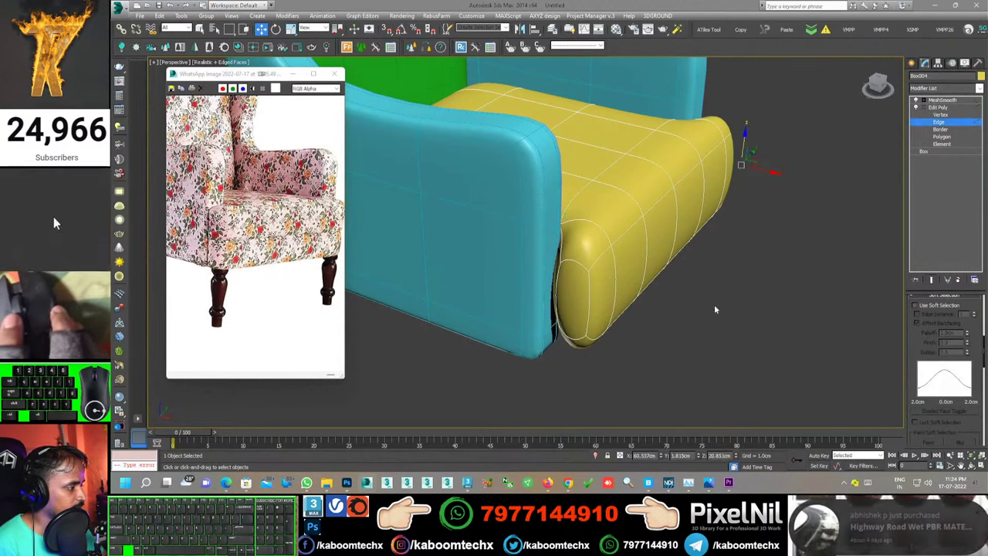
click(55, 216)
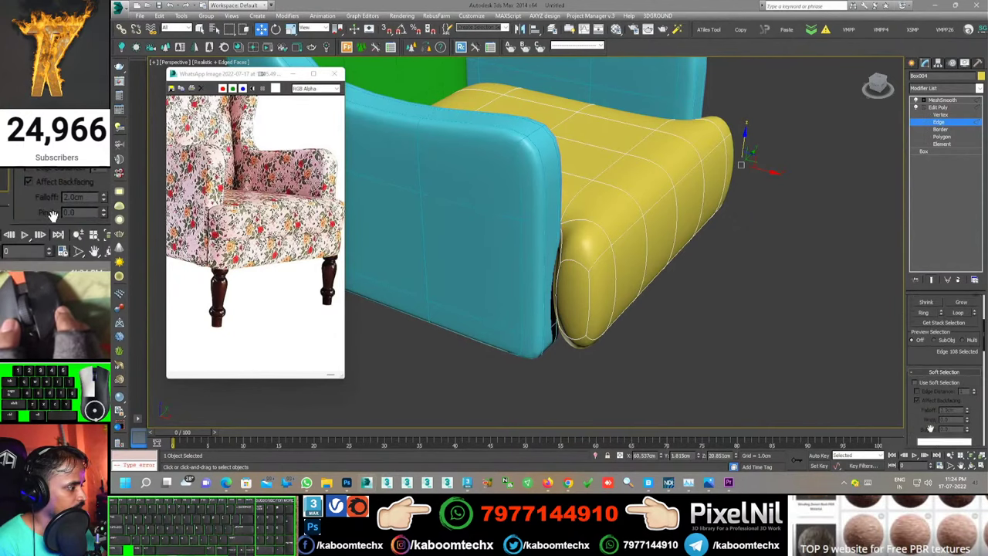
click(89, 216)
click(56, 217)
middle_click(56, 215)
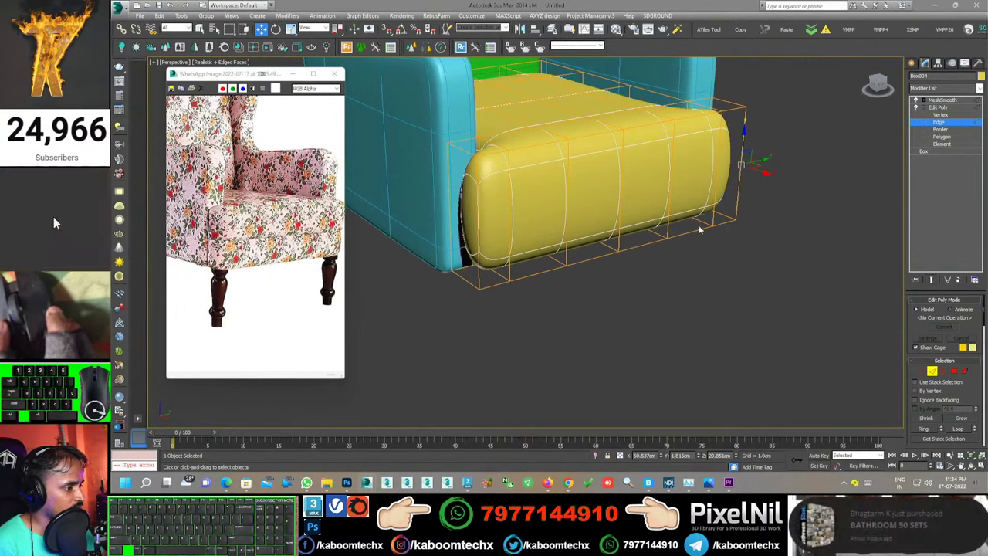
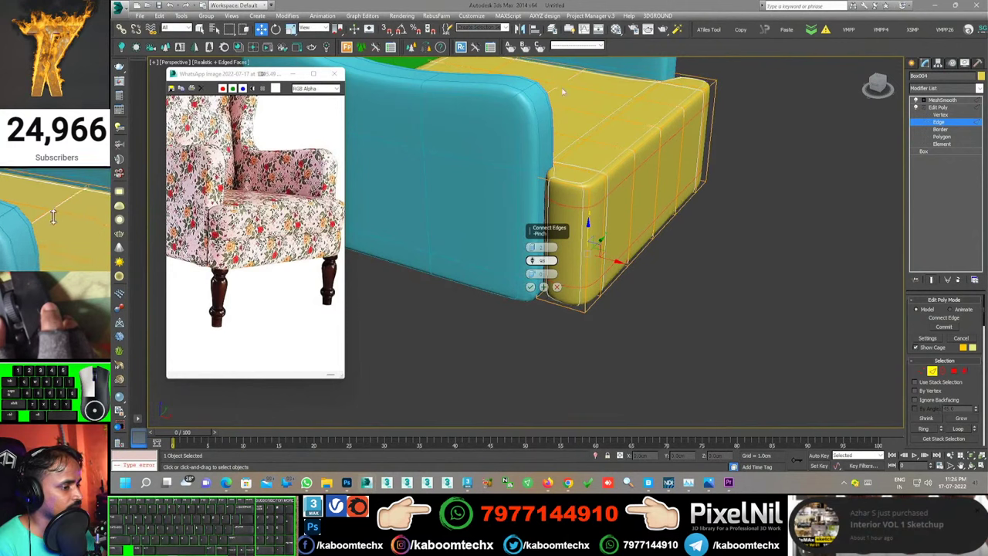
Step: Connect the ring with 2 pinched segments and commit the new edge loops
click(55, 216)
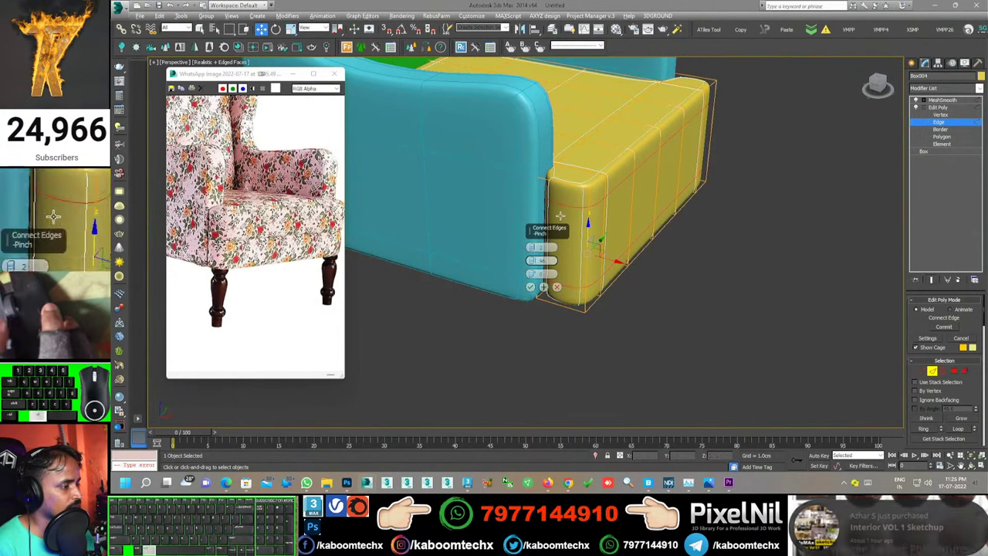
click(56, 216)
key(ctrl+z)
click(56, 216)
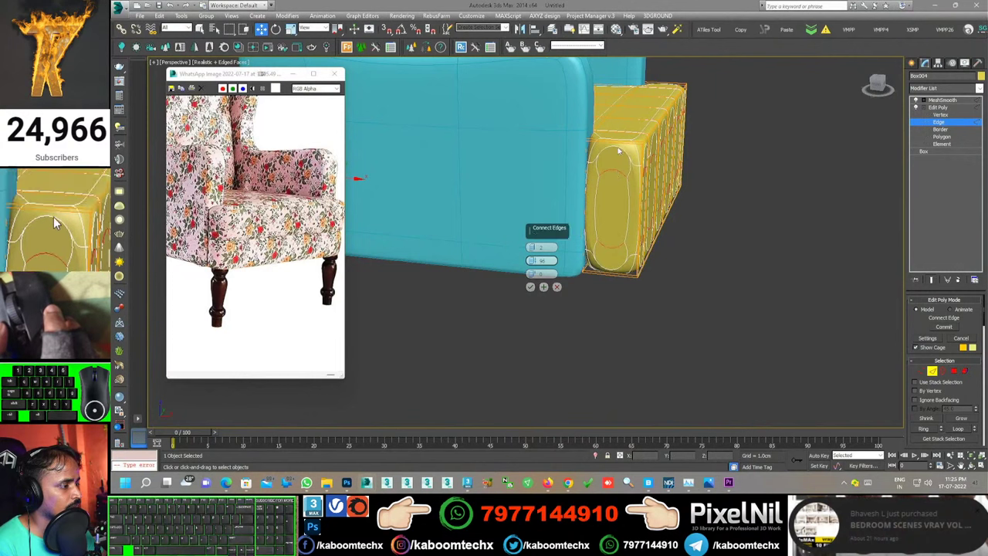
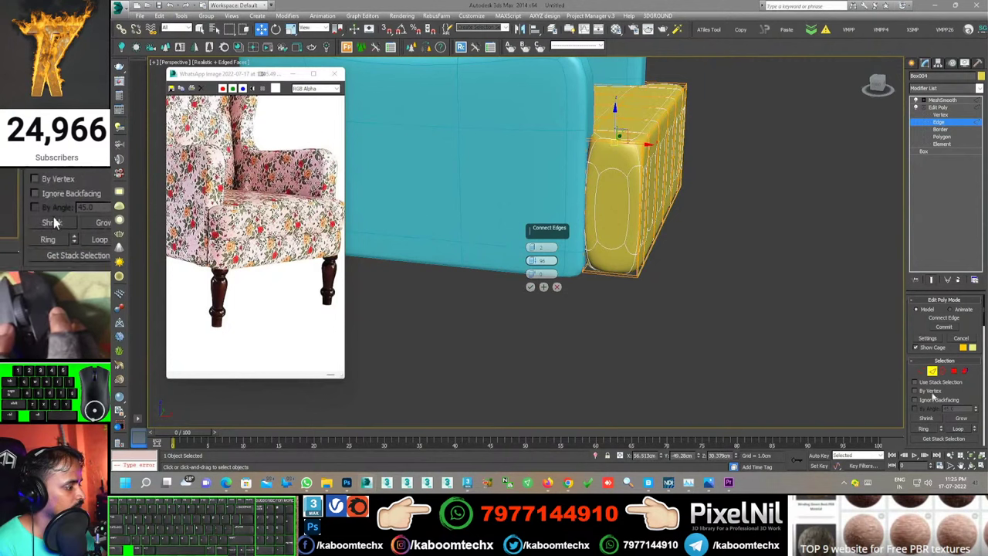
click(56, 216)
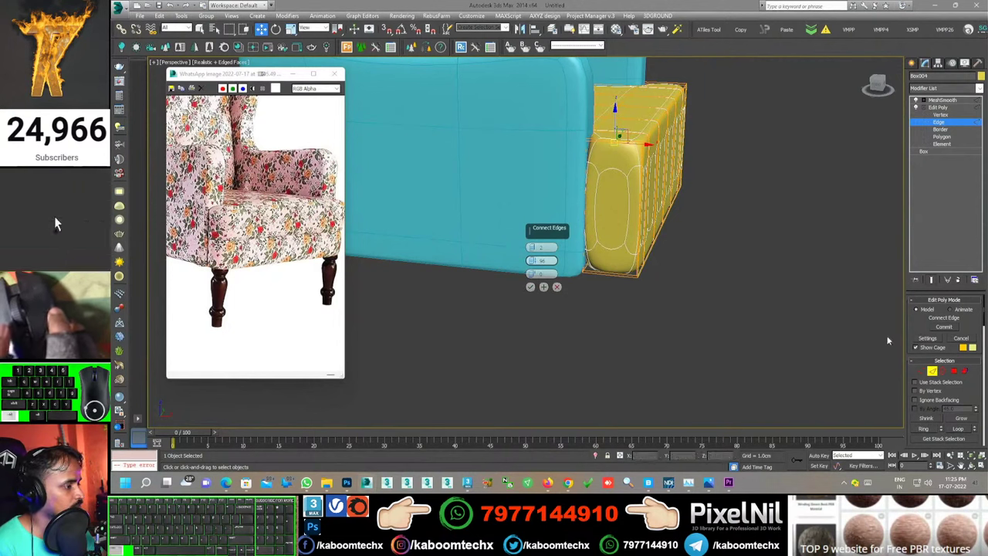
click(56, 217)
middle_click(56, 216)
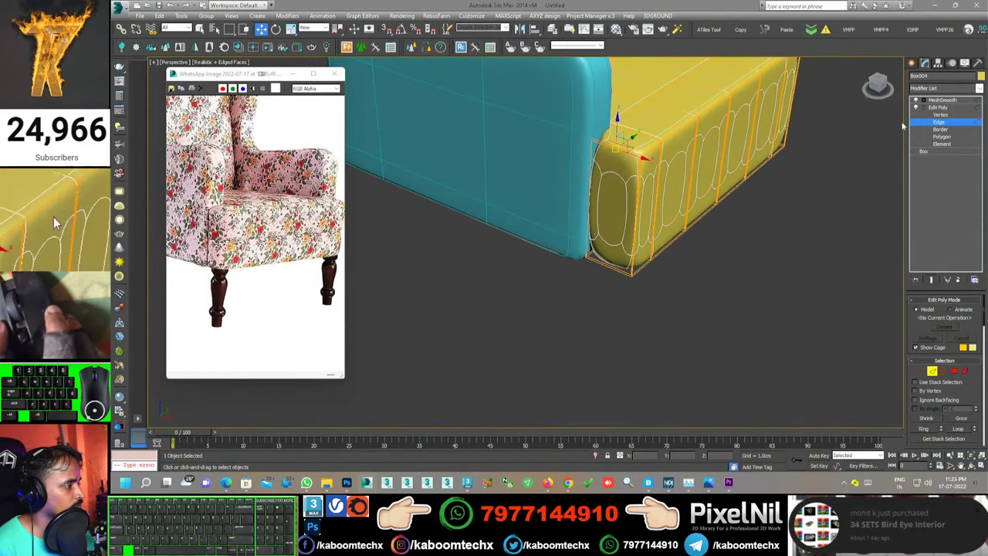
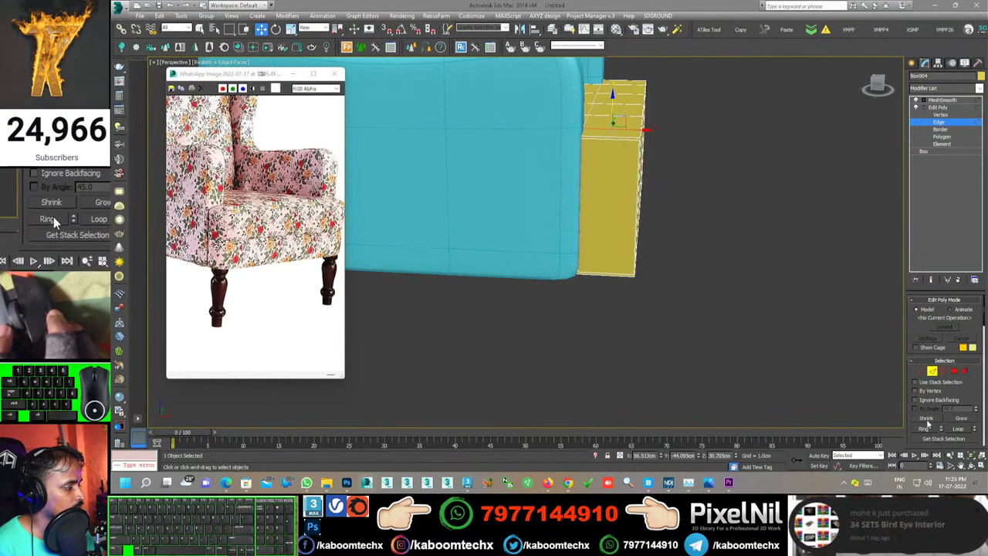
Step: Connect the cushion's side edge ring so the tufted pattern runs its full length
click(55, 217)
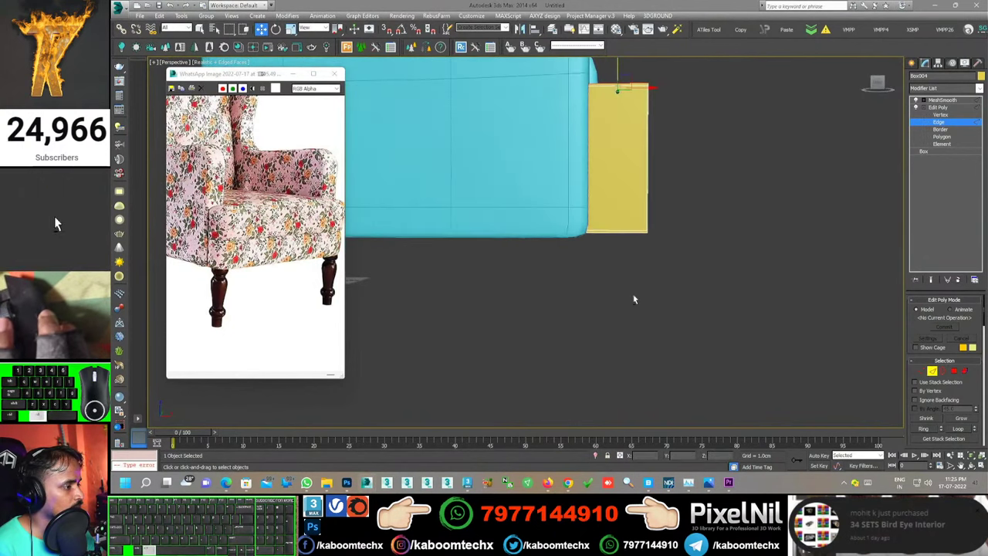
click(56, 216)
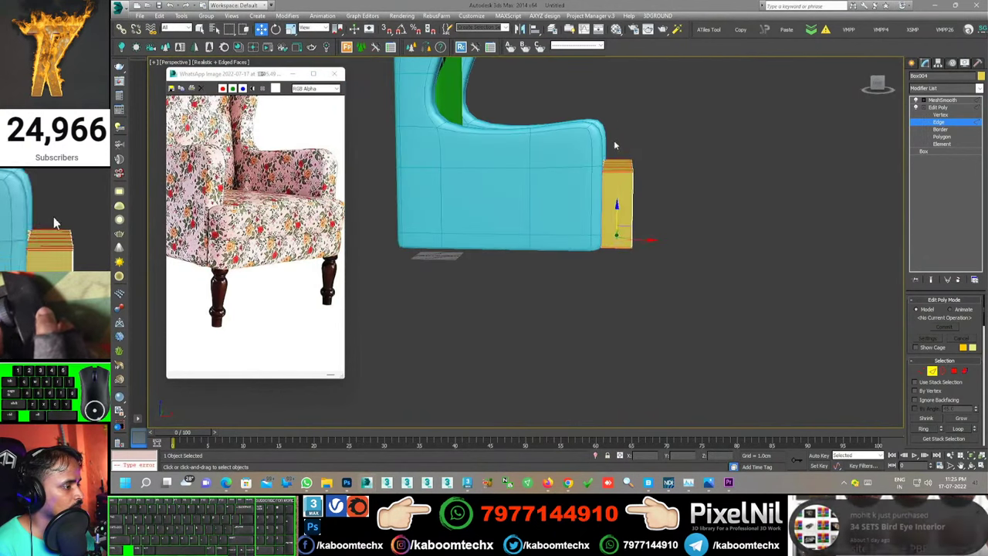
right_click(56, 216)
click(55, 216)
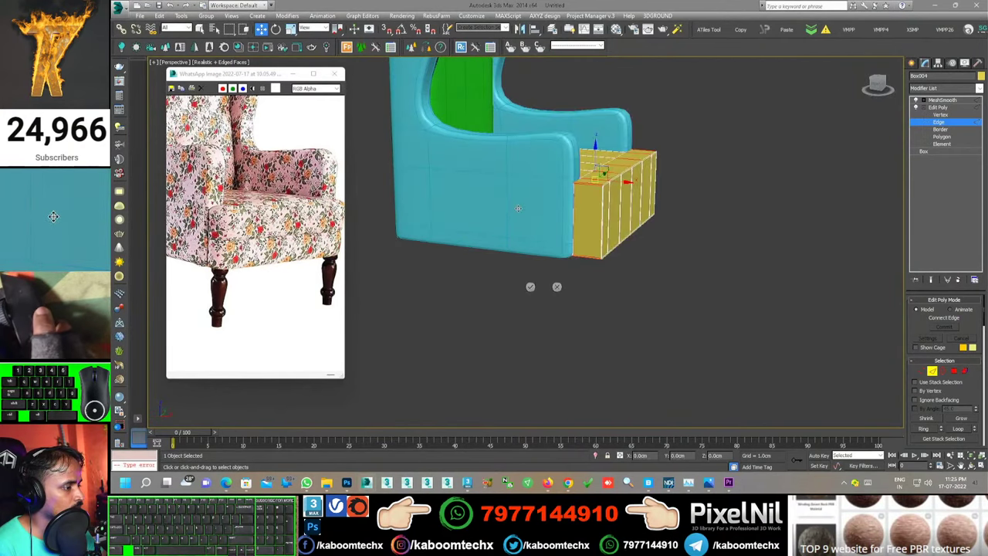
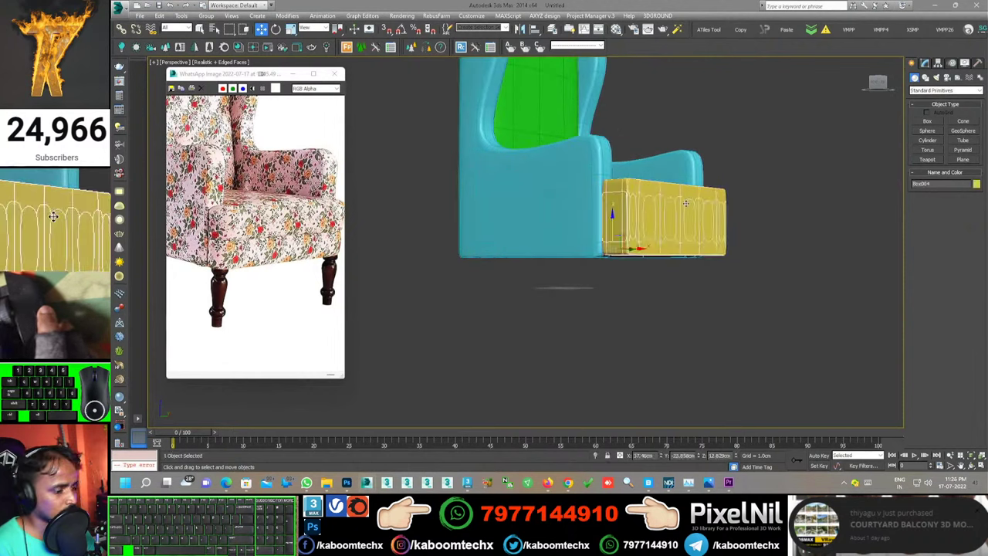
Step: Reselect the seat cushion and pick another Edit Poly from the modifier list
key(F3)
key(F3)
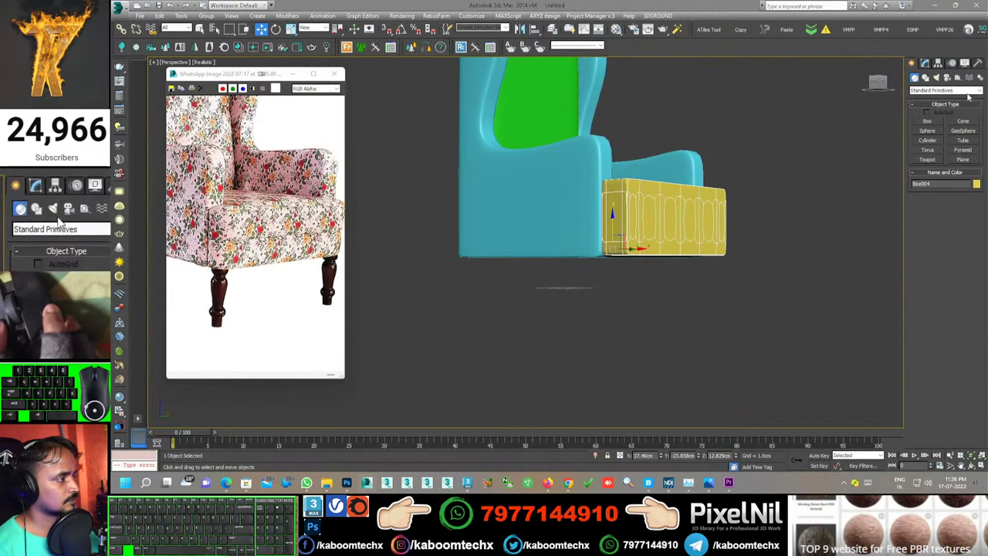
double_click(59, 221)
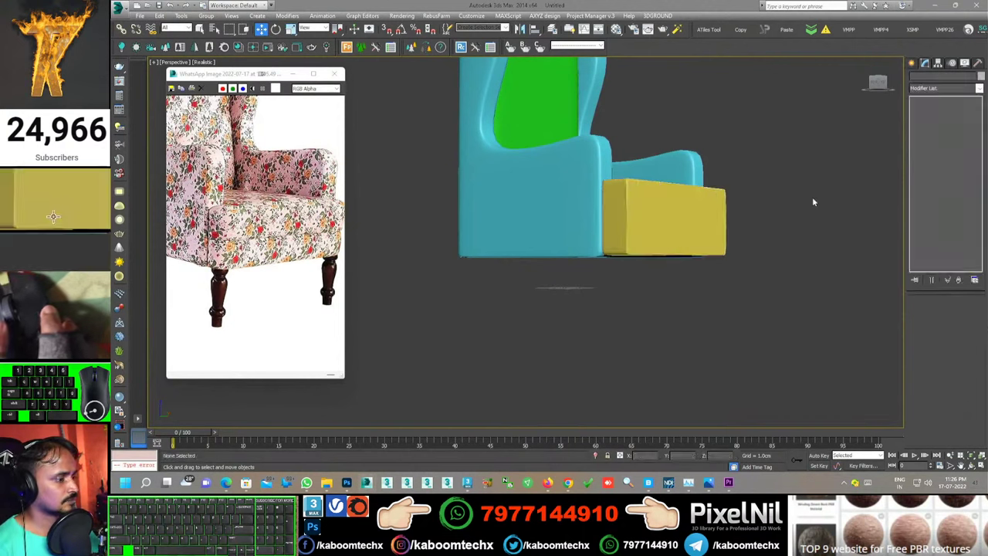
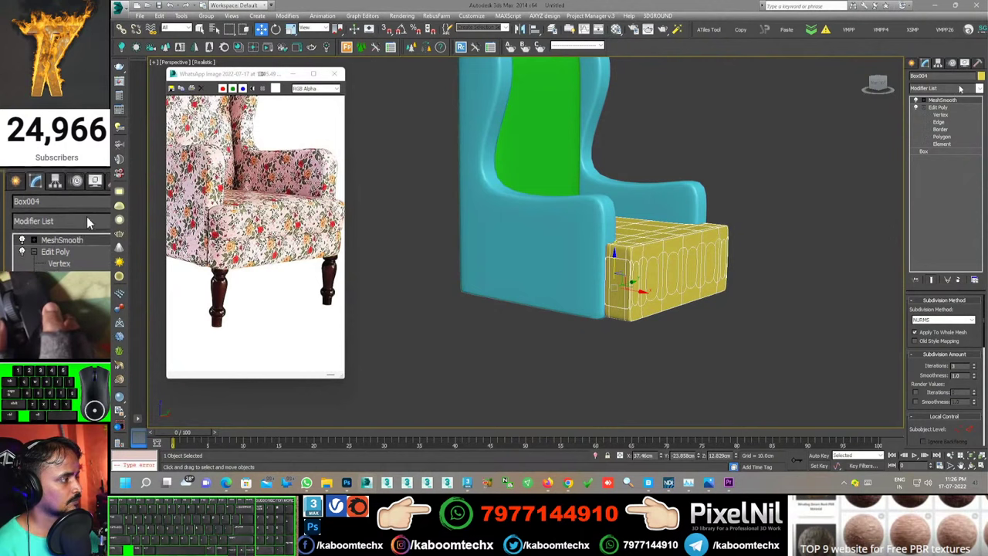
click(92, 221)
key(e)
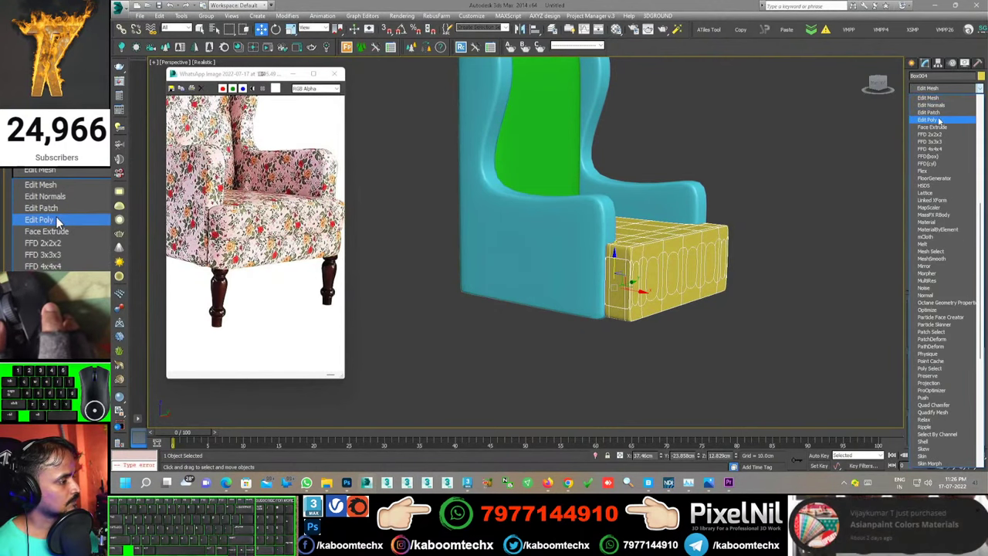
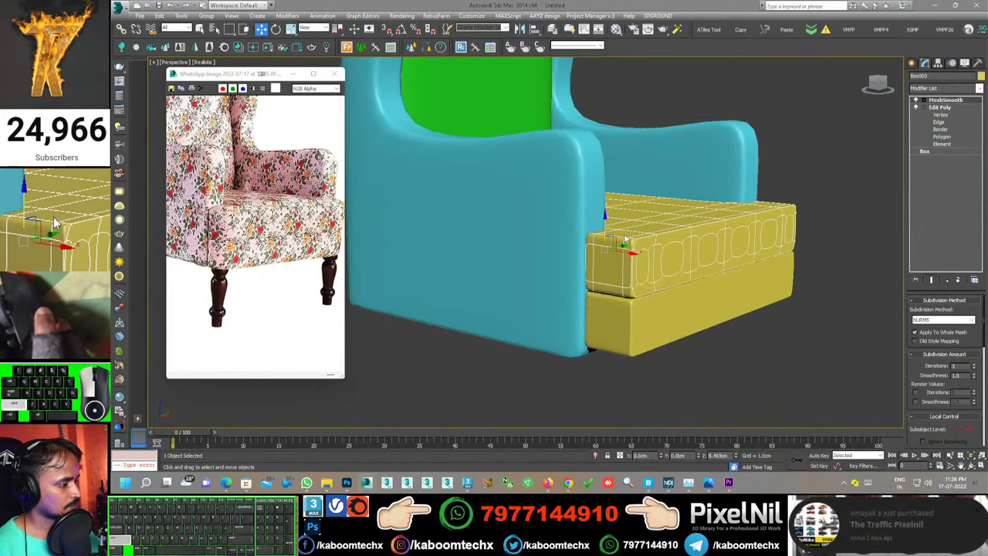
Step: Confirm the cushion clone as a Copy, leaving a second block beneath the original
click(56, 216)
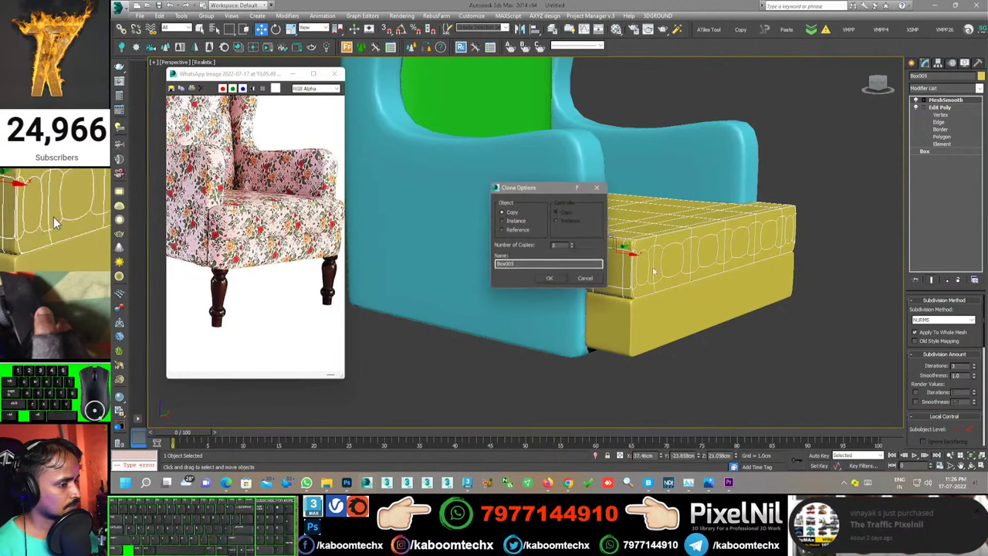
click(55, 216)
click(56, 216)
click(56, 216)
middle_click(55, 216)
click(56, 216)
middle_click(55, 217)
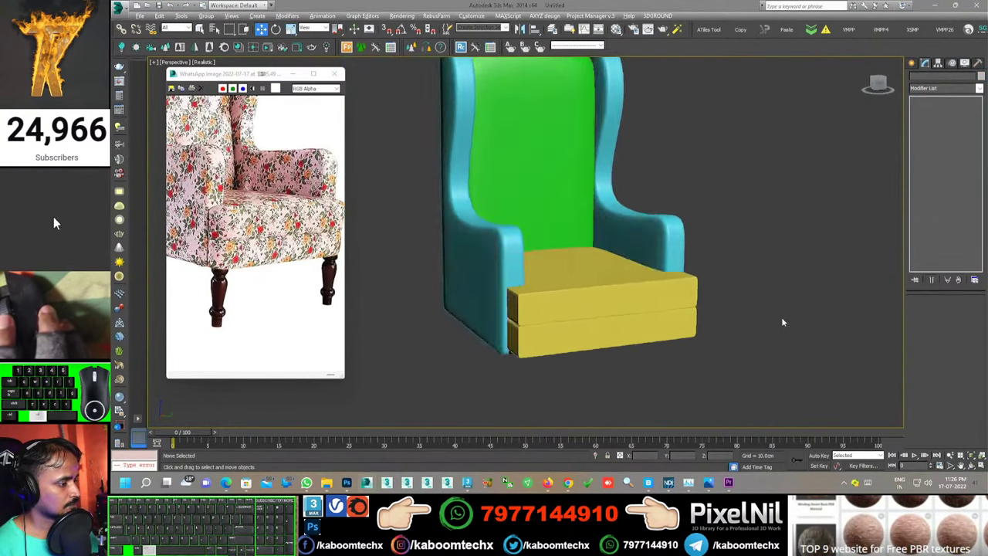
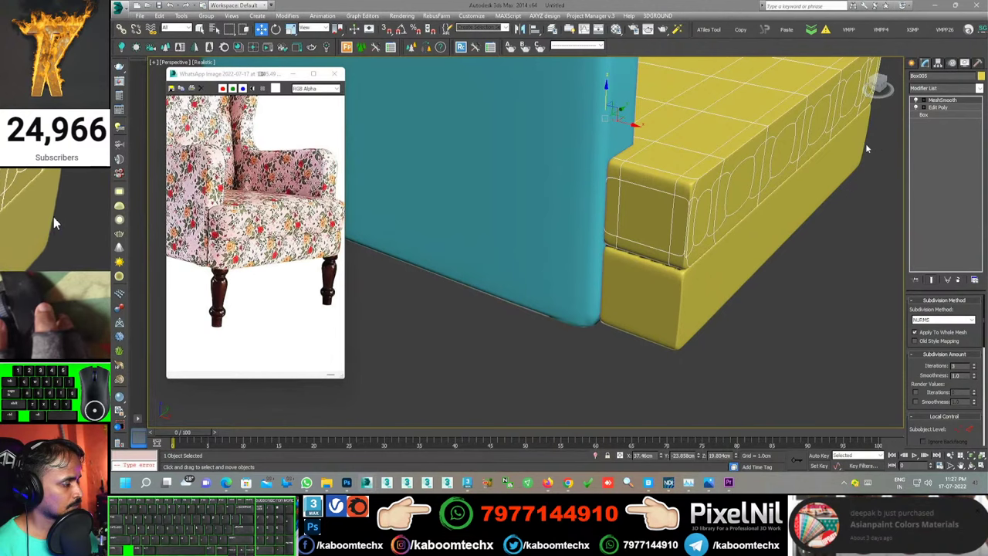
key(F2)
key(F3)
click(56, 216)
click(56, 216)
middle_click(56, 215)
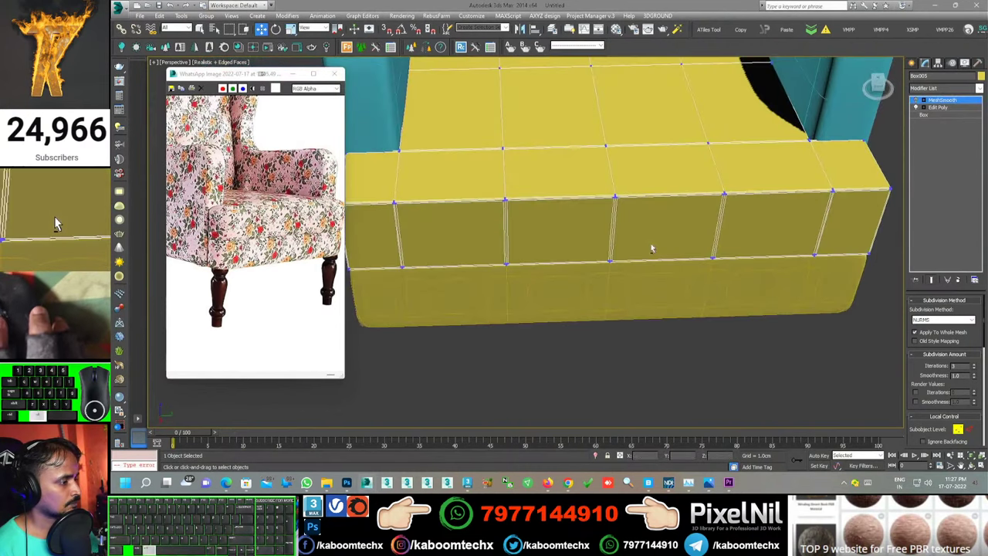
middle_click(56, 216)
middle_click(55, 216)
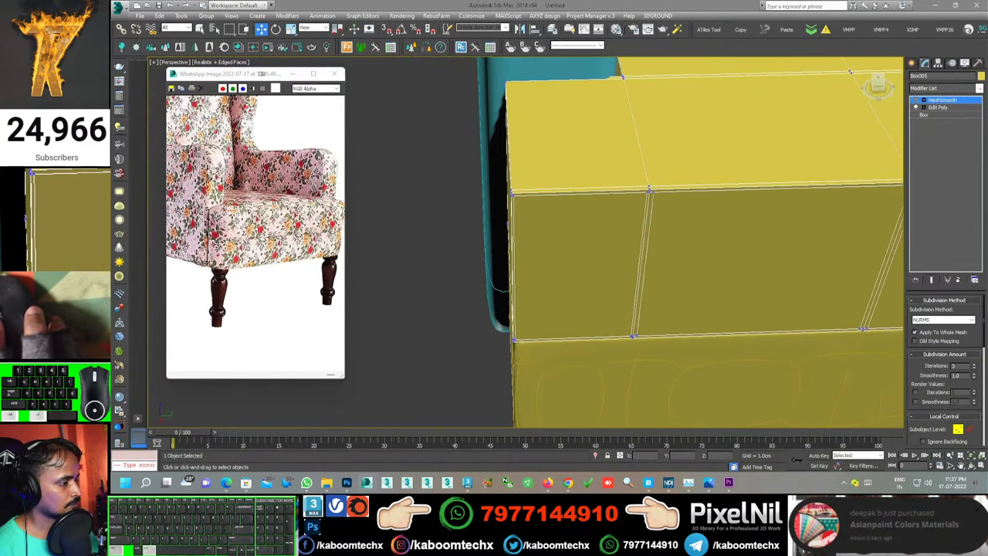
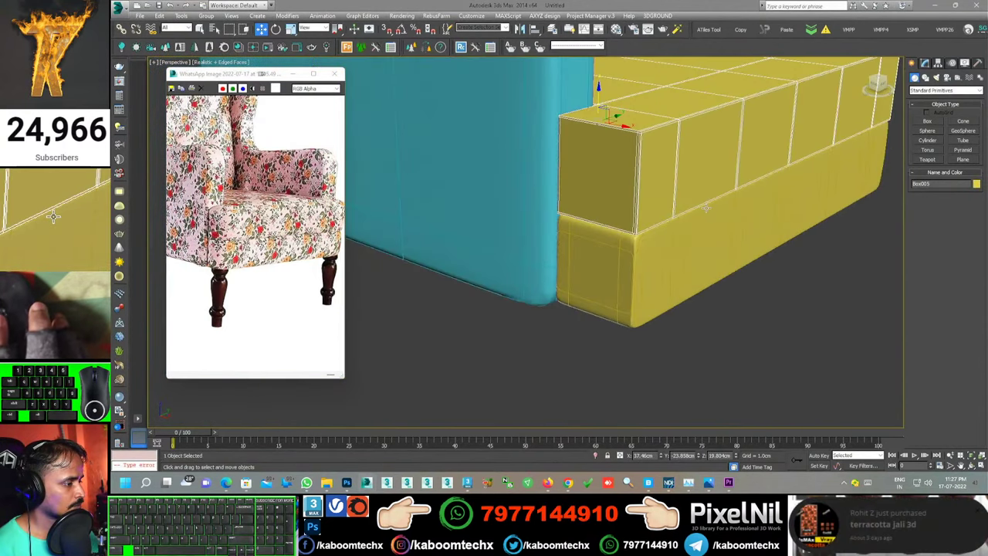
key(ctrl+z)
key(ctrl+z)
key(ctrl+z)
key(ctrl+z)
key(ctrl+z)
key(ctrl+z)
key(ctrl+z)
key(ctrl+z)
key(ctrl+z)
click(56, 216)
scroll(up, 3)
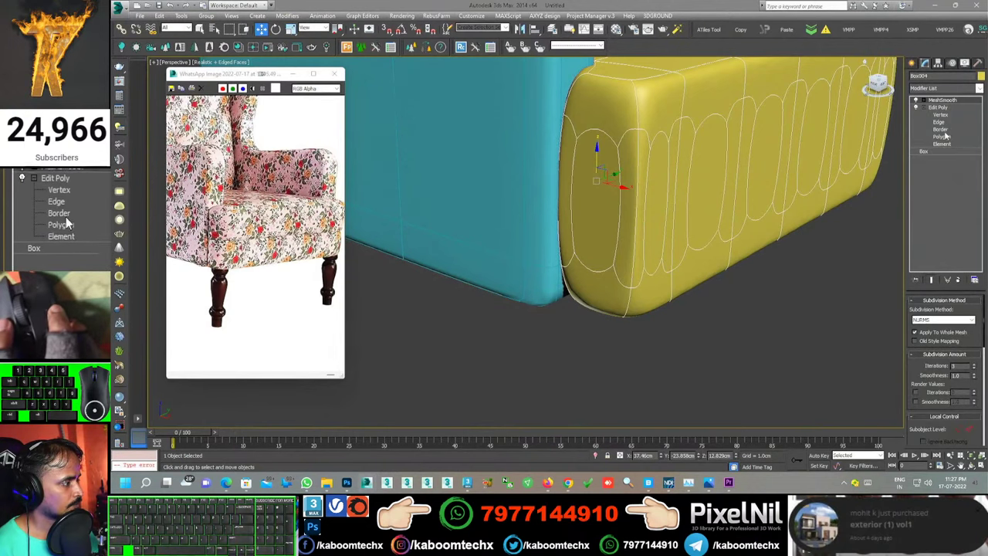
Step: Clone the seat box's top faces into a separate flat element
click(68, 216)
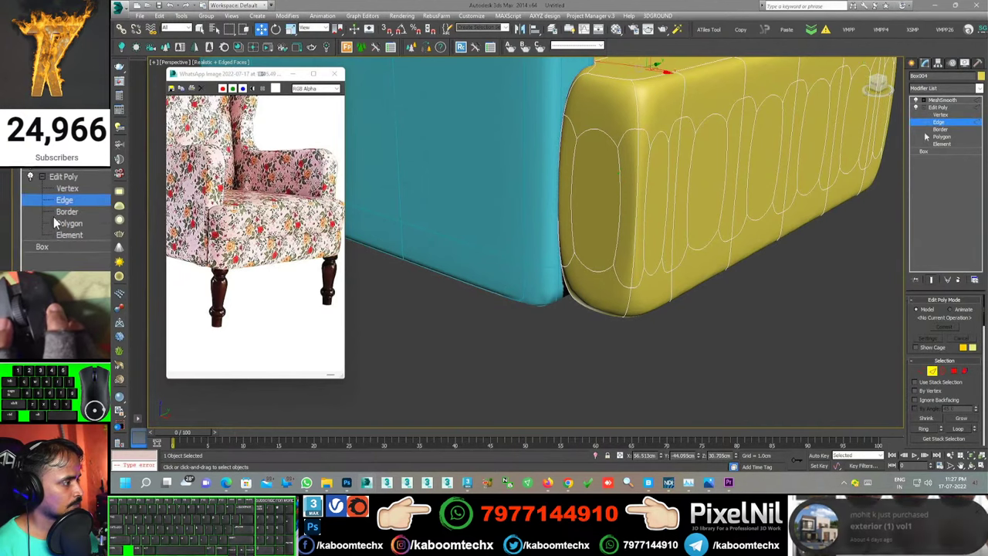
scroll(up, 3)
key(ctrl+z)
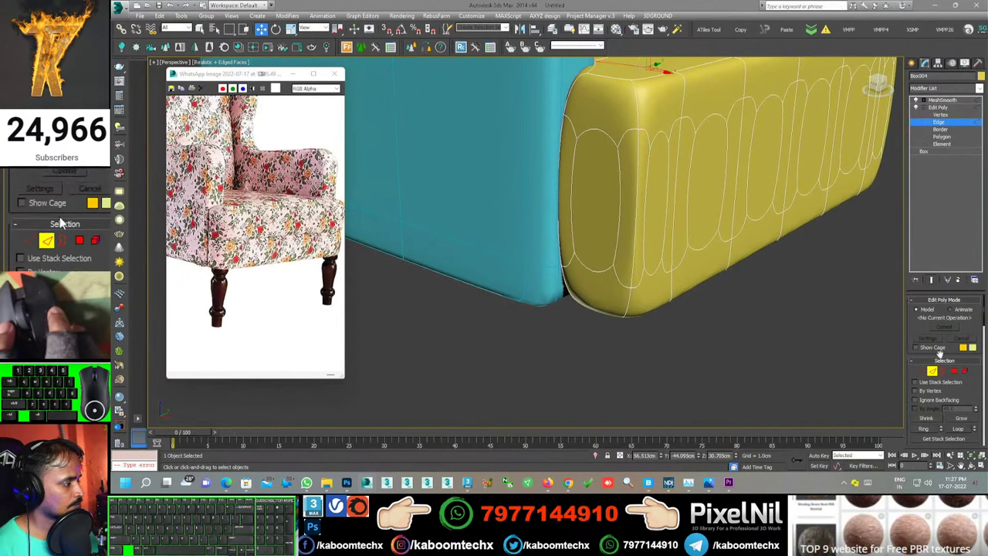
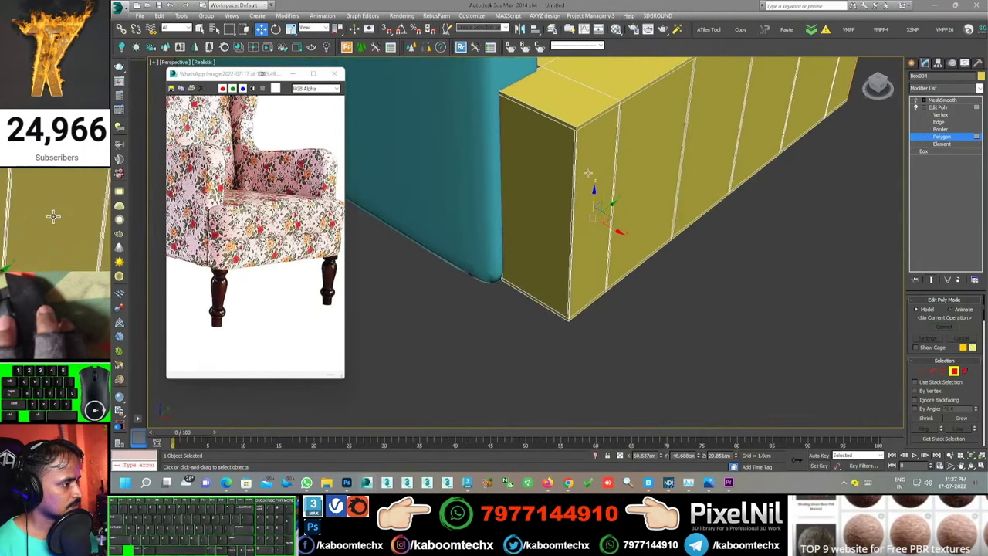
click(81, 216)
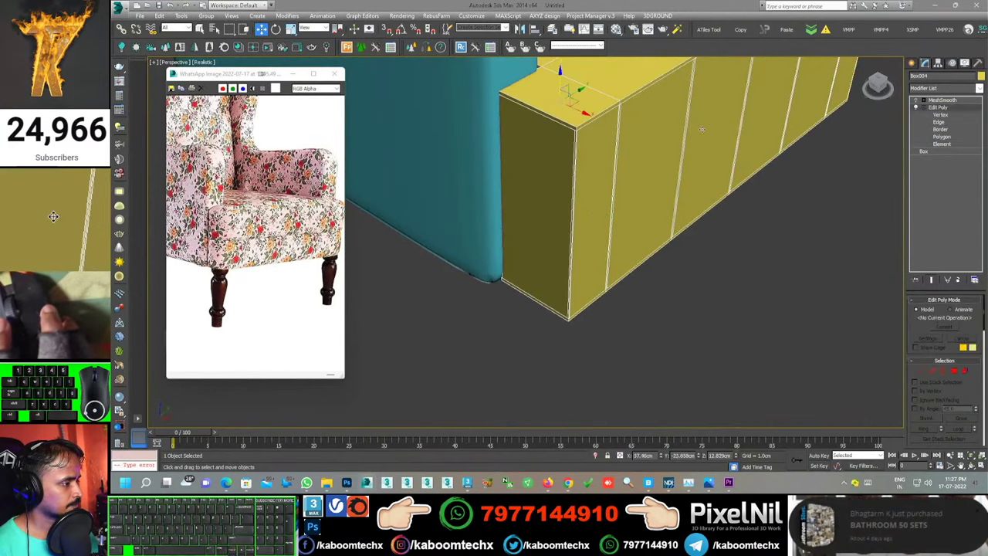
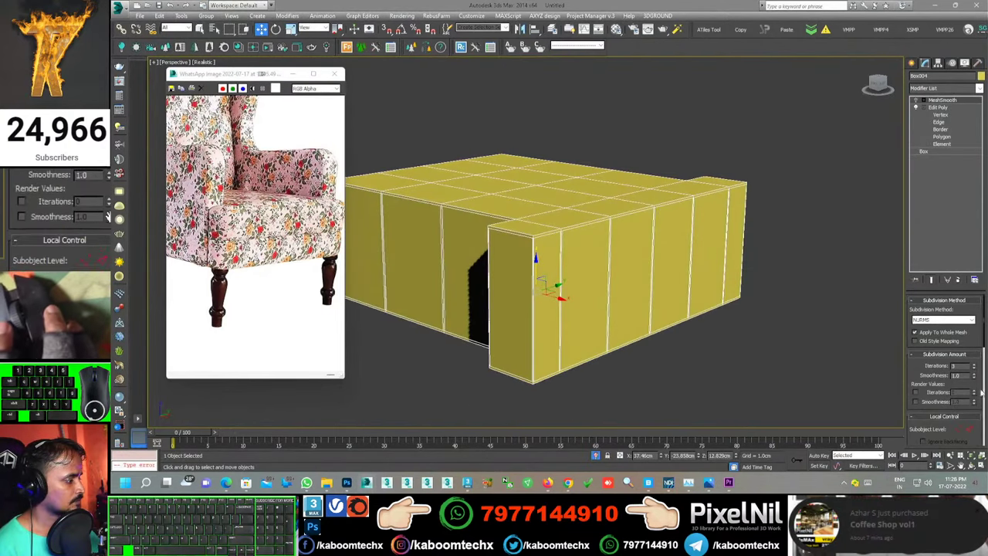
click(71, 216)
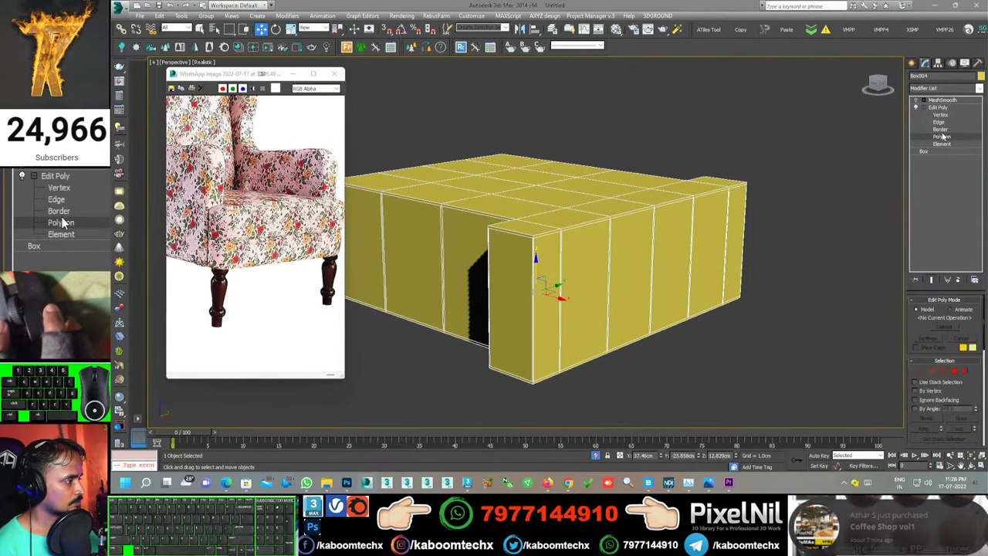
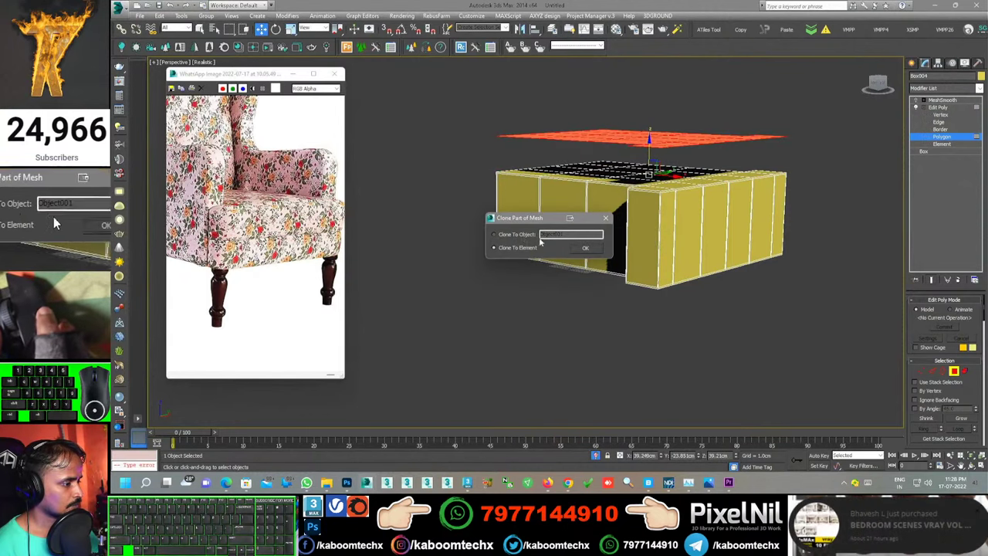
click(55, 216)
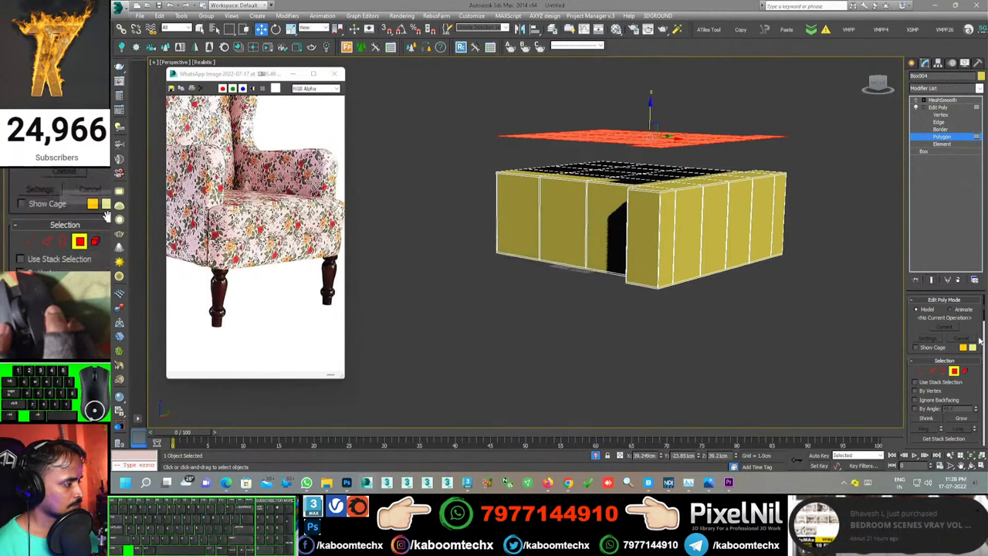
Step: Select the remaining box body as an element and delete it
click(102, 216)
click(56, 216)
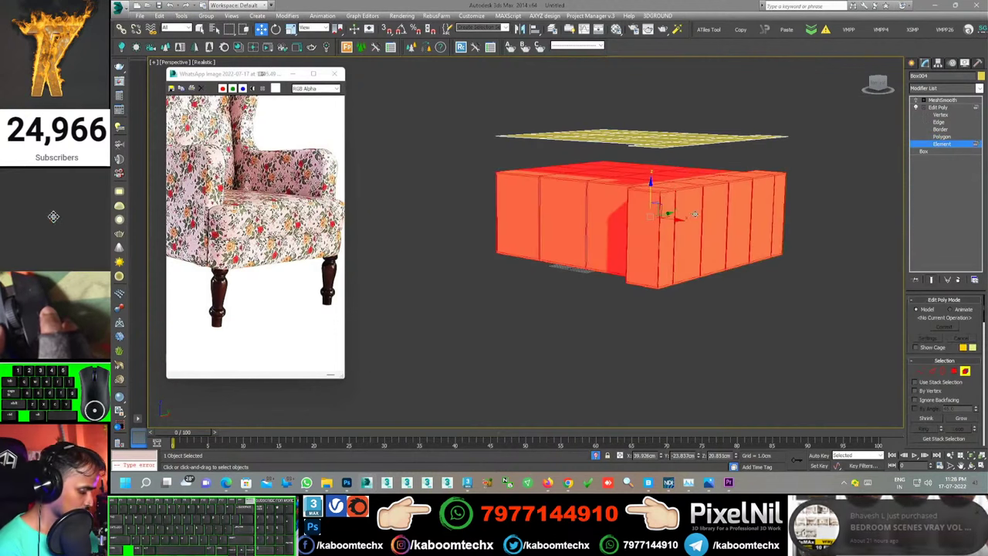
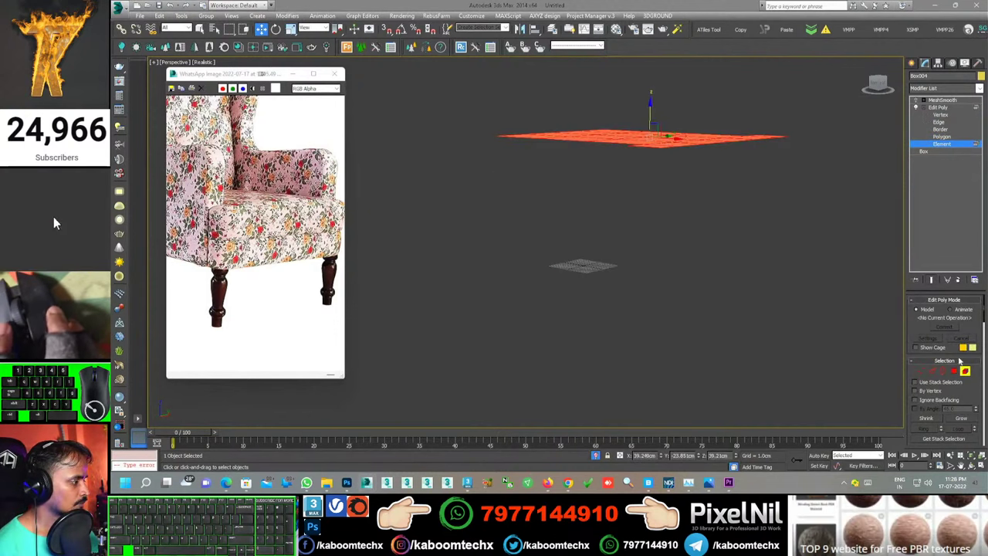
right_click(55, 216)
click(56, 216)
middle_click(56, 216)
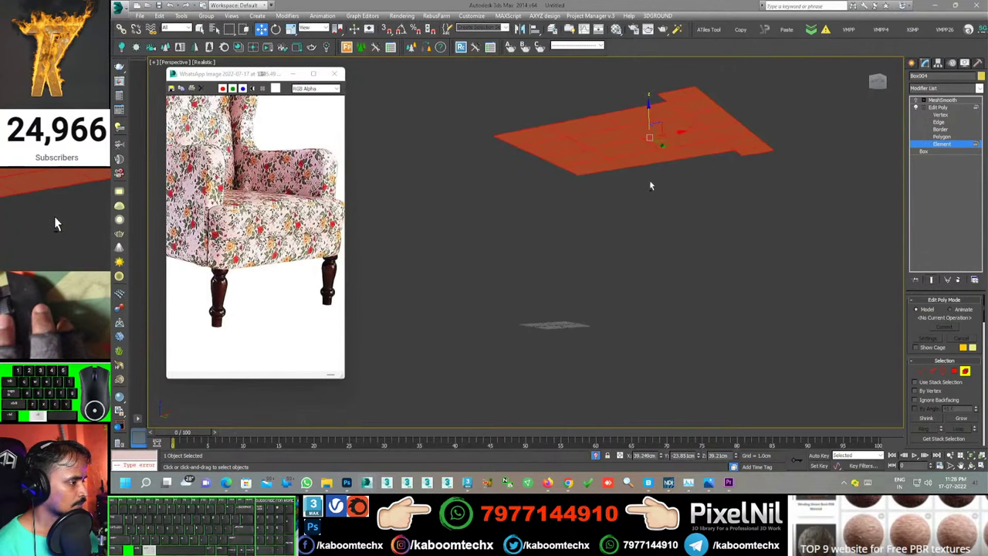
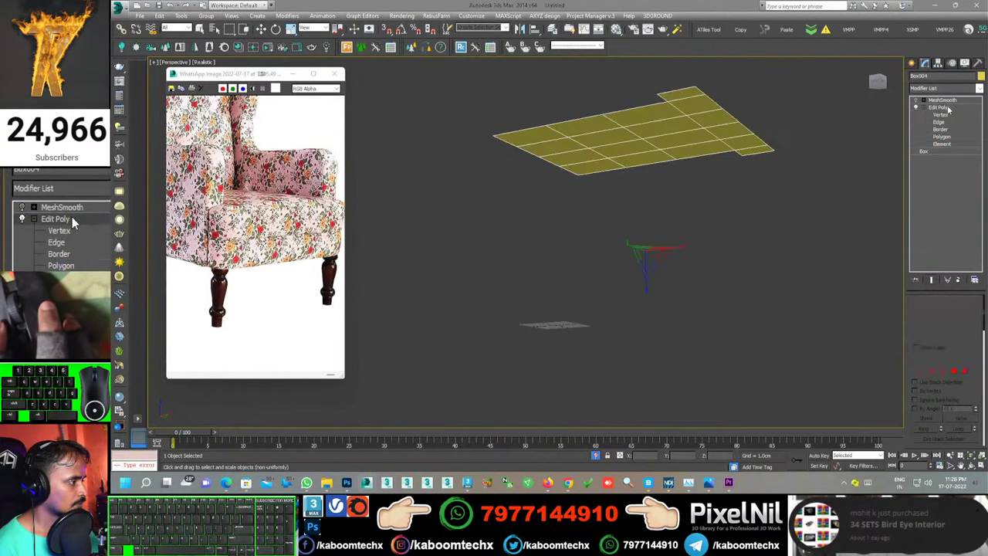
Step: Add a Shell modifier below MeshSmooth and raise its Outer Amount to thicken the panel
click(98, 221)
key(s)
key(s)
click(56, 216)
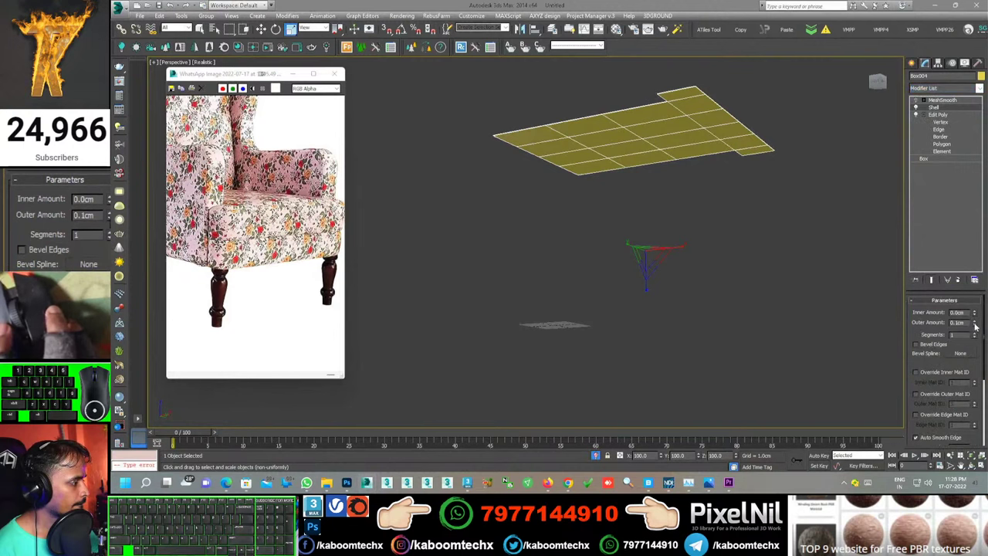
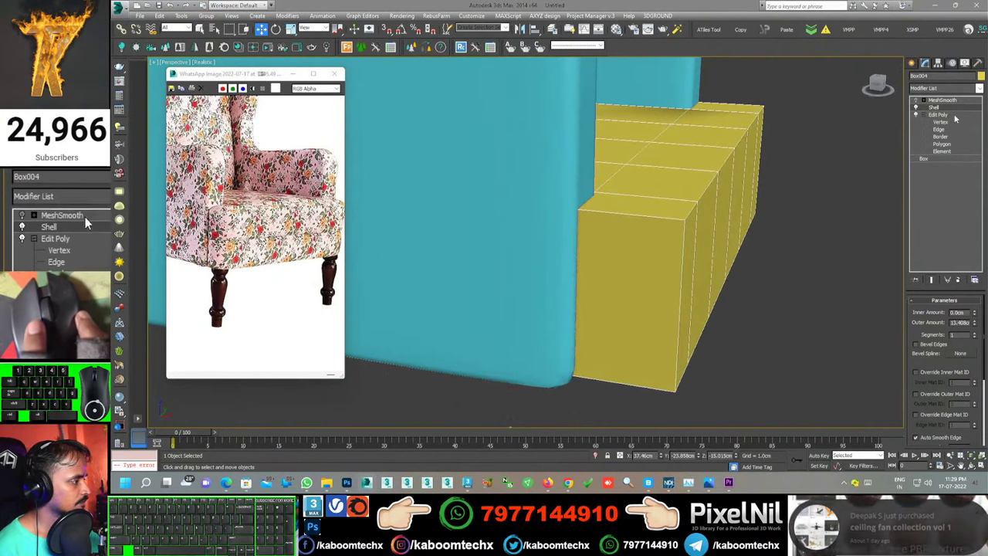
click(95, 216)
click(94, 216)
click(56, 216)
drag(56, 215, 57, 215)
click(55, 216)
click(64, 216)
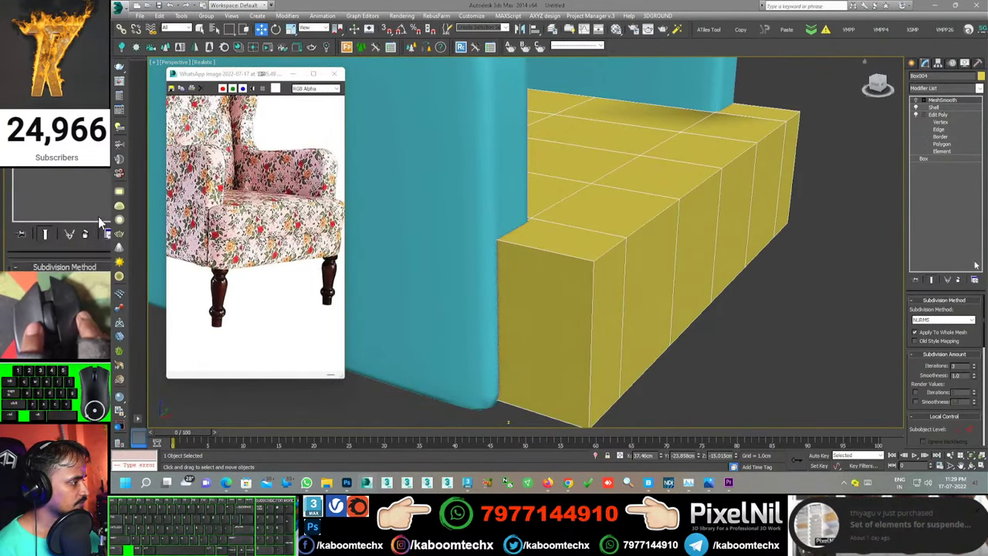
click(71, 216)
Step: Add an Edit Poly modifier above the Shell
click(93, 221)
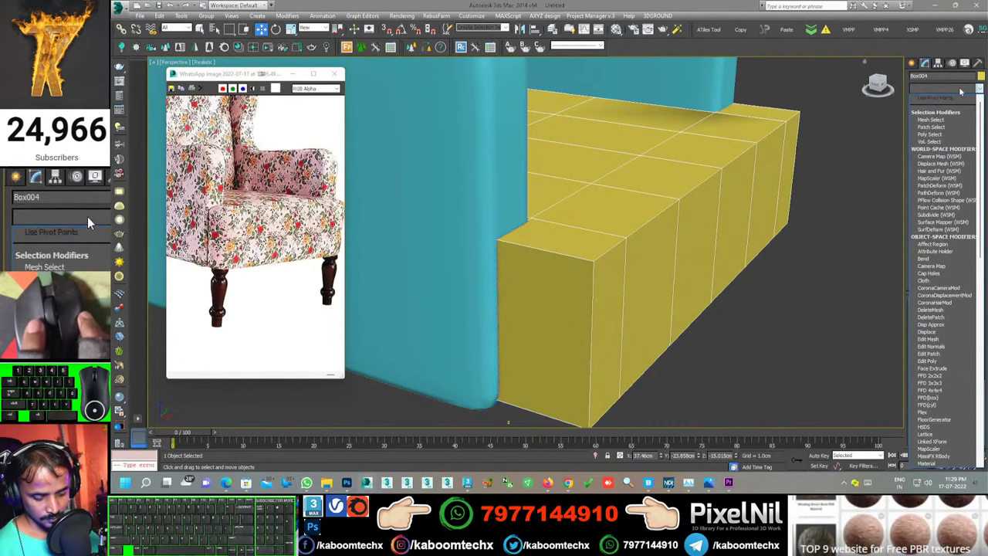
key(e)
click(70, 216)
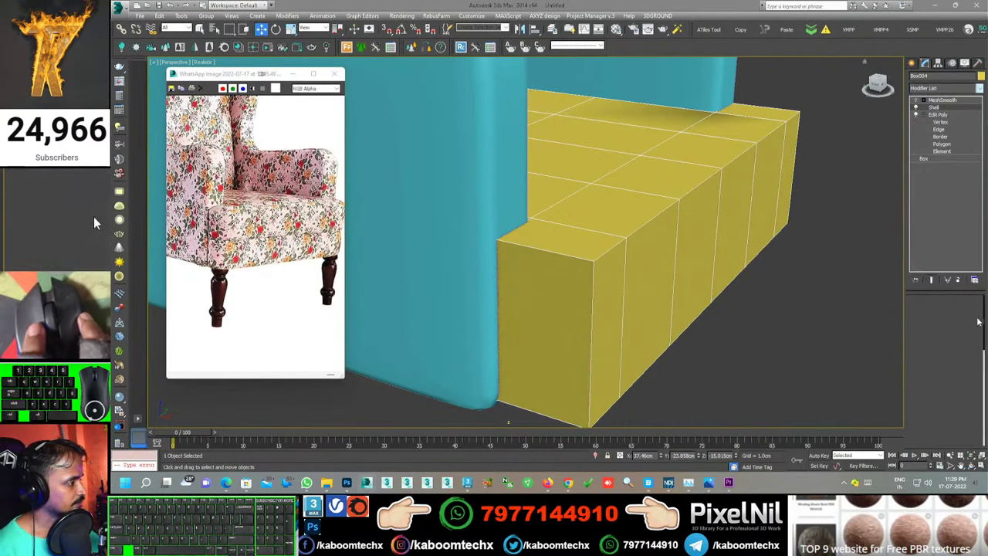
Step: Connect the cushion's side edge ring with 2 segments
click(56, 216)
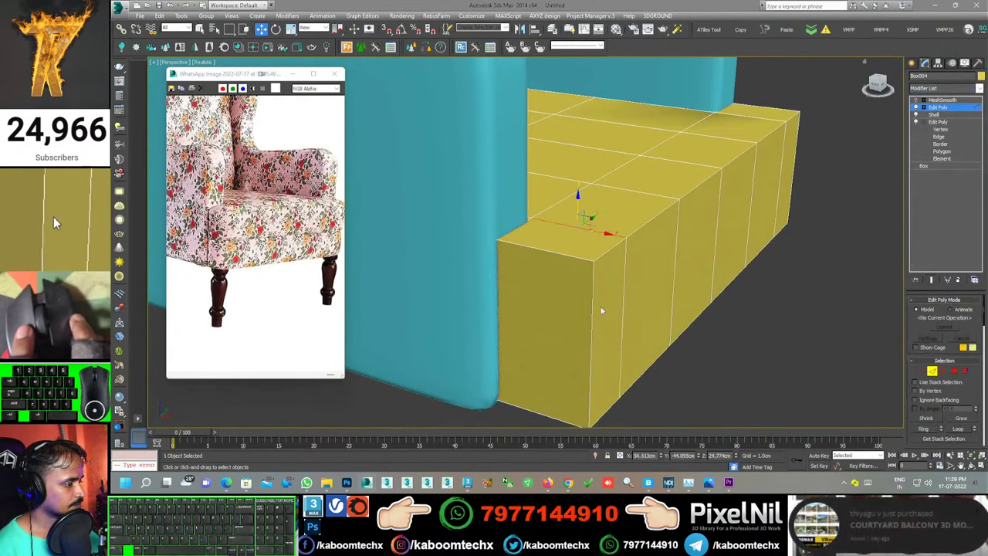
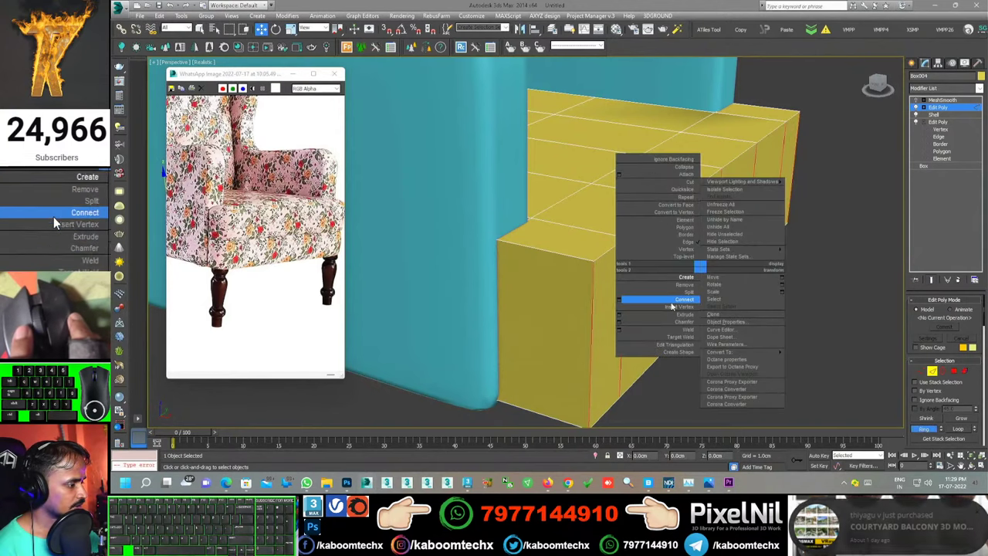
click(55, 216)
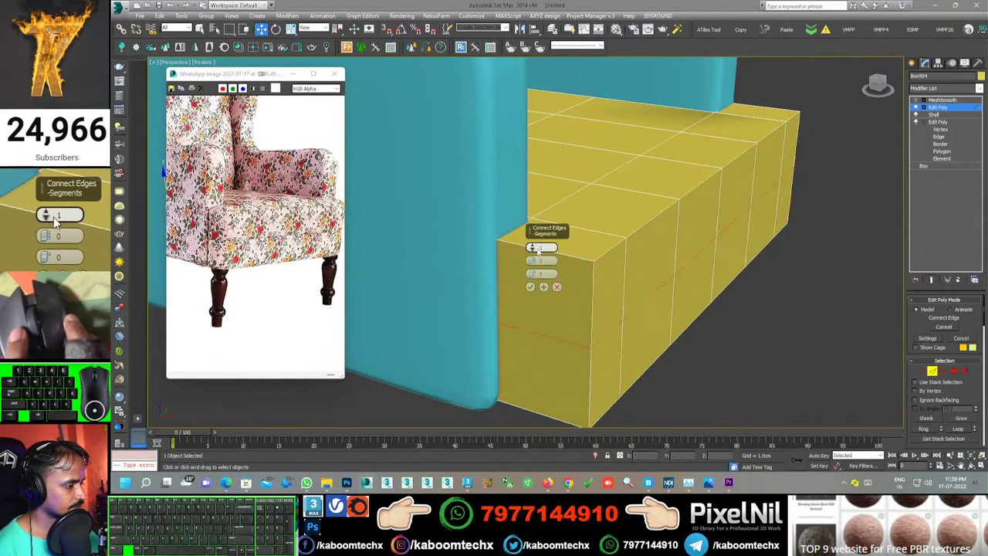
click(56, 216)
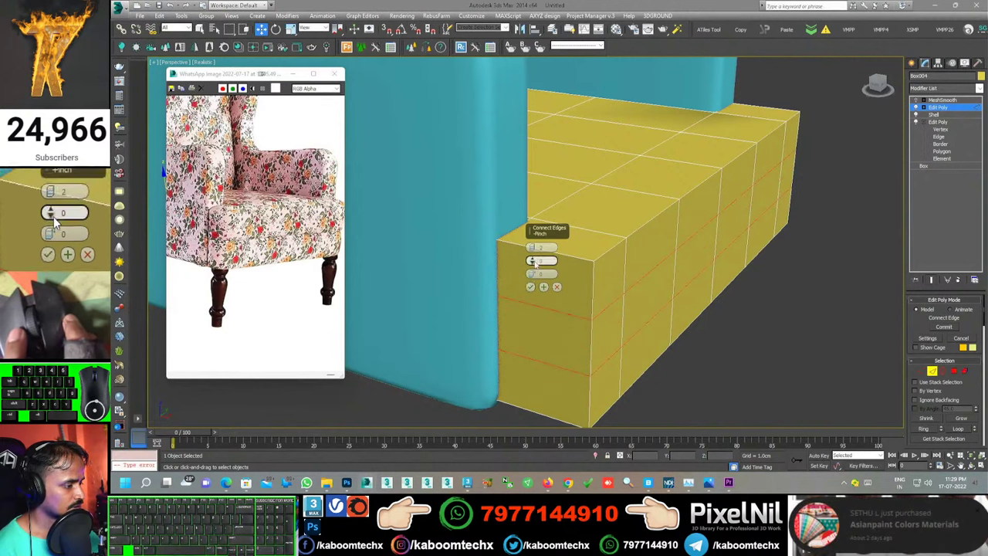
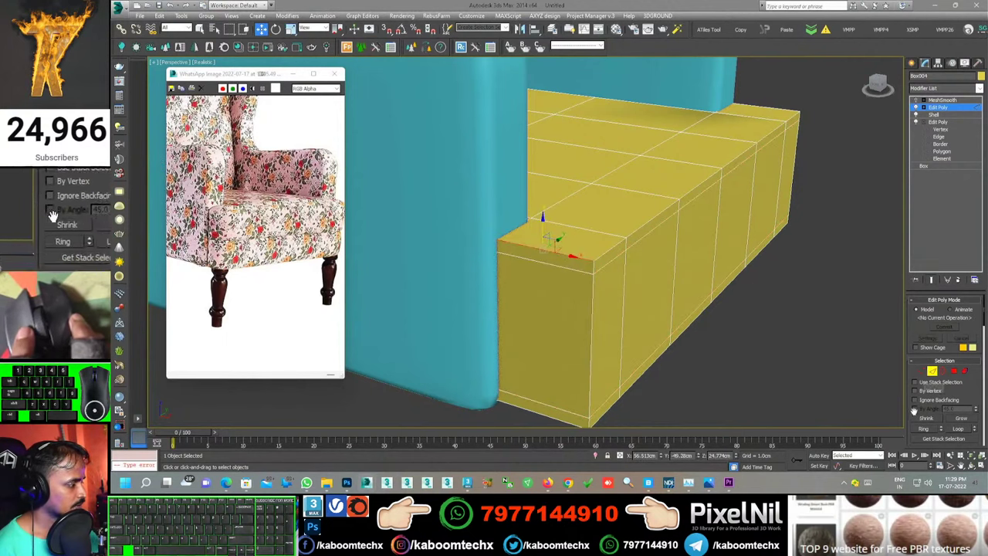
Step: Connect another ring near the top, then enable MeshSmooth to preview tight corners
click(56, 216)
right_click(56, 216)
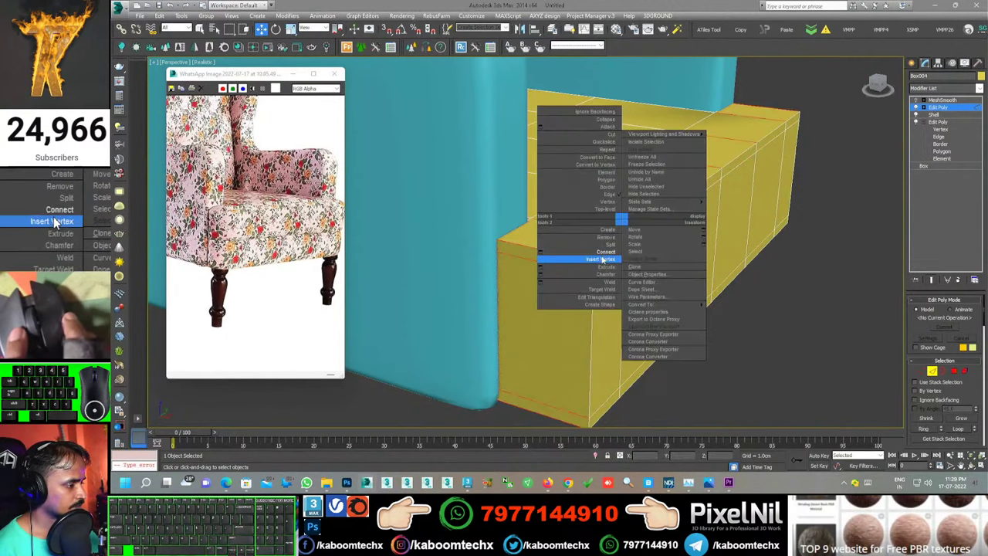
click(55, 217)
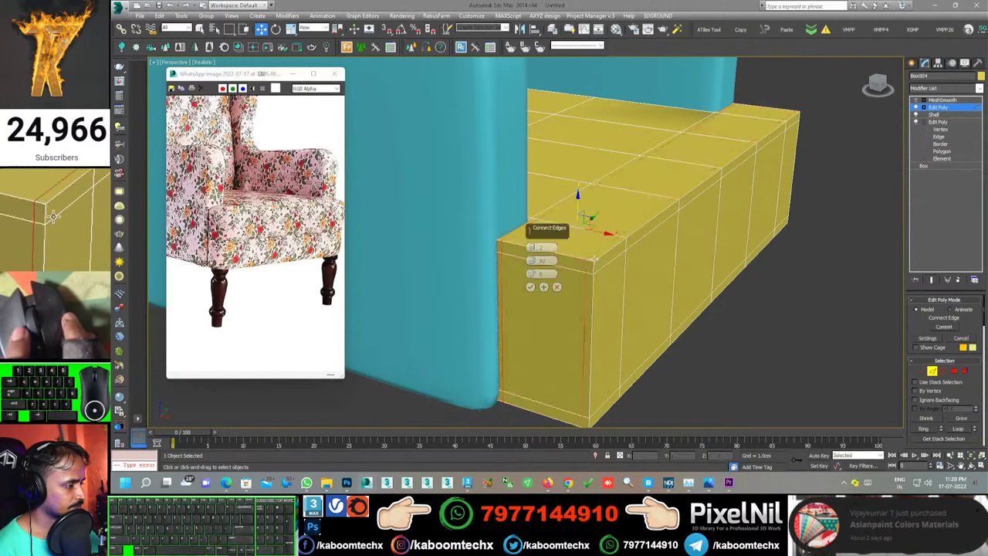
click(56, 216)
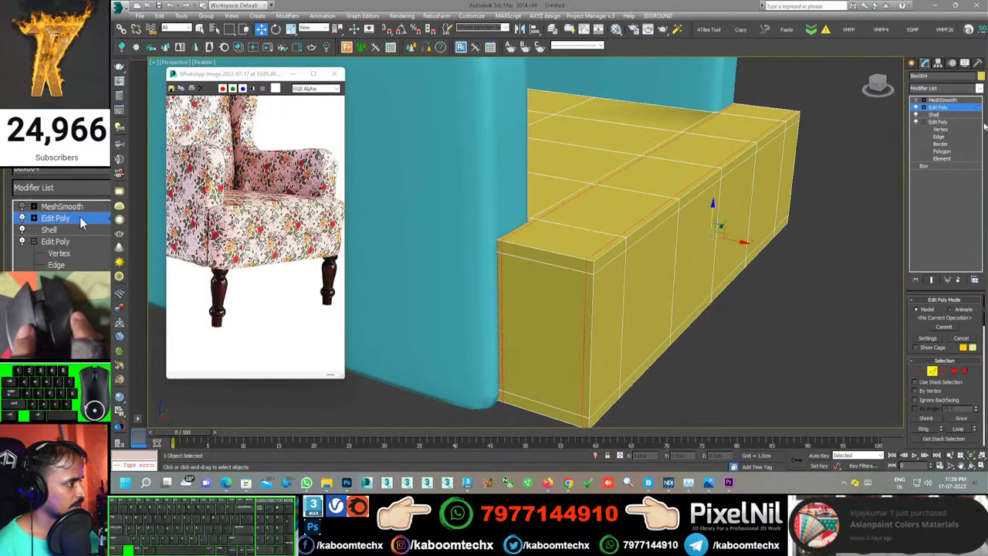
click(81, 216)
click(55, 217)
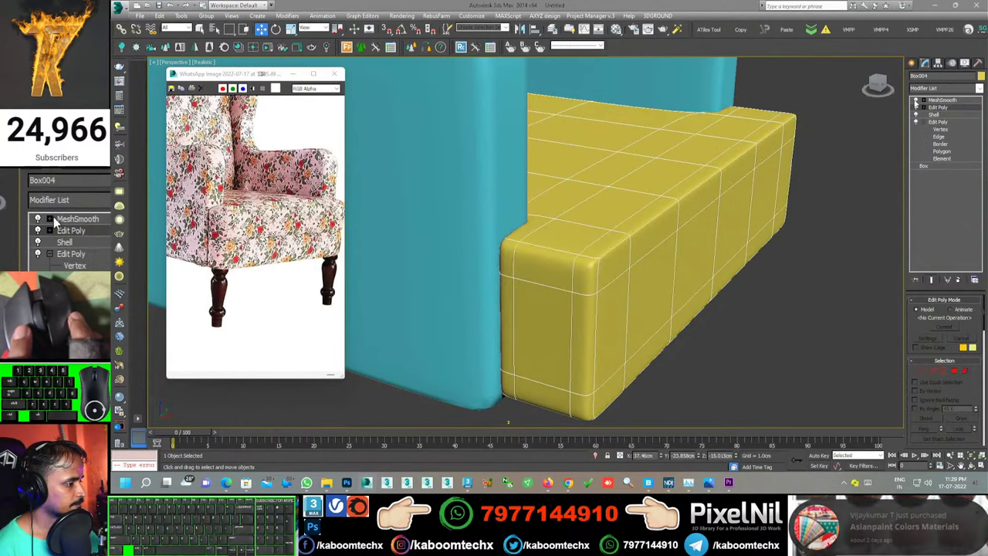
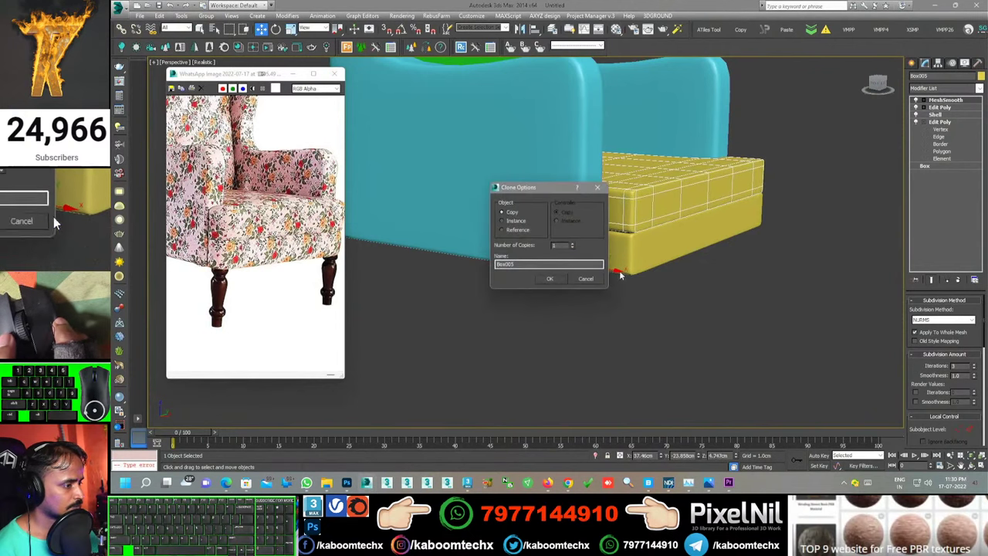
Step: Confirm the Shift-dragged cushion clone as a Copy stacked beneath the original
click(56, 217)
click(55, 216)
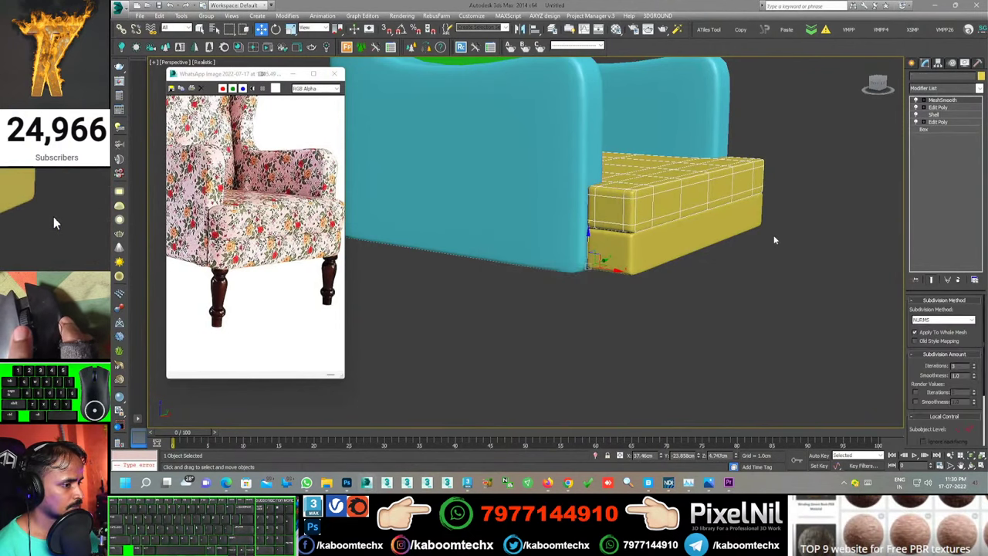
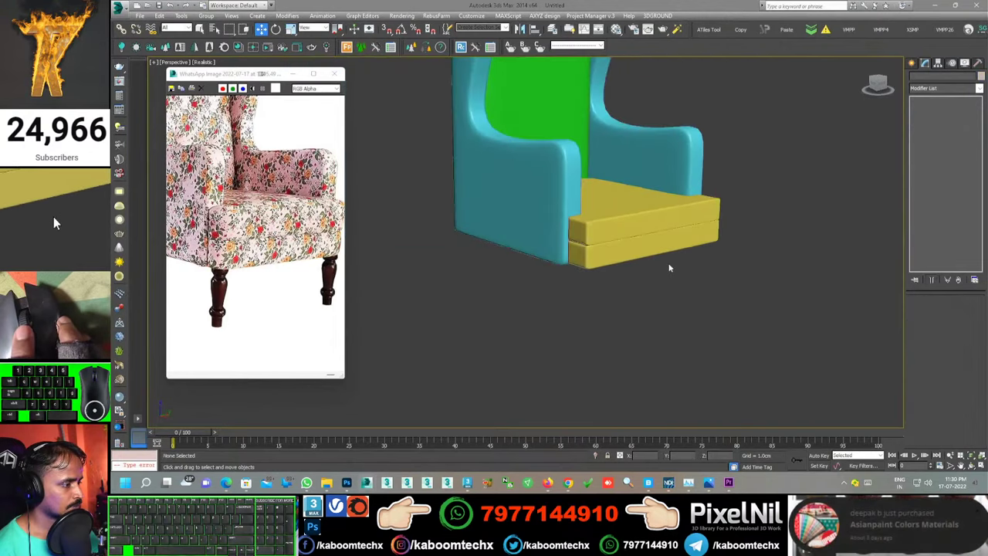
Step: Add an FFD lattice to the blue body and select its lower control points
middle_click(57, 216)
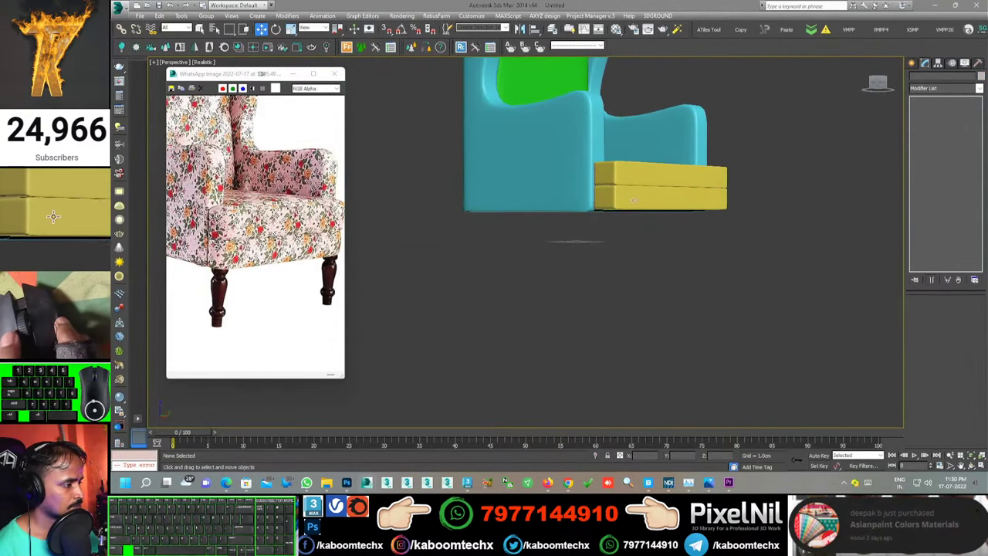
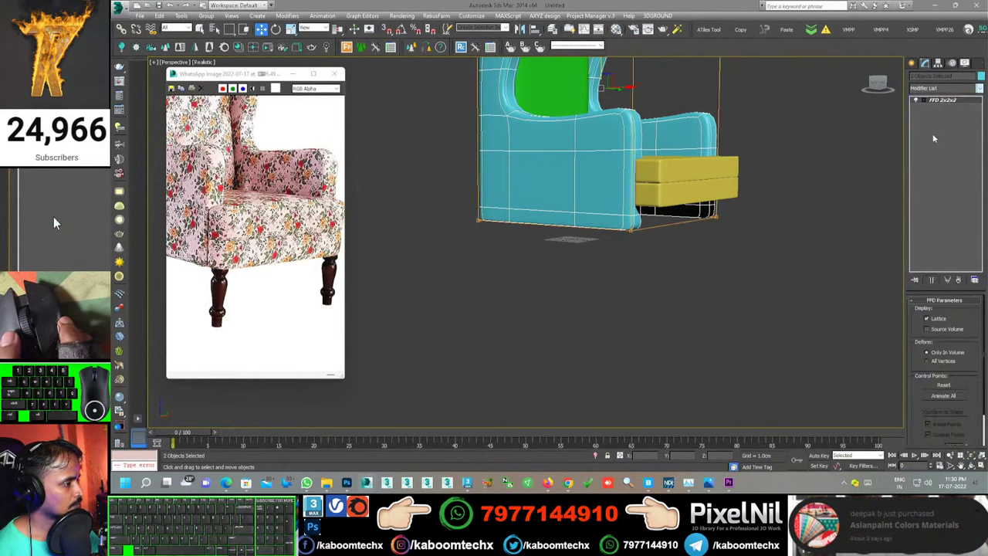
double_click(55, 217)
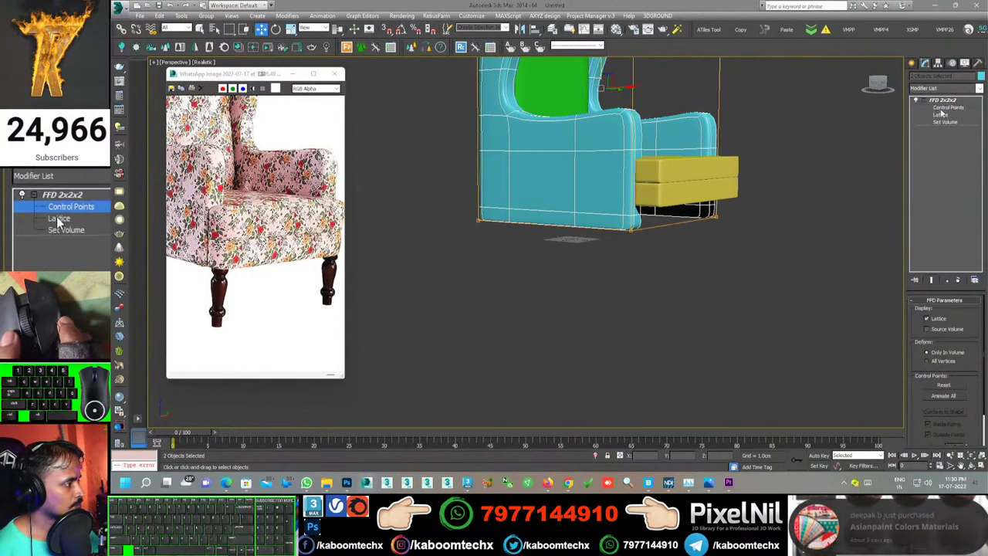
middle_click(57, 215)
click(56, 216)
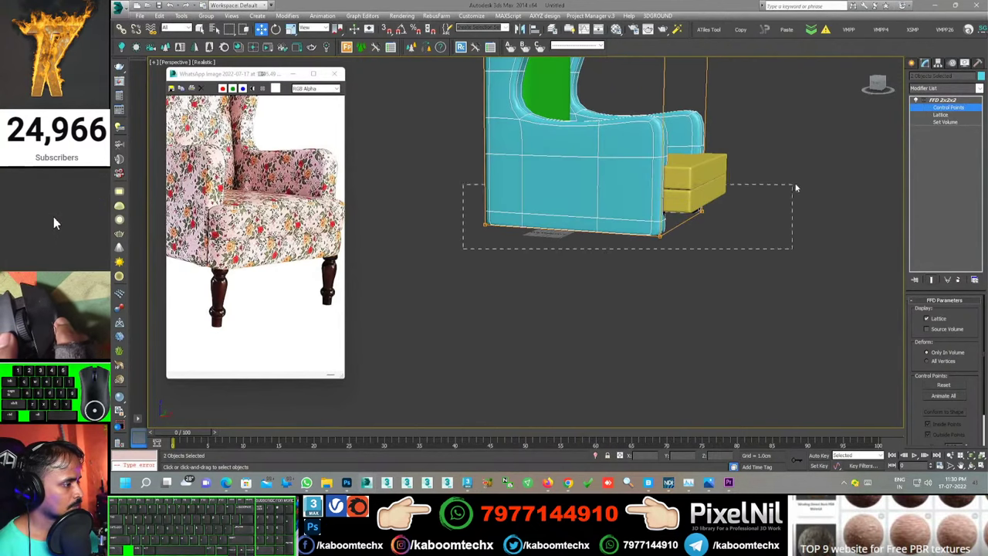
click(55, 216)
click(56, 216)
click(56, 216)
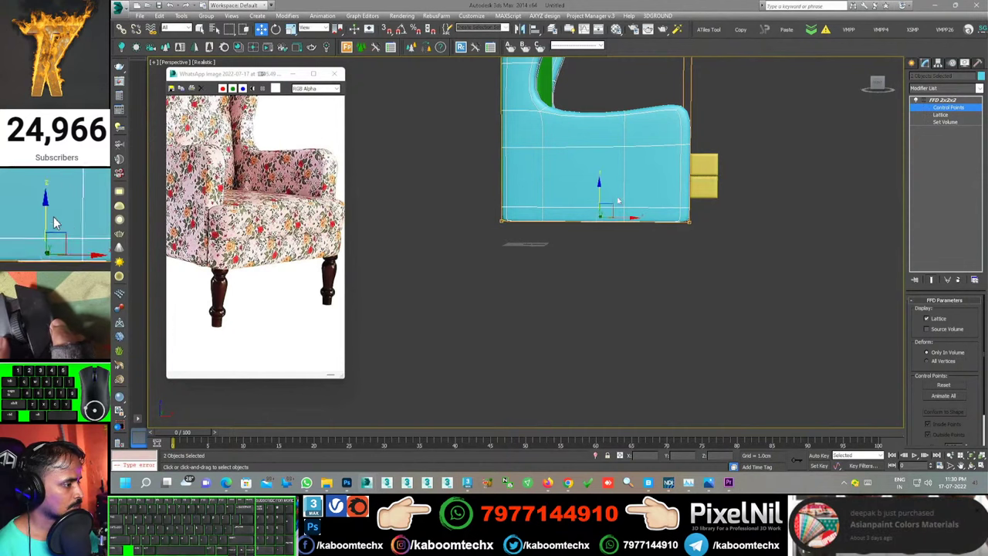
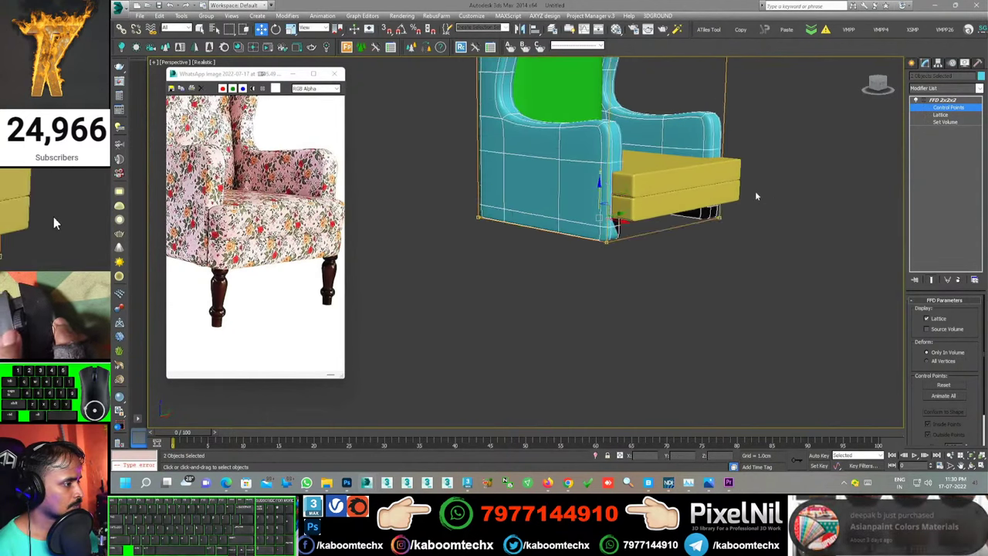
click(84, 216)
click(92, 221)
click(88, 216)
Step: Move the FFD 4x4x4 control points to reshape the body's side panel
key(f)
click(55, 216)
click(56, 216)
click(58, 216)
middle_click(56, 215)
click(55, 216)
click(56, 216)
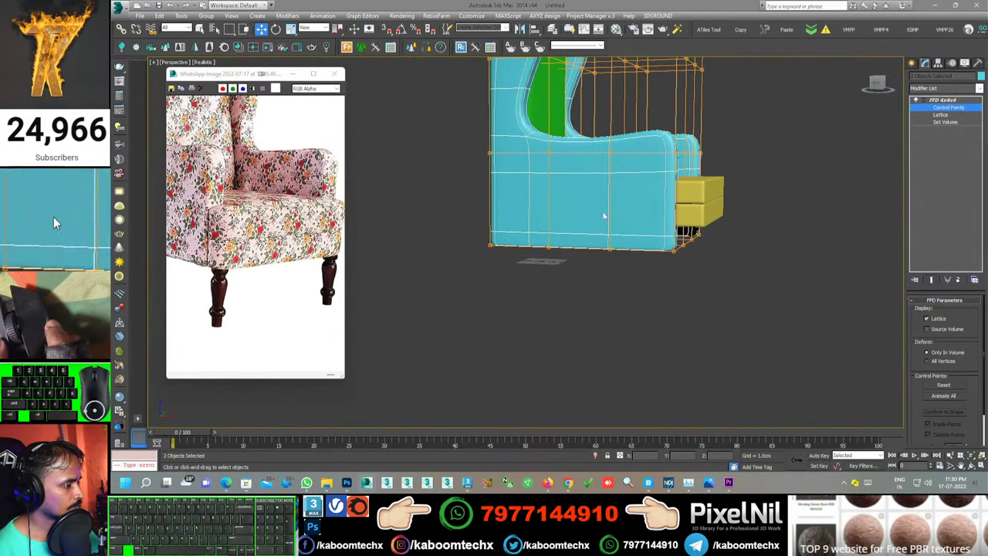
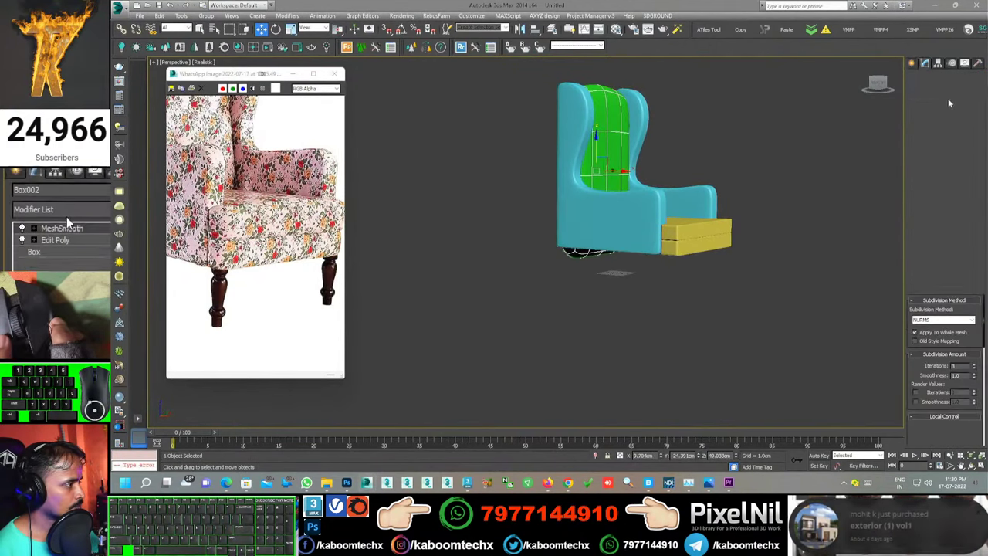
Step: Add an FFD 2x2x2 lattice to the green back panel and edit its control points
click(65, 216)
key(f)
click(56, 216)
click(56, 216)
click(56, 216)
click(55, 216)
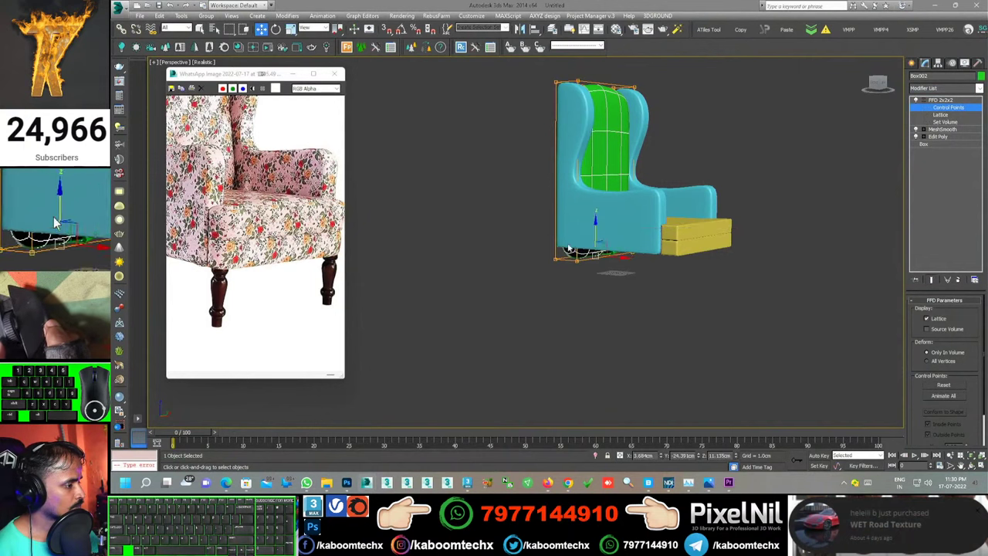
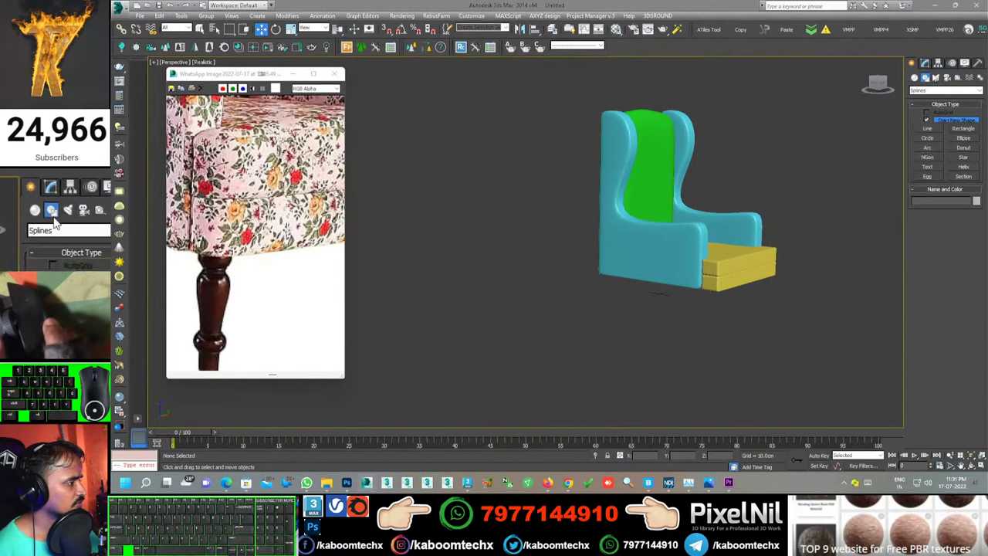
Step: In Front view, draw the leg's Line profile below the seat and set its vertices to Smooth
key(z)
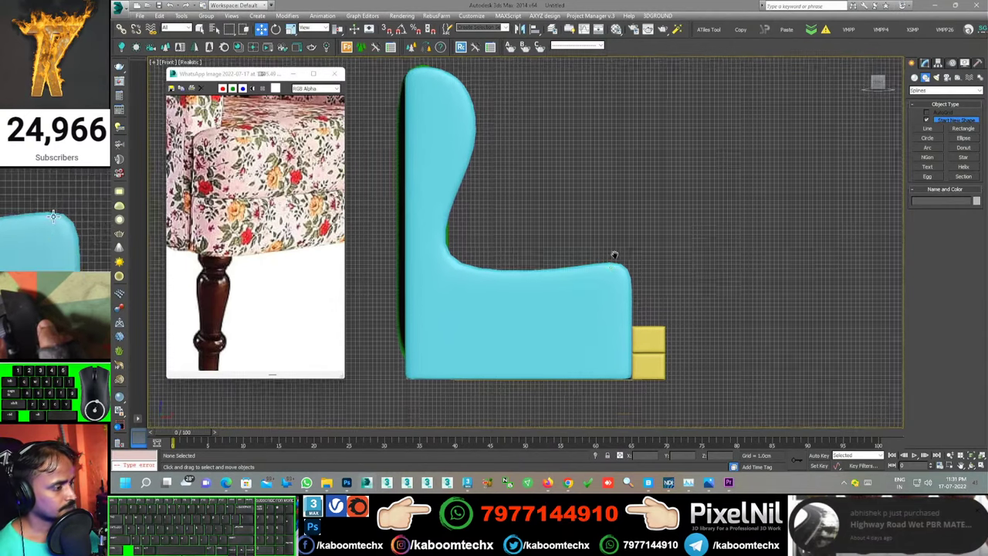
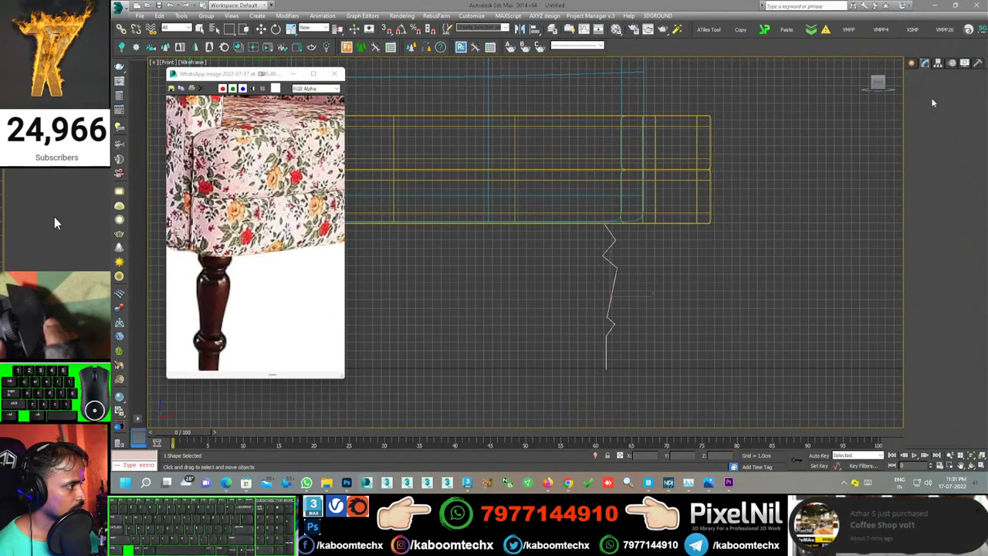
click(55, 216)
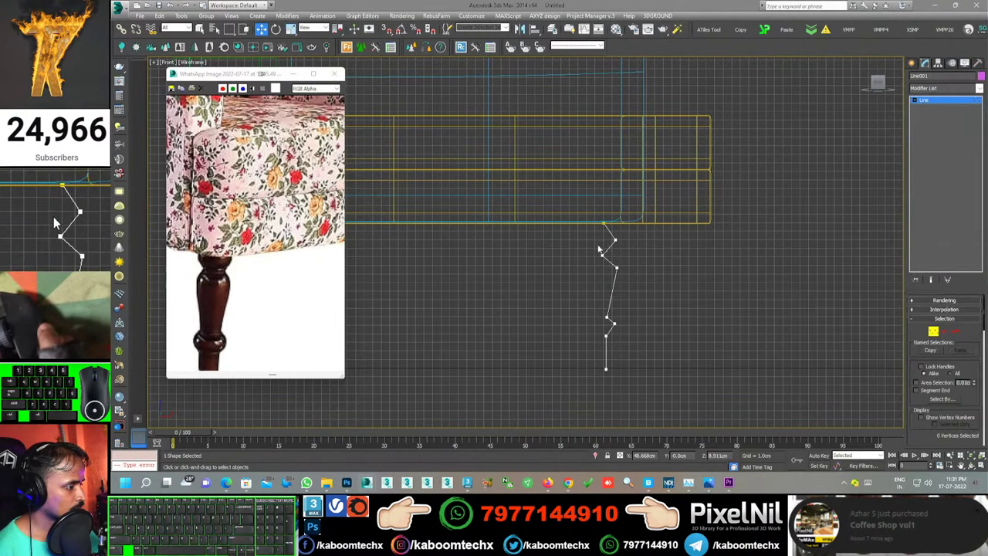
click(56, 217)
right_click(56, 216)
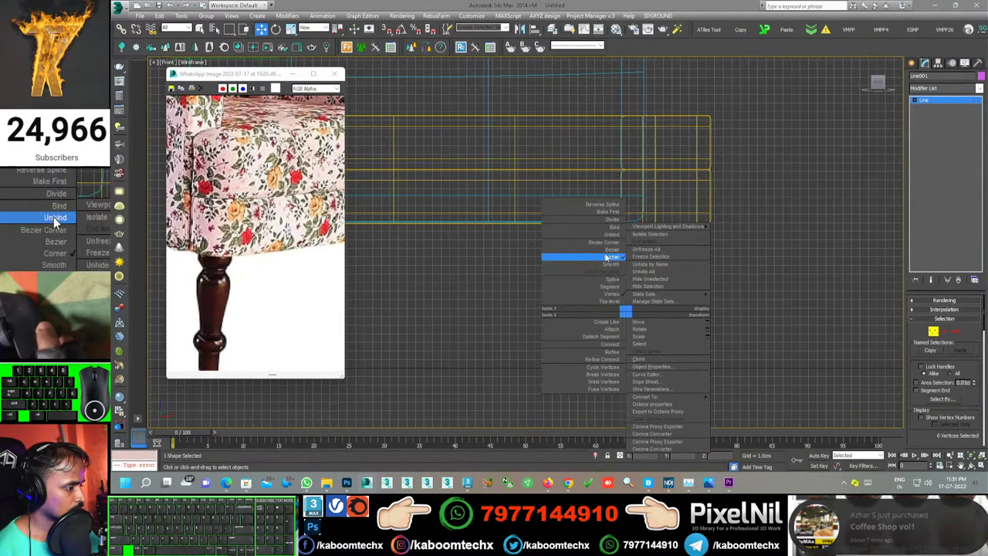
click(56, 216)
click(56, 216)
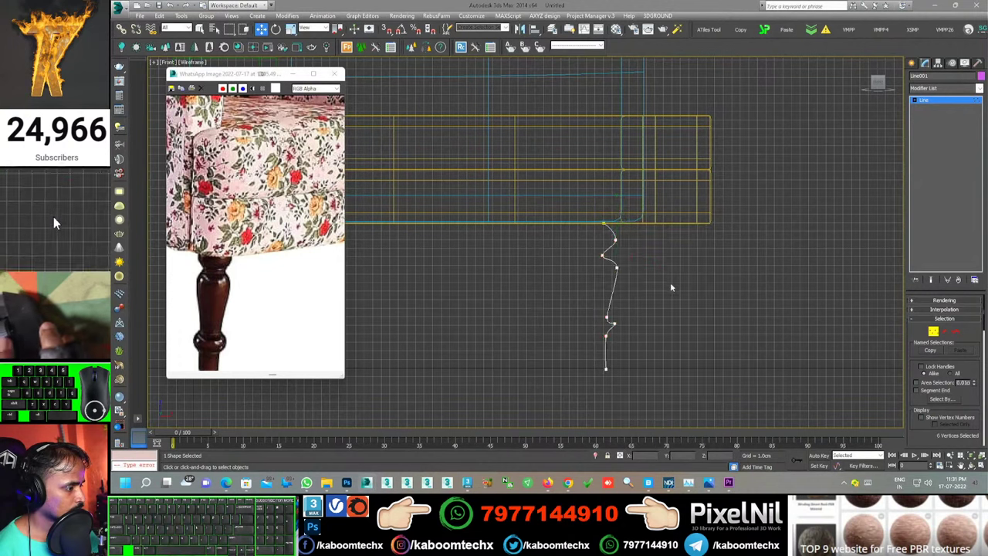
click(65, 217)
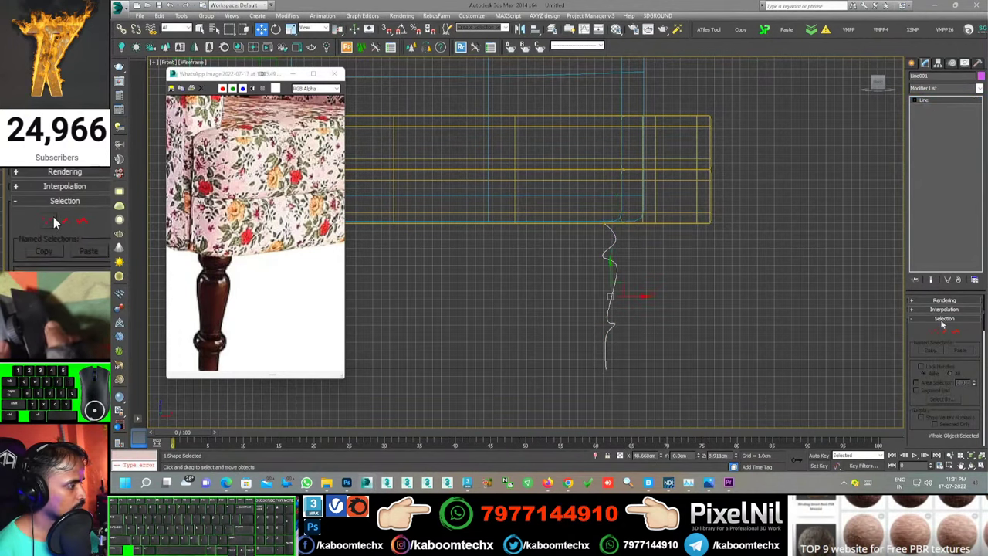
Step: Lathe the profile into a solid turned leg, set Align and move the axis to widen it
click(72, 217)
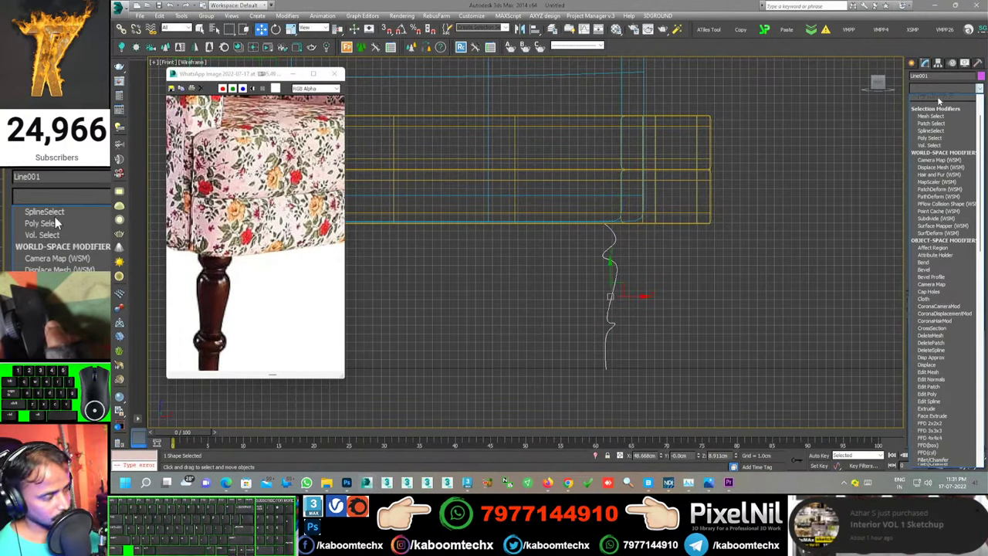
click(56, 216)
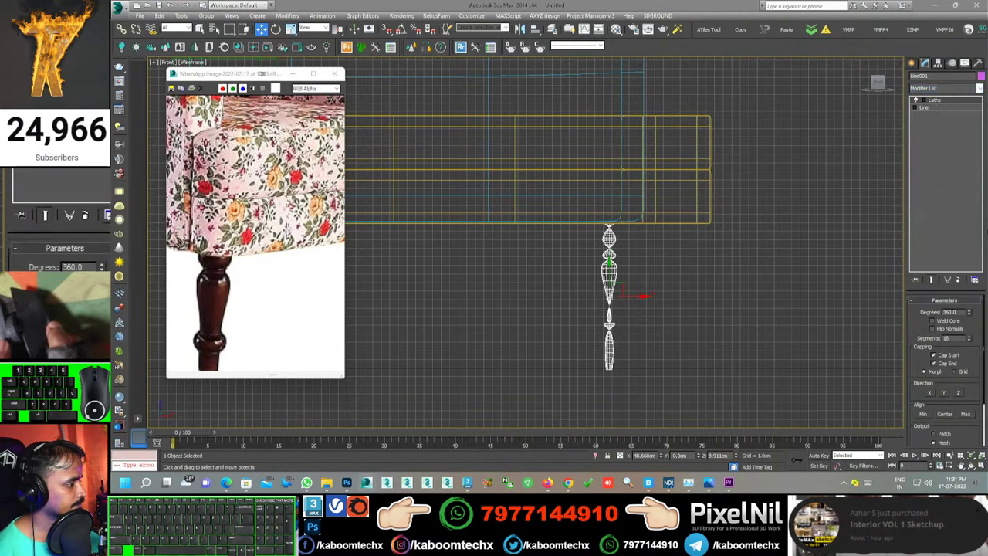
click(56, 216)
click(56, 216)
click(55, 216)
double_click(55, 216)
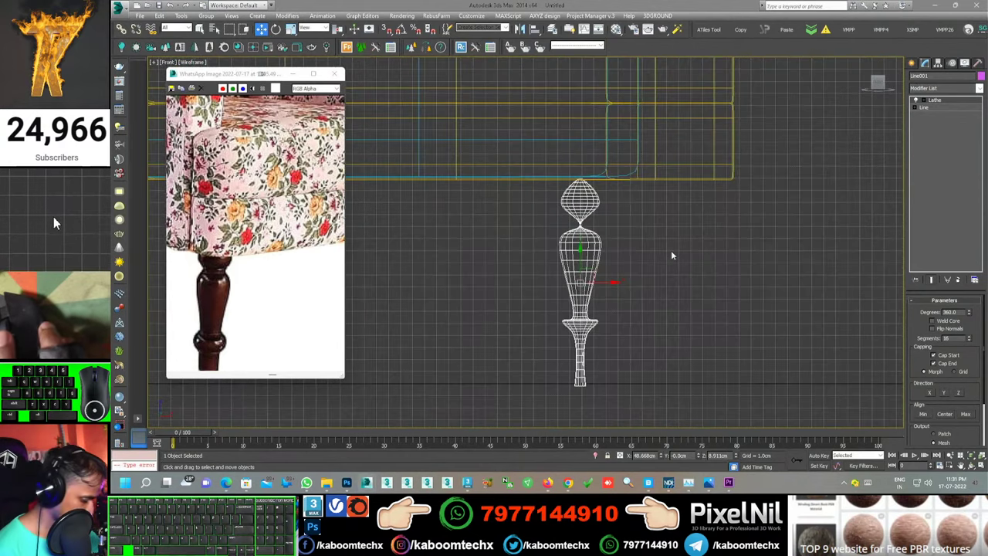
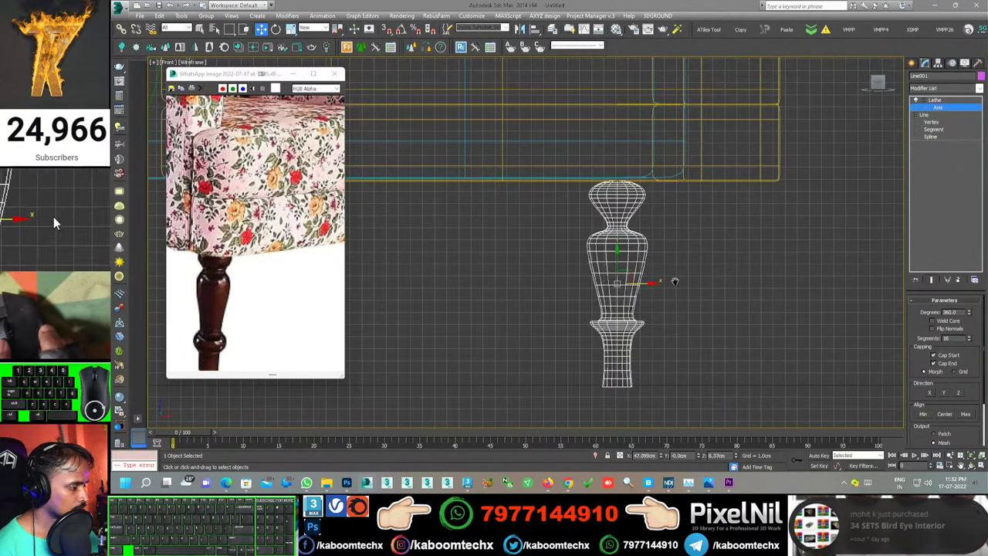
Step: In shaded Perspective view, position the turned leg beneath the seat's front corner
key(z)
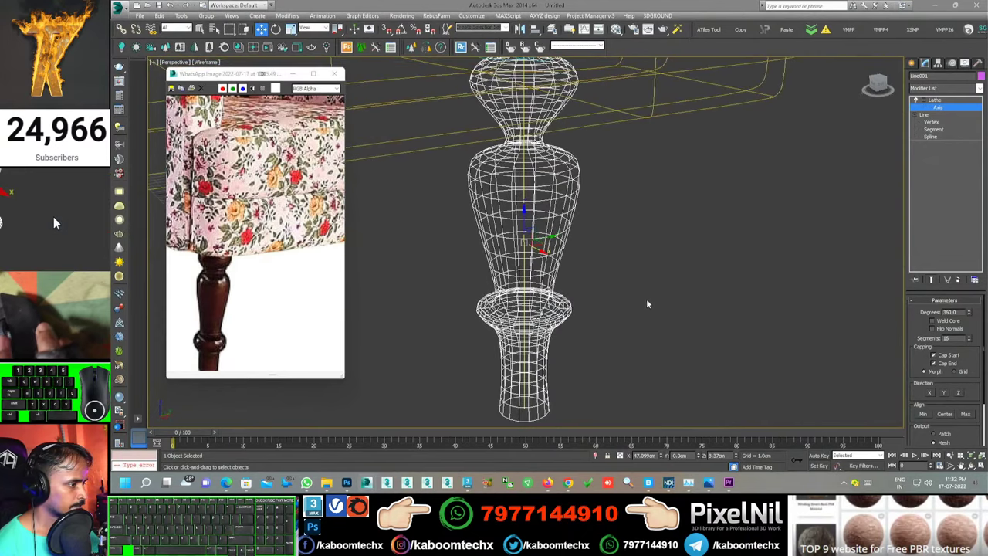
double_click(55, 216)
middle_click(55, 216)
middle_click(56, 215)
middle_click(56, 216)
key(F3)
middle_click(56, 215)
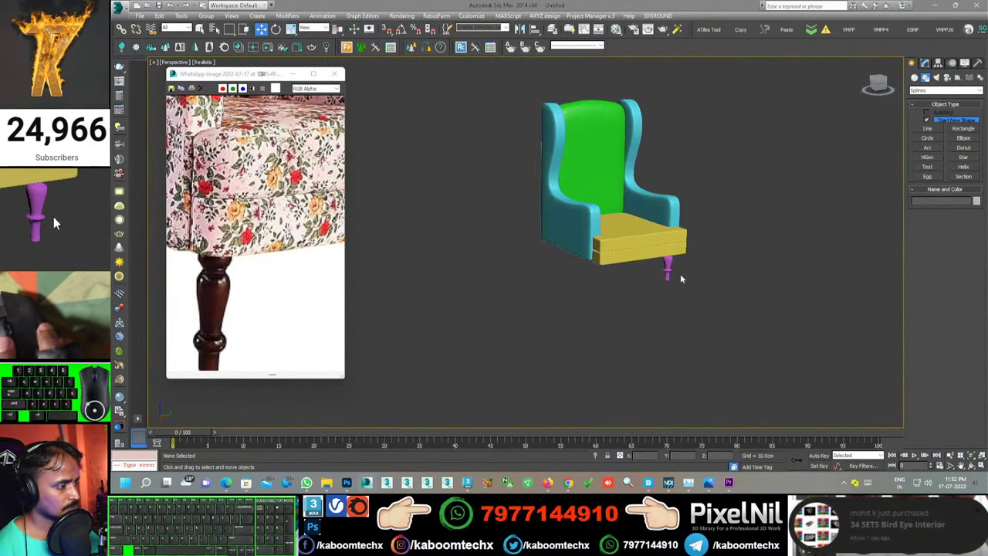
click(57, 221)
middle_click(55, 216)
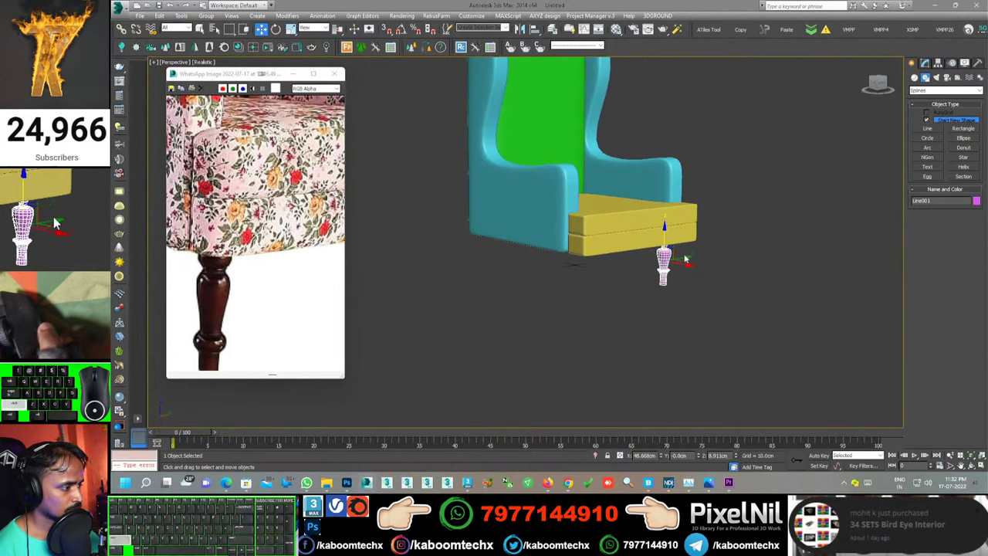
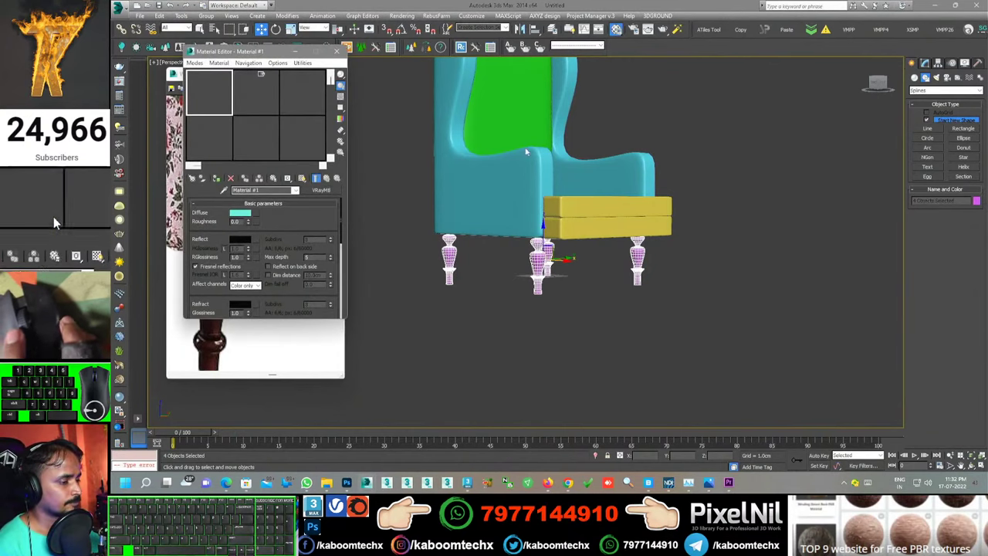
Step: Load the wood texture image into the leg material
click(55, 216)
double_click(55, 216)
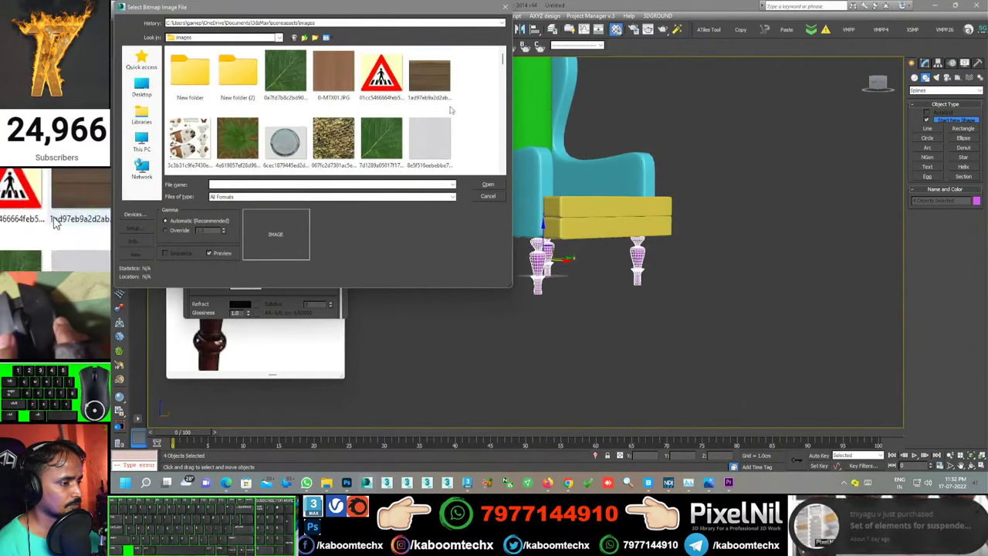
double_click(55, 216)
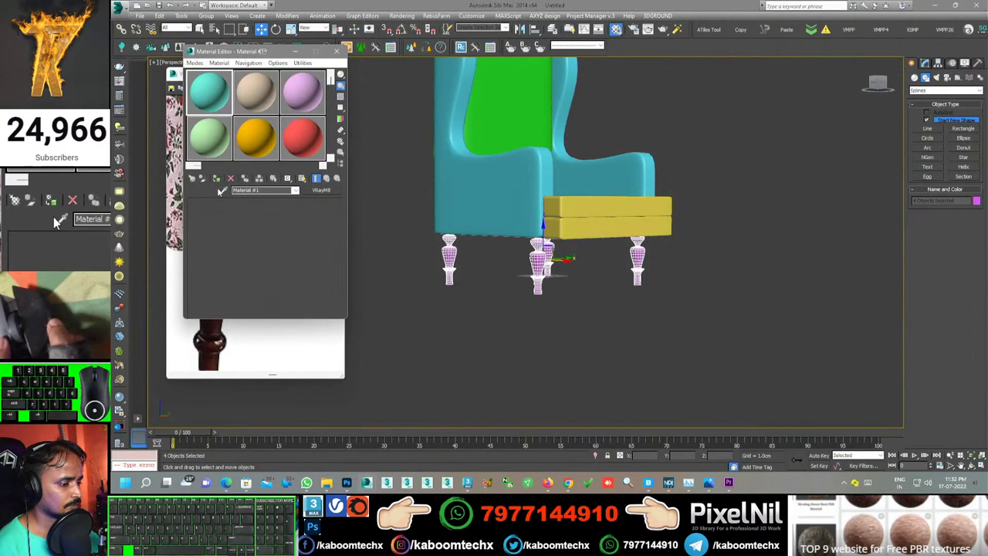
click(56, 217)
click(55, 217)
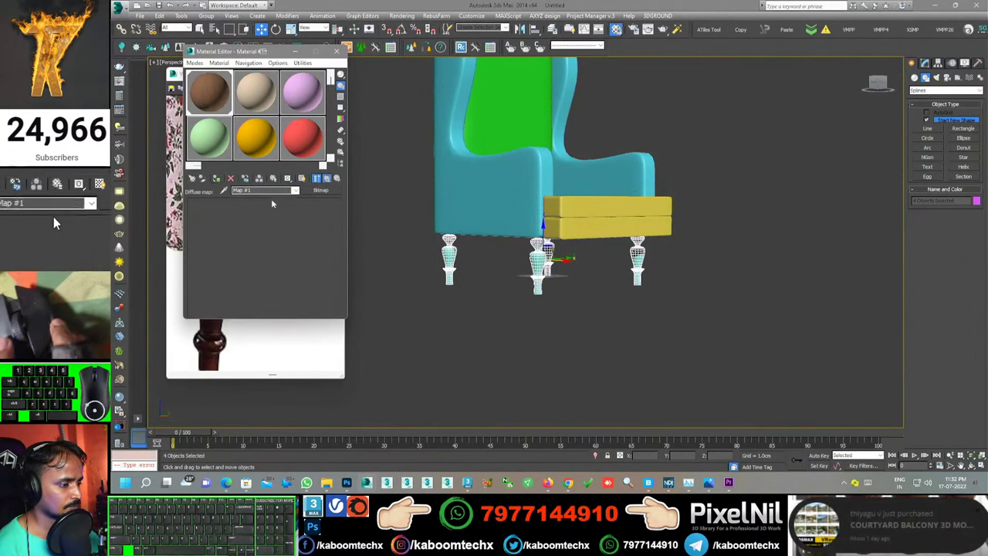
click(56, 216)
click(56, 217)
click(55, 216)
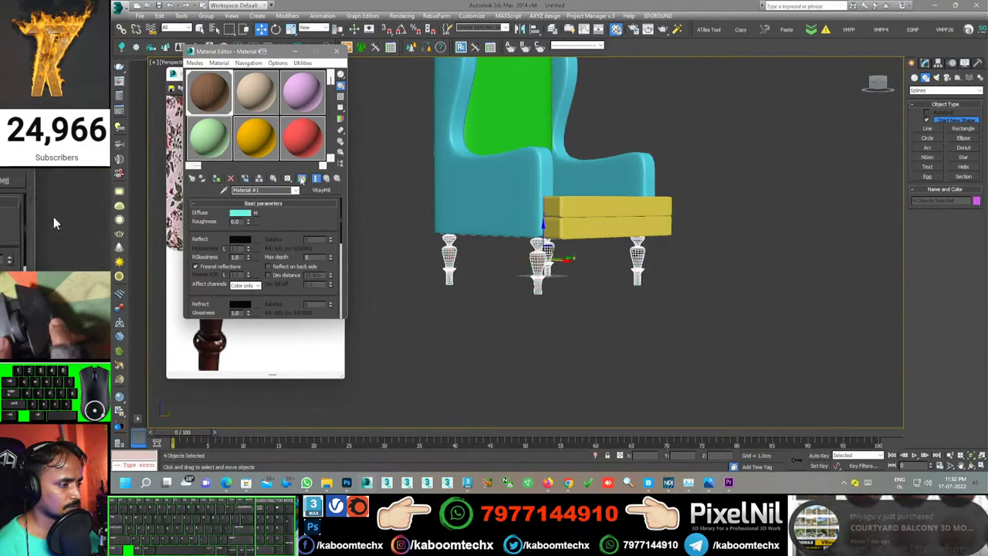
middle_click(55, 217)
middle_click(56, 216)
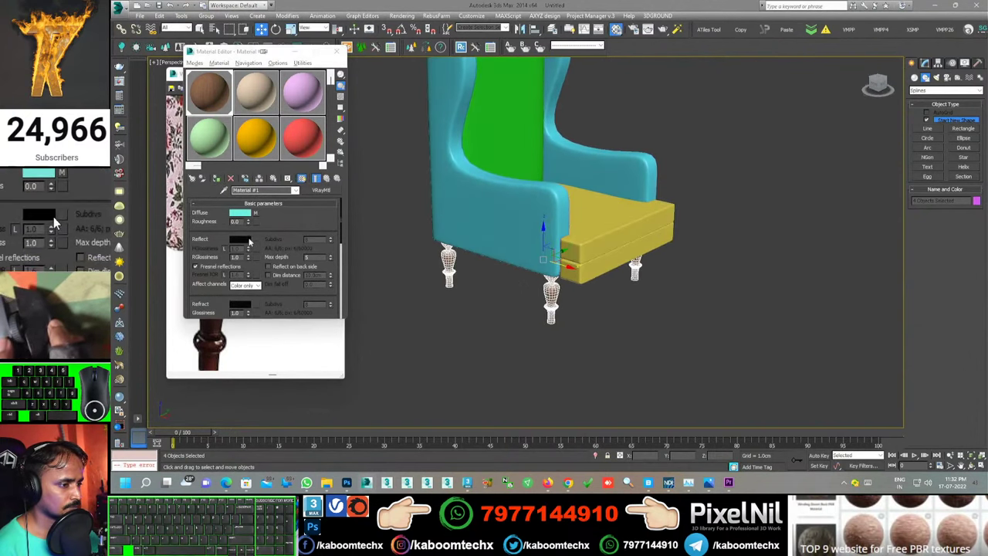
Step: Set a light grey reflection colour, 0.91 reflection glossiness and Fresnel reflections
click(55, 216)
click(55, 216)
click(55, 216)
click(55, 216)
click(56, 216)
click(55, 216)
click(56, 216)
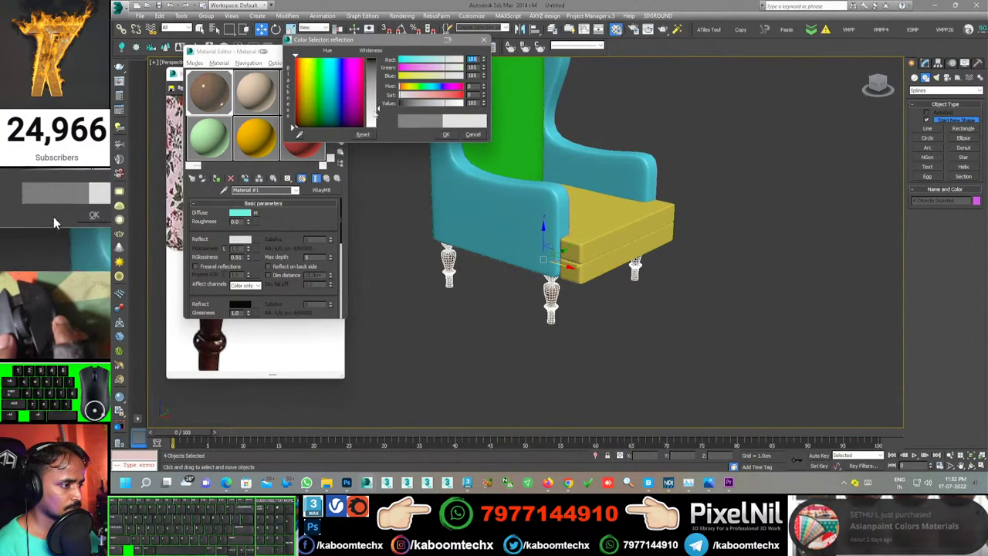
click(56, 216)
click(55, 216)
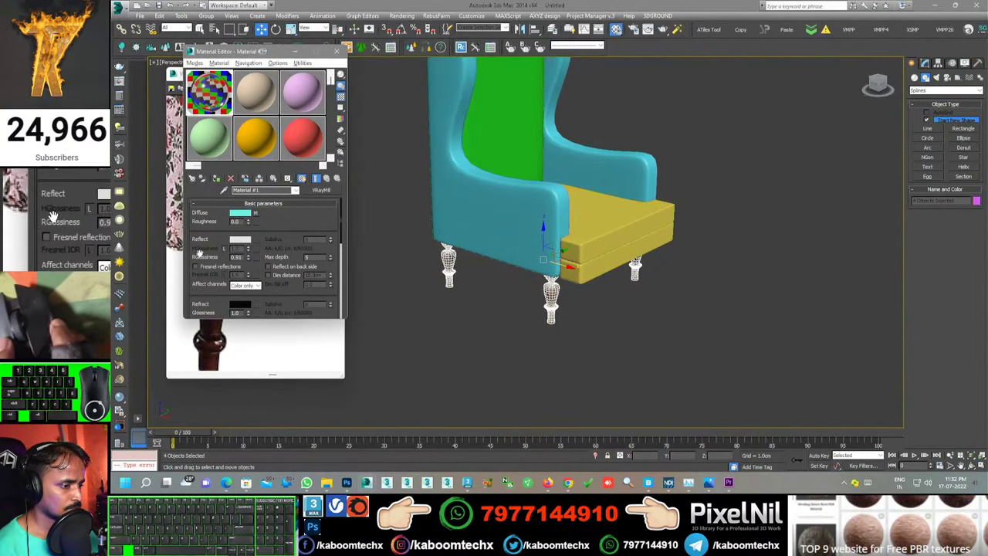
click(55, 215)
click(56, 216)
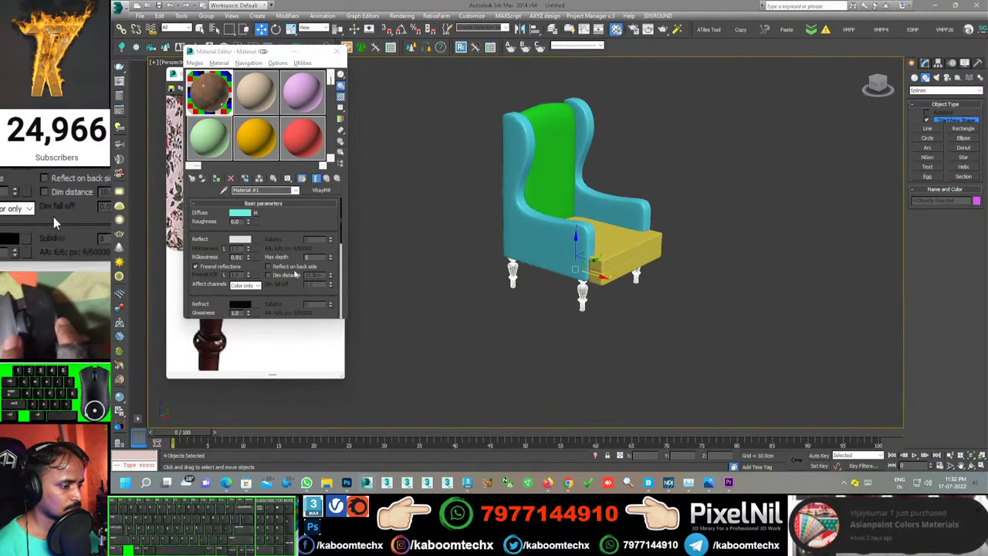
Step: Replace the leg material's diffuse map with a Bitmap of the wood image
click(55, 216)
click(55, 216)
click(56, 216)
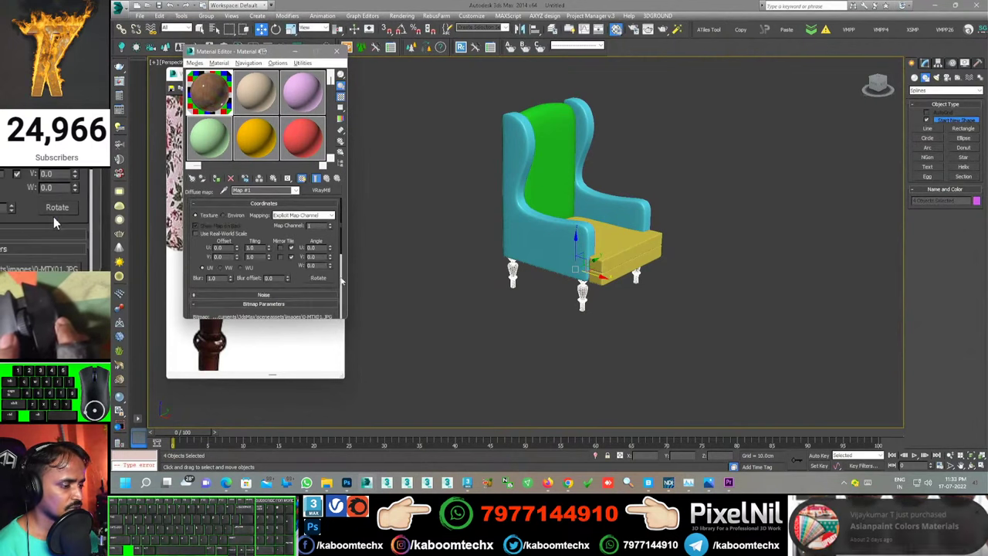
click(56, 216)
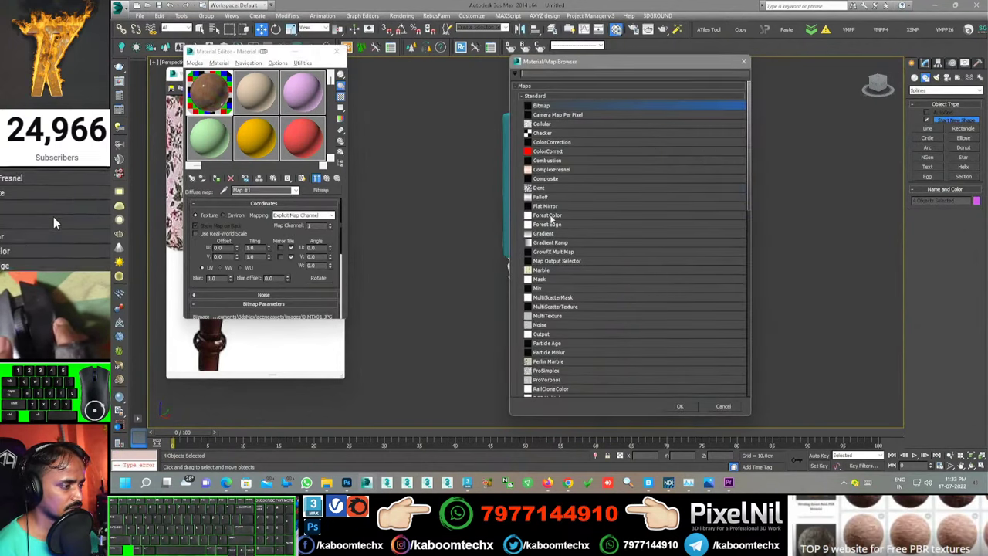
double_click(55, 217)
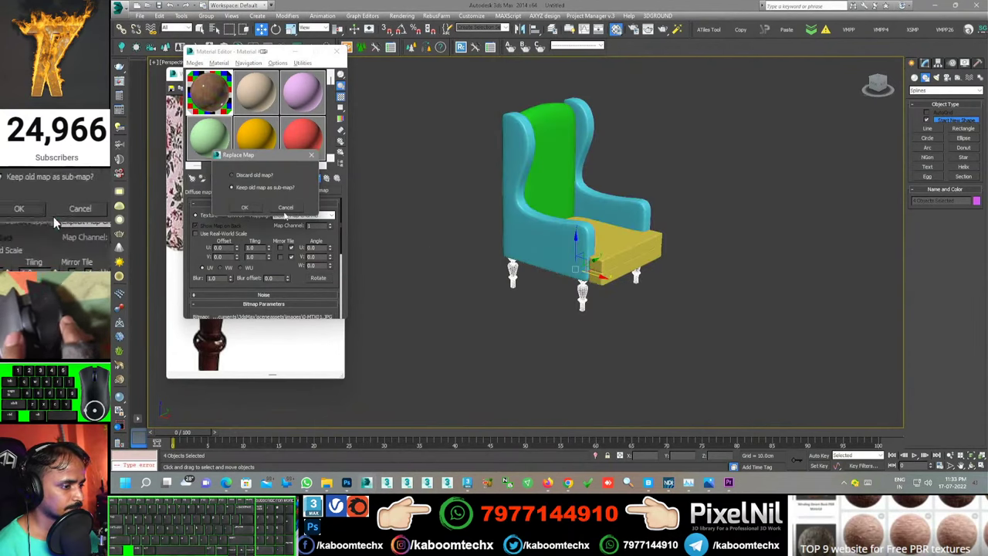
click(56, 216)
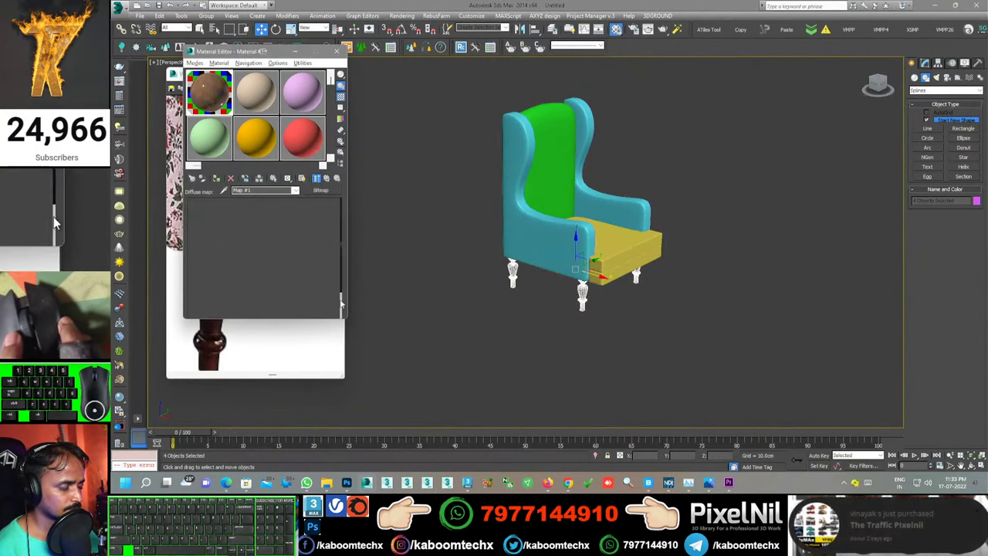
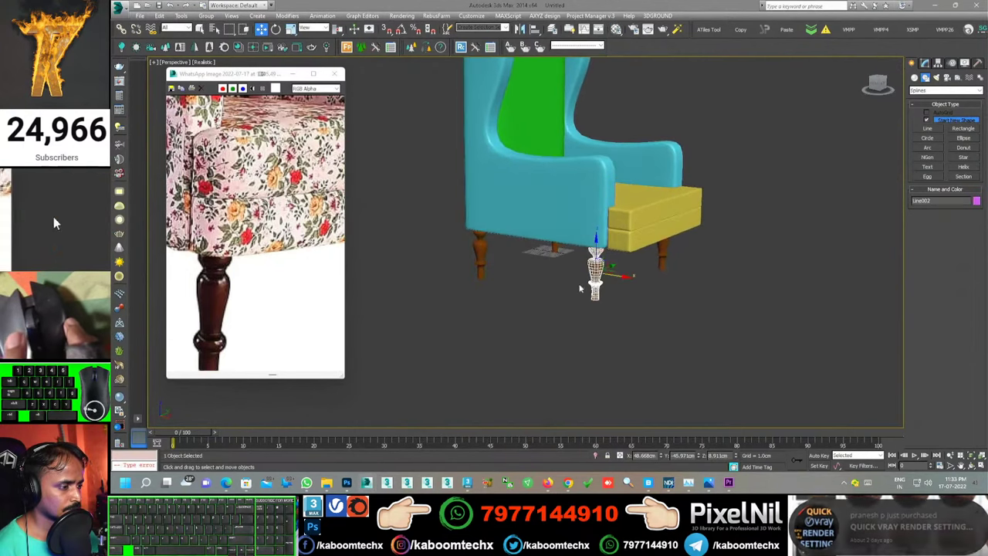
Step: Bring the leg material's settings back up to darken the wood texture
click(56, 192)
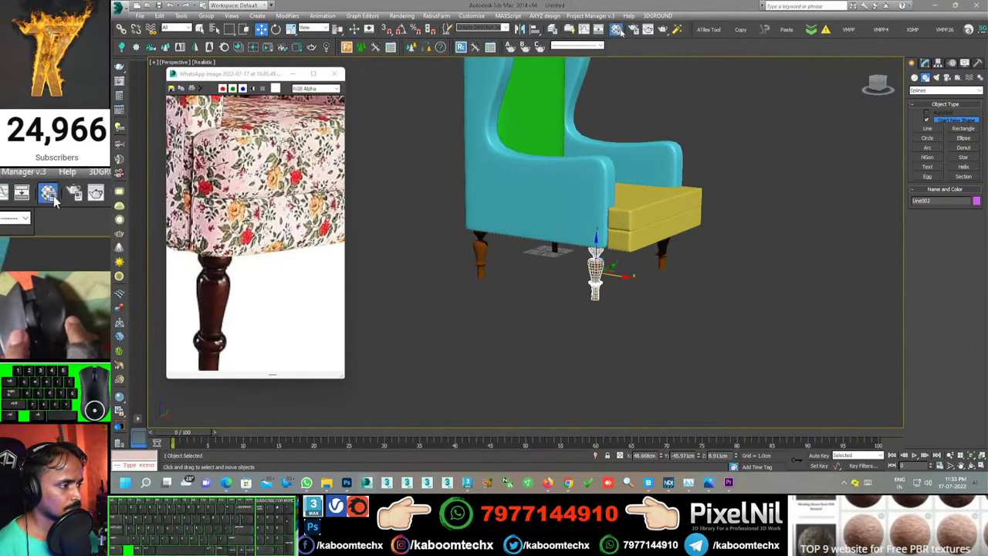
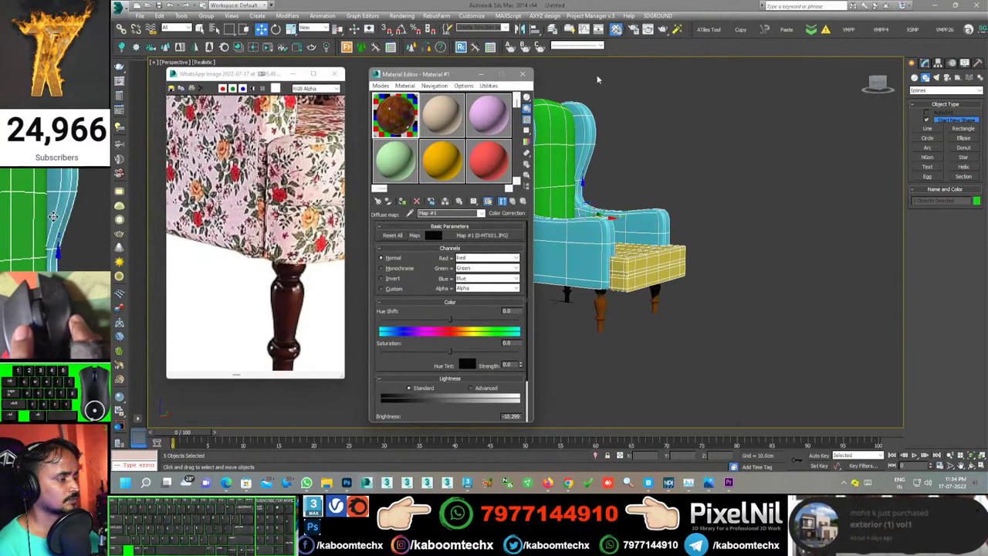
Step: Build a second material with the floral fabric JPG and assign it to the chair body, shown in viewport
click(56, 216)
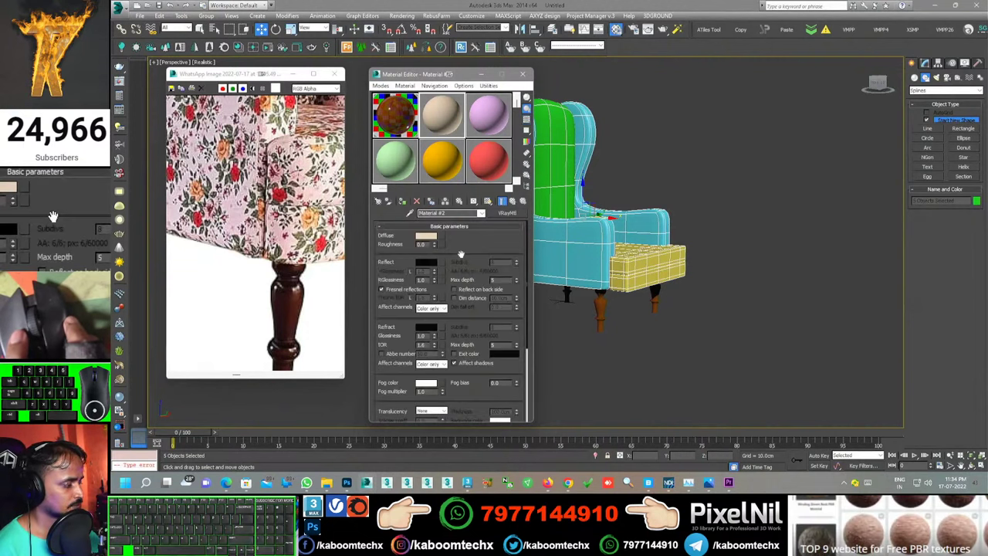
double_click(56, 216)
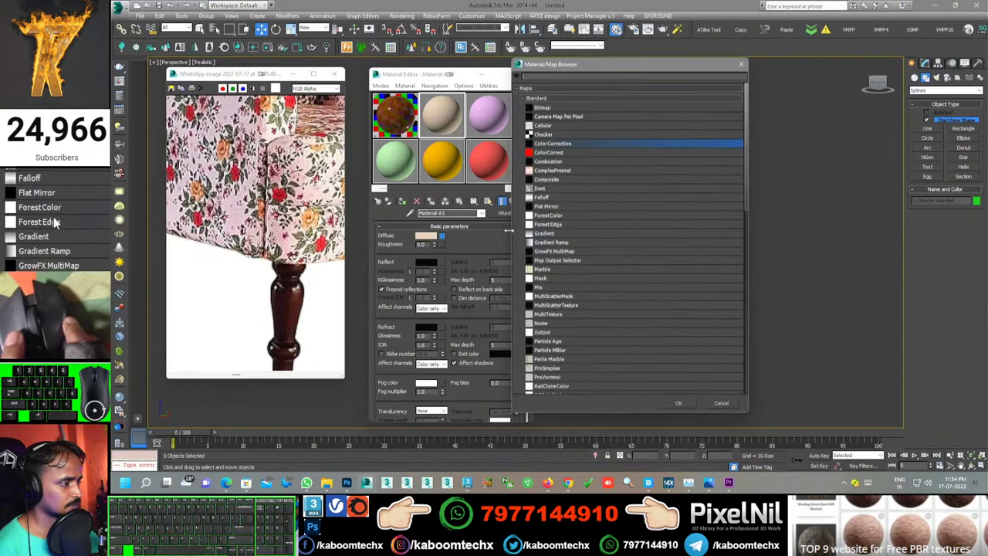
double_click(55, 217)
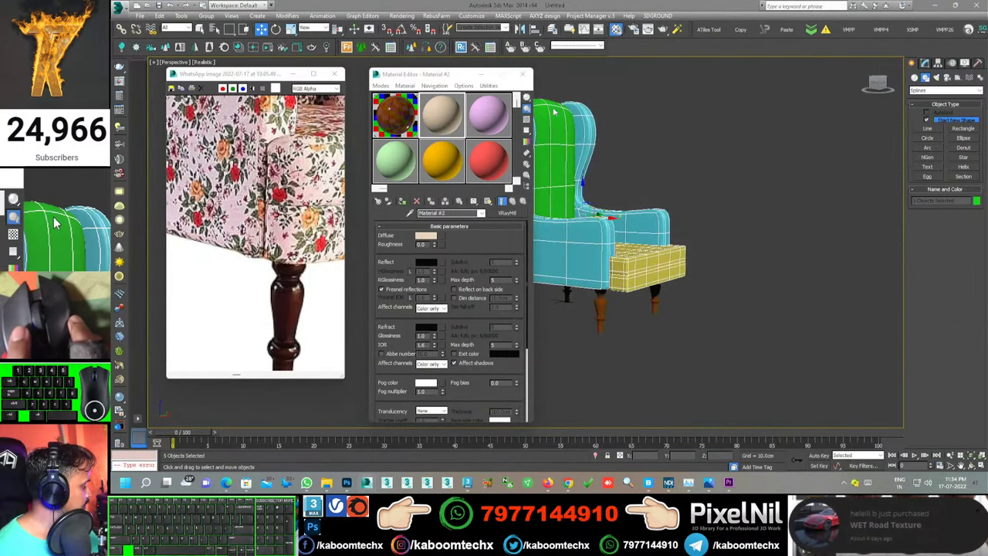
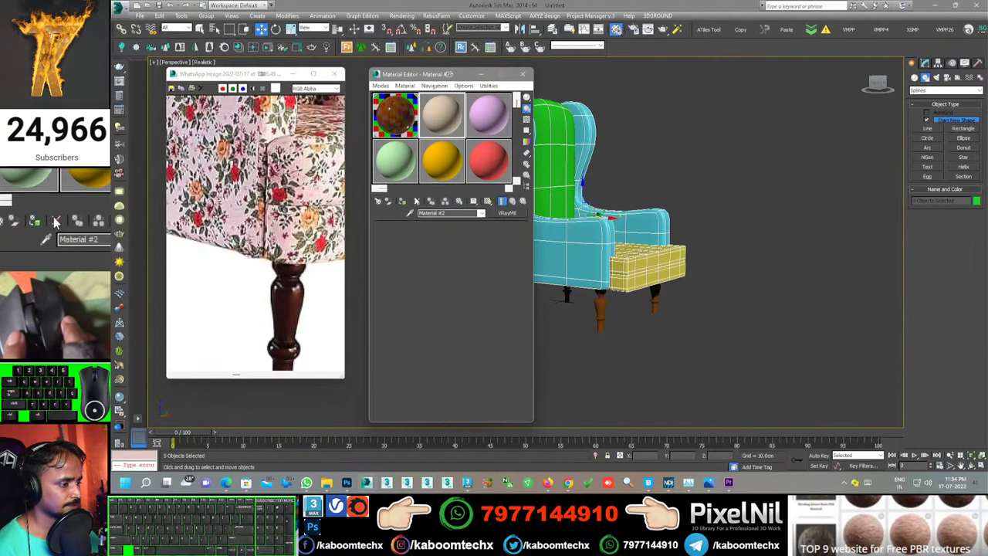
click(56, 216)
click(55, 216)
click(55, 216)
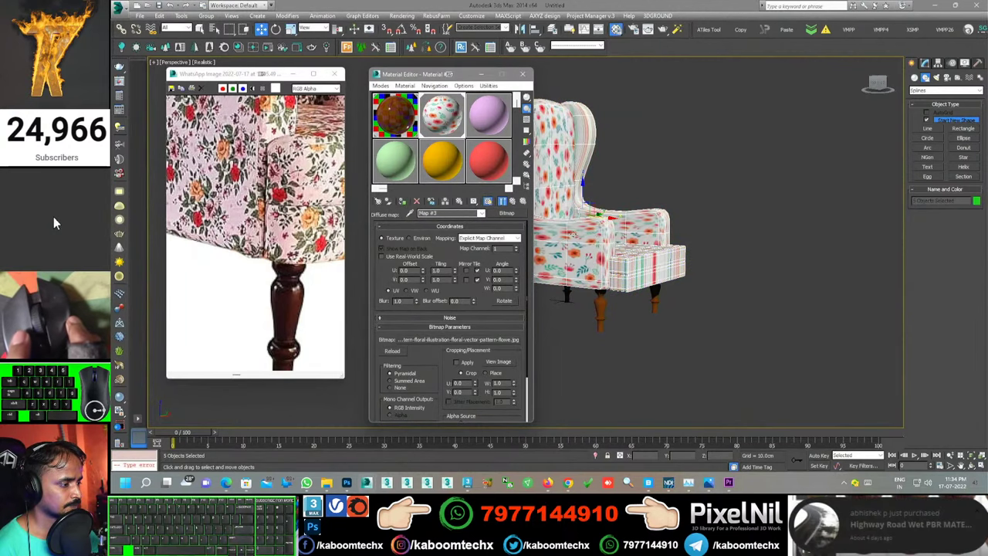
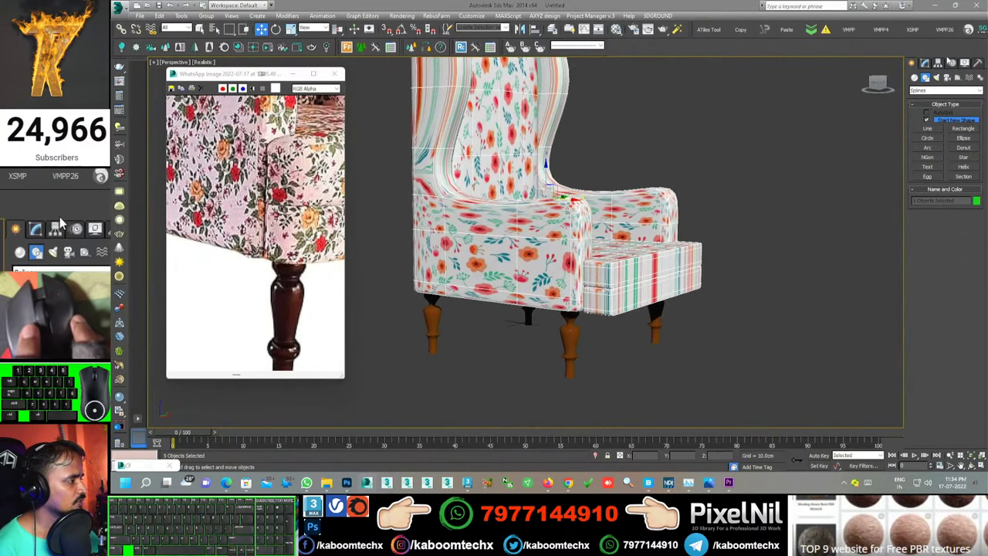
Step: Add a Box UVW Map to the body with Length, Width and Height of 50 cm
click(55, 217)
click(66, 216)
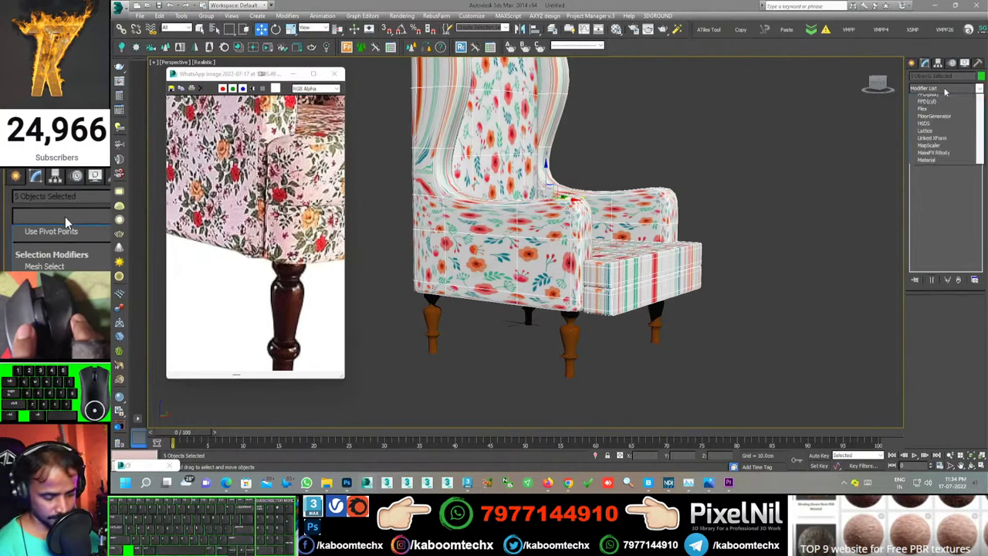
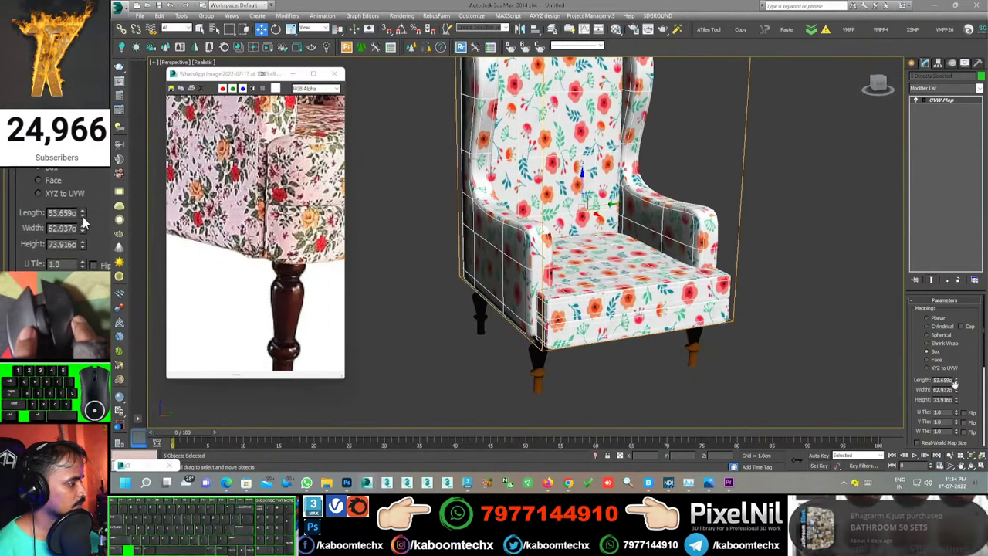
click(85, 216)
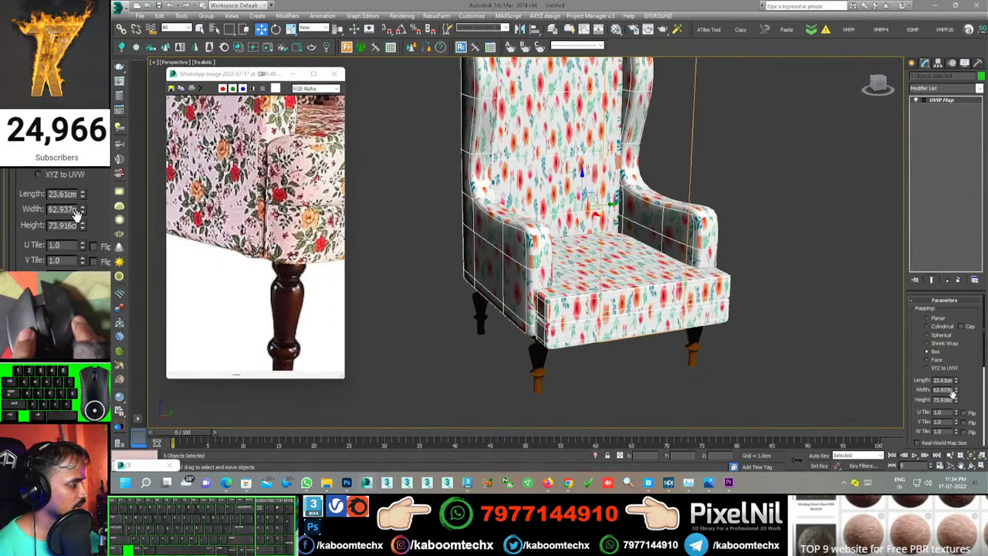
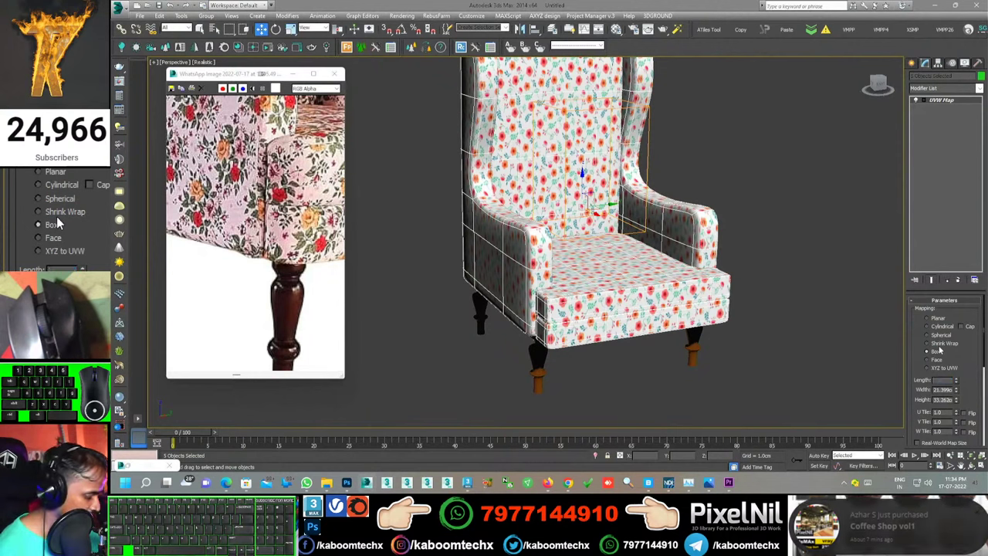
key(KP_3)
key(KP_0)
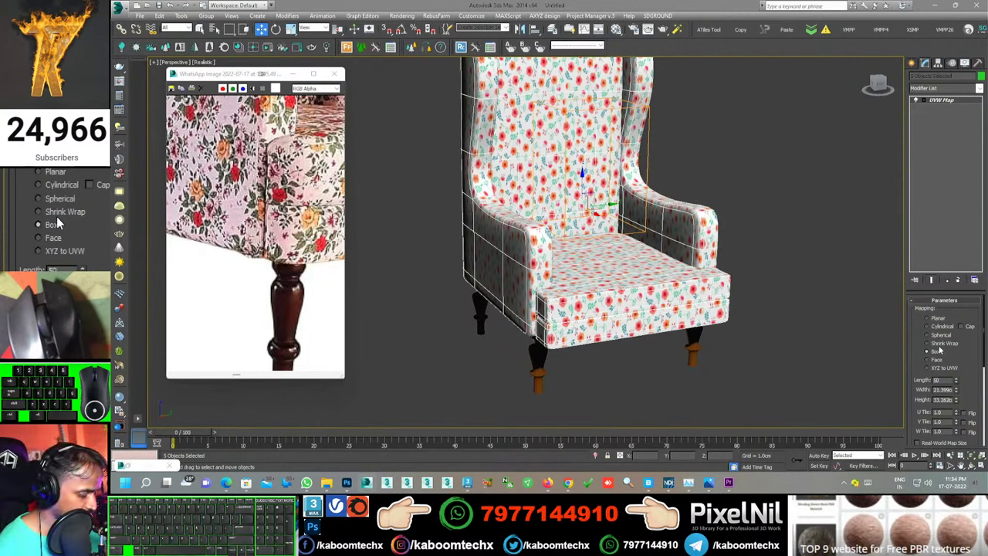
key(BackSpace)
key(KP_0)
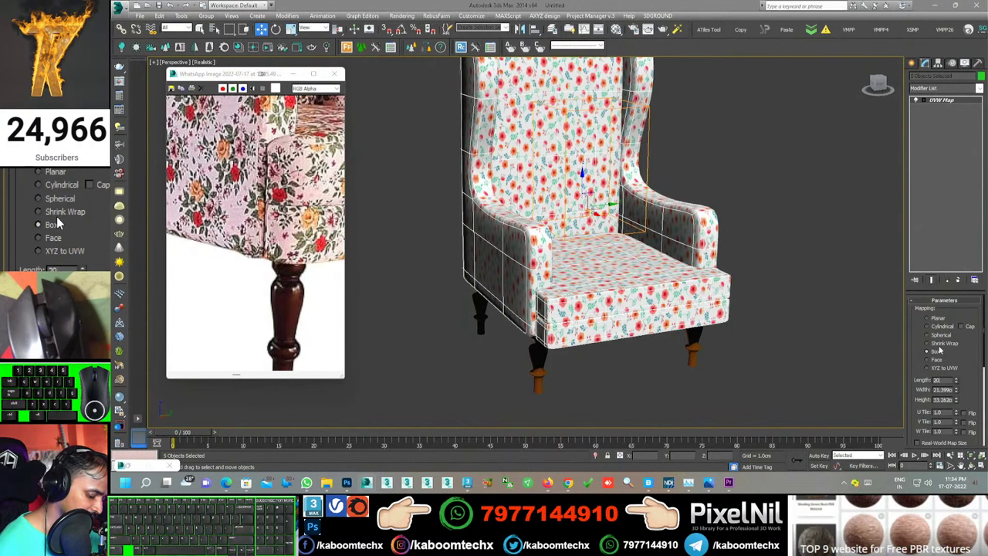
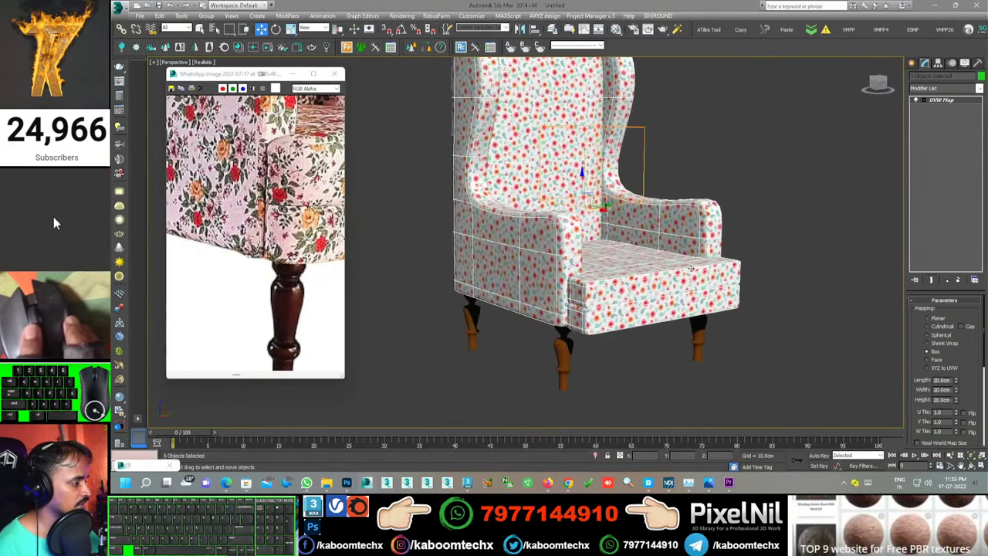
middle_click(57, 216)
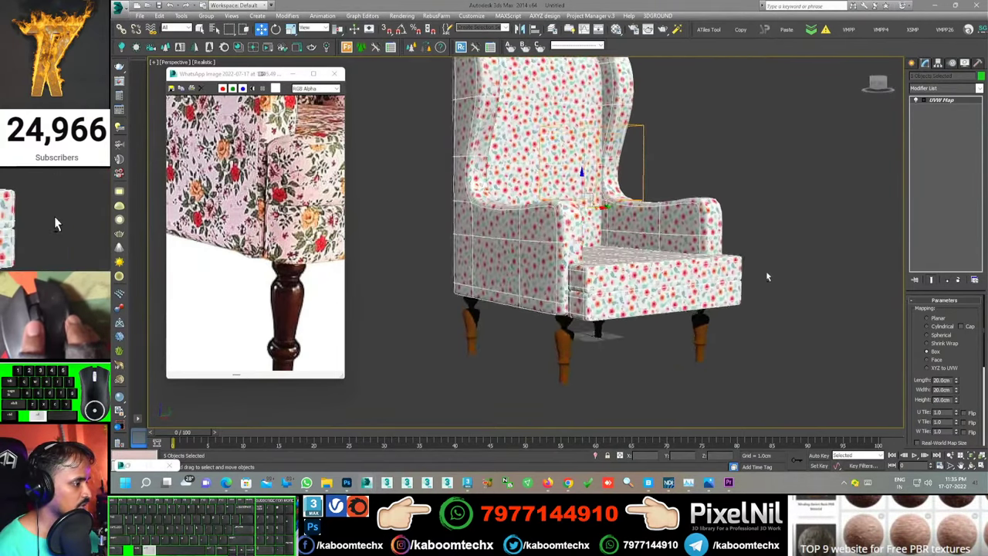